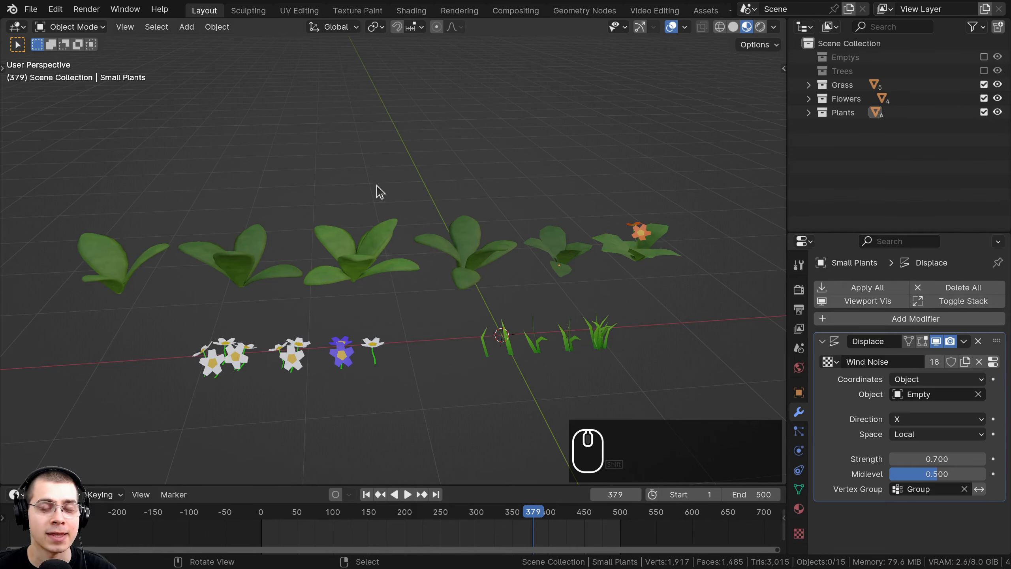
Add a Sun light to the scene above the row of plants.
{"action": "left_click_drag", "start_coordinate": [378, 185], "coordinate": [448, 133]}
{"action": "scroll", "scroll_direction": "down", "scroll_amount": 3}
{"action": "key", "text": "shift+a"}
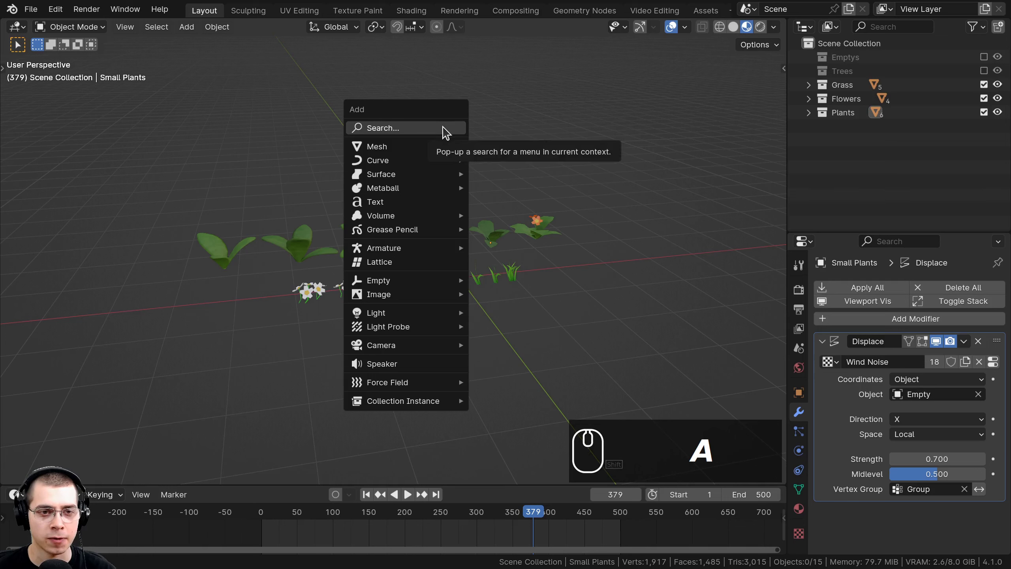
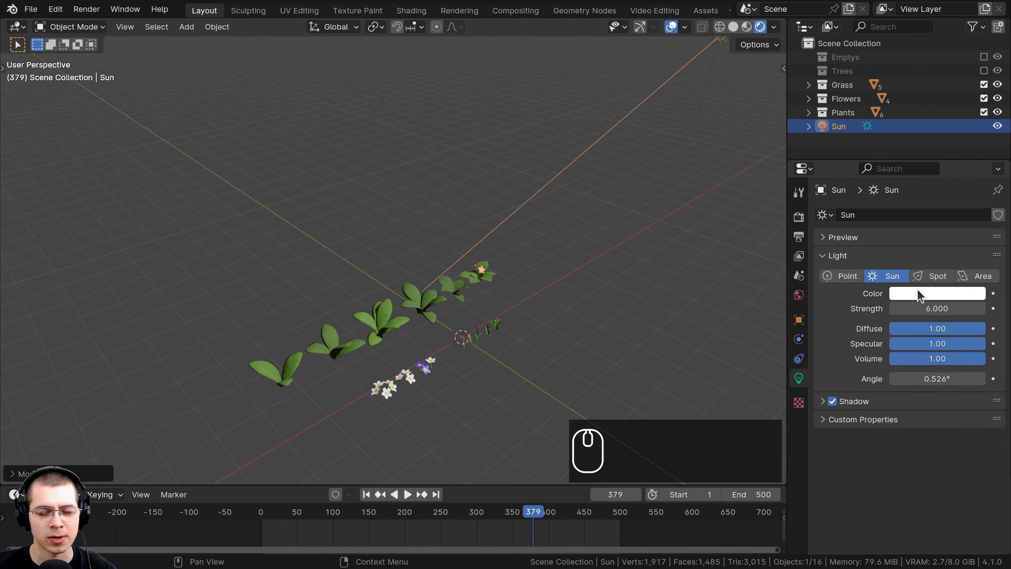
Reframe the view around the plants, deselect the sun and bring up the Scene properties.
{"action": "middle_click", "coordinate": [349, 321]}
{"action": "middle_click", "coordinate": [365, 351]}
{"action": "scroll", "scroll_direction": "up", "scroll_amount": 3}
{"action": "left_click_drag", "start_coordinate": [407, 281], "coordinate": [439, 337]}
{"action": "scroll", "scroll_direction": "down", "scroll_amount": 3}
{"action": "middle_click", "coordinate": [434, 347]}
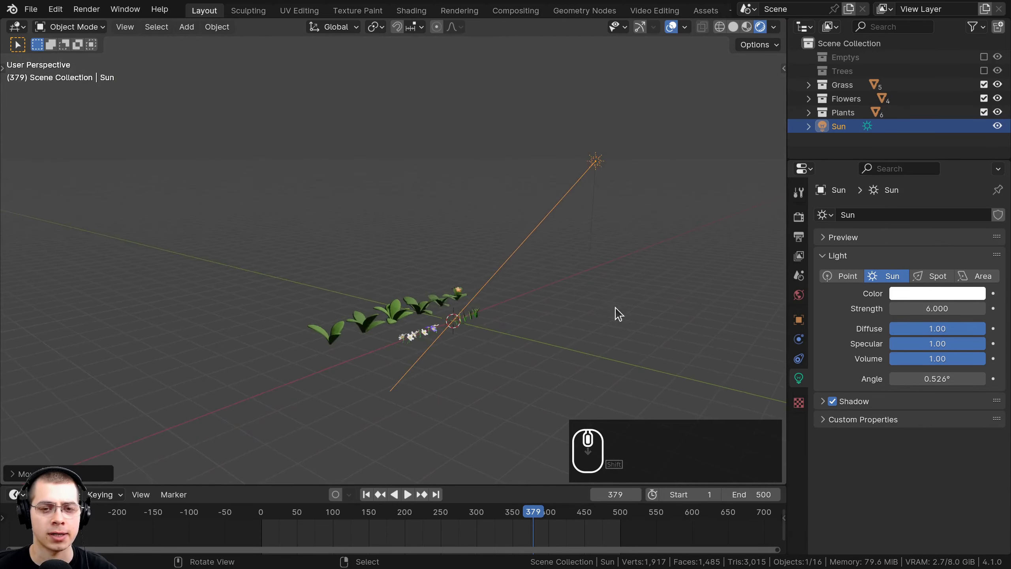
{"action": "key", "text": "r"}
{"action": "left_click_drag", "start_coordinate": [625, 328], "coordinate": [591, 312]}
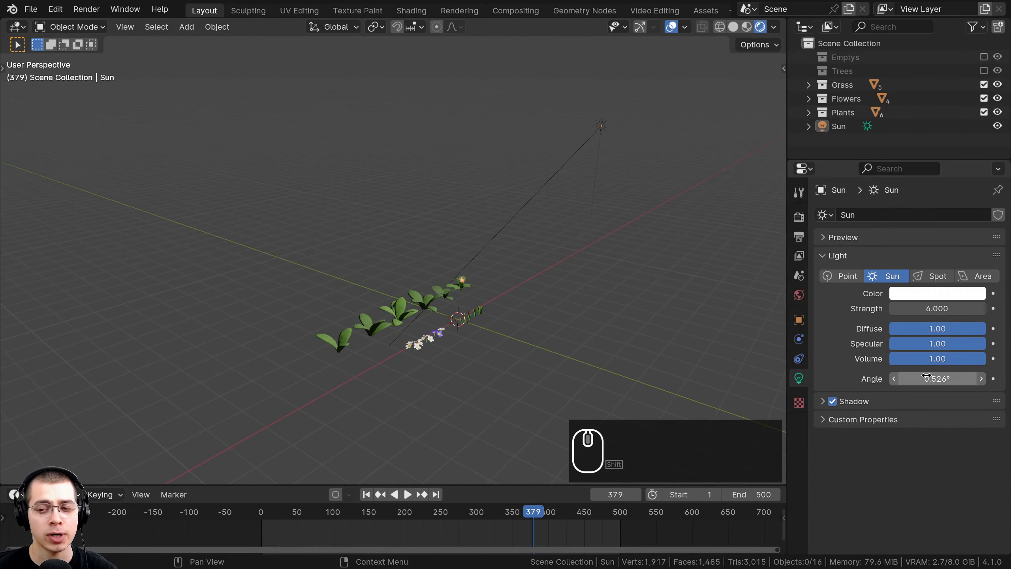
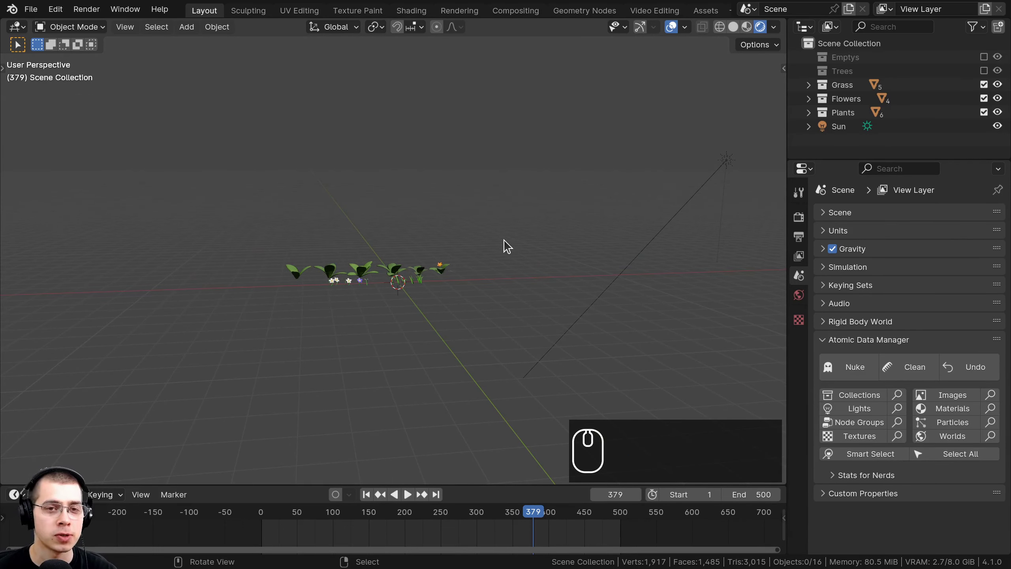
Switch to the Shading workspace and settle the viewport on the plants.
{"action": "left_click_drag", "start_coordinate": [502, 248], "coordinate": [410, 24]}
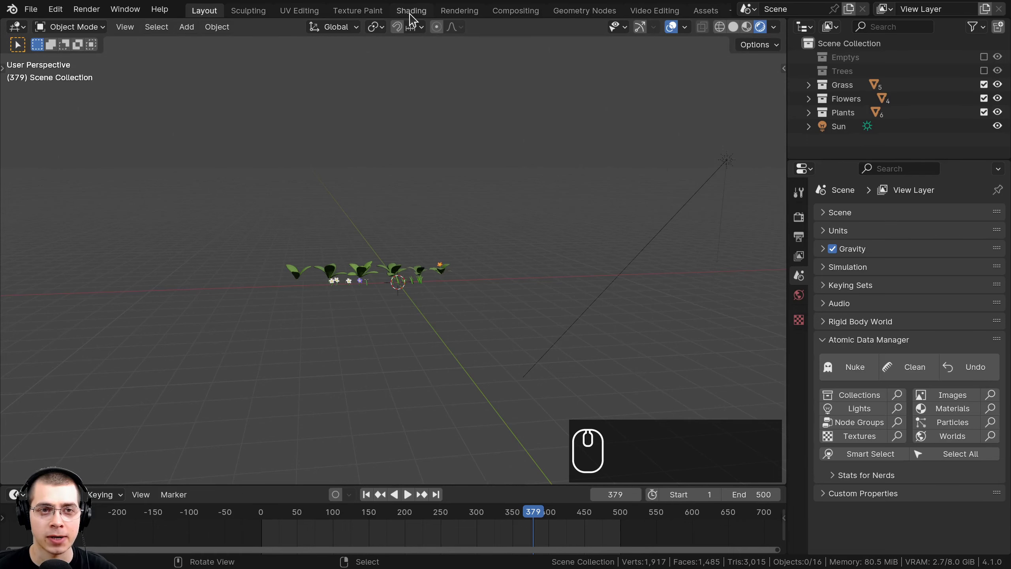
{"action": "left_click", "coordinate": [413, 19]}
{"action": "scroll", "scroll_direction": "down", "scroll_amount": 3}
{"action": "key", "text": "z"}
{"action": "key", "text": "z"}
{"action": "key", "text": "z"}
{"action": "scroll", "scroll_direction": "down", "scroll_amount": 3}
{"action": "key", "text": "z"}
{"action": "scroll", "scroll_direction": "down", "scroll_amount": 3}
{"action": "type", "text": "zzzzzz"}
{"action": "middle_click", "coordinate": [644, 269]}
Show the World's shader nodes in place of the object's.
{"action": "left_click_drag", "start_coordinate": [451, 35], "coordinate": [453, 70]}
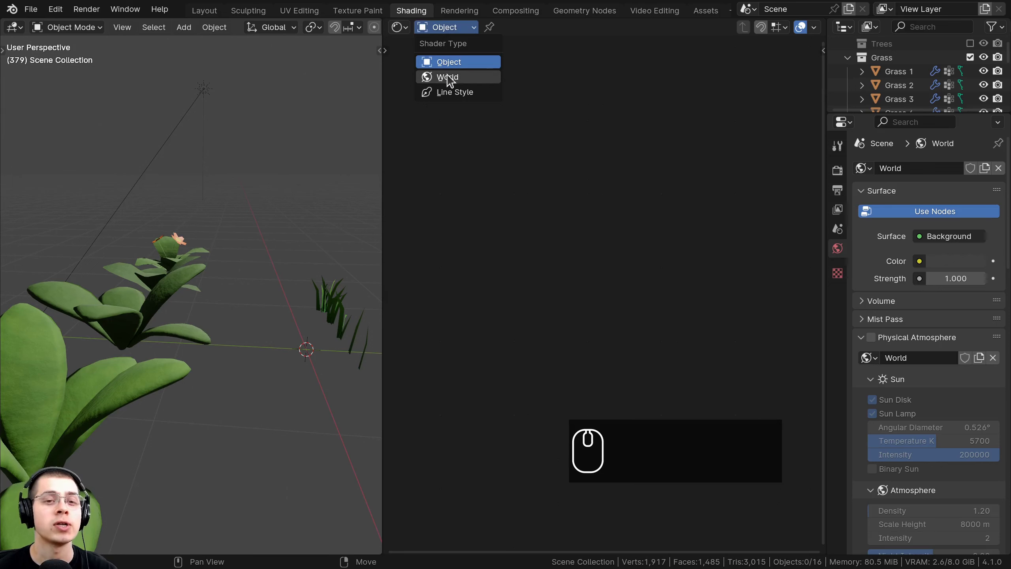
{"action": "left_click", "coordinate": [452, 79]}
{"action": "scroll", "scroll_direction": "down", "scroll_amount": 3}
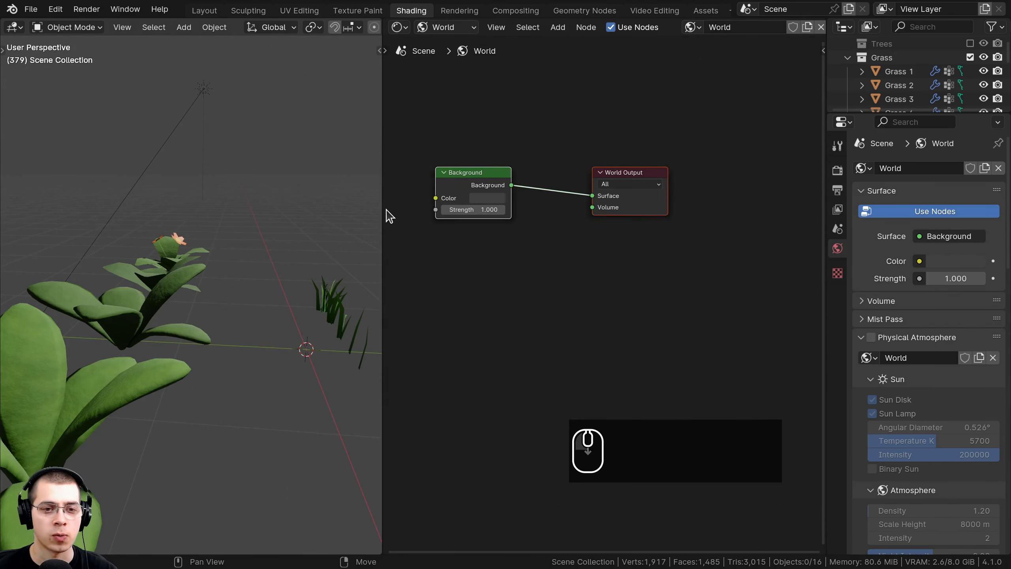
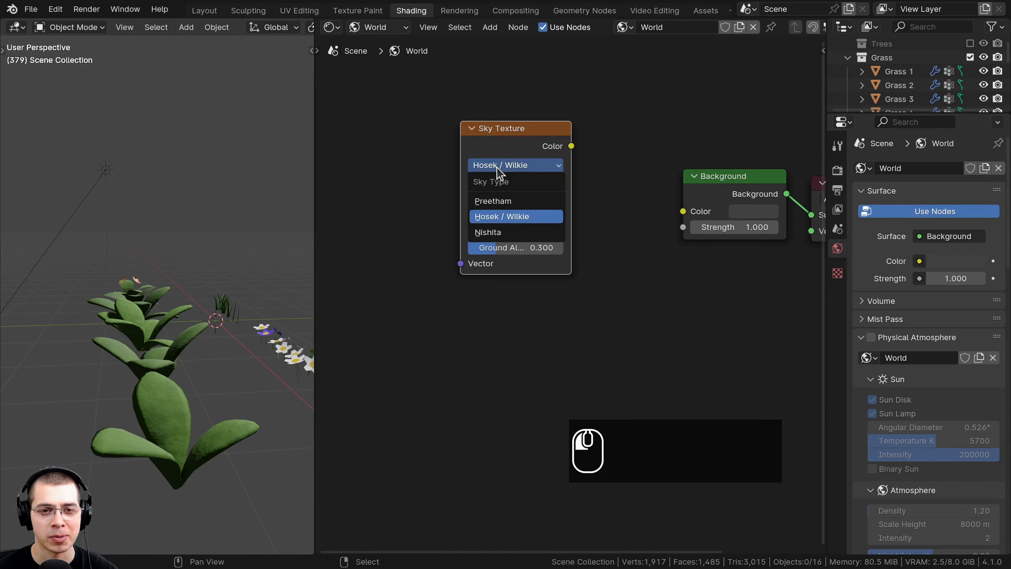
Link the Hosek/Wilkie Sky Texture color into the world Background and look along the horizon.
{"action": "left_click", "coordinate": [502, 172]}
{"action": "left_click", "coordinate": [516, 144]}
{"action": "left_click_drag", "start_coordinate": [558, 123], "coordinate": [679, 236]}
{"action": "left_click", "coordinate": [744, 195]}
{"action": "left_click", "coordinate": [439, 142]}
{"action": "scroll", "scroll_direction": "down", "scroll_amount": 3}
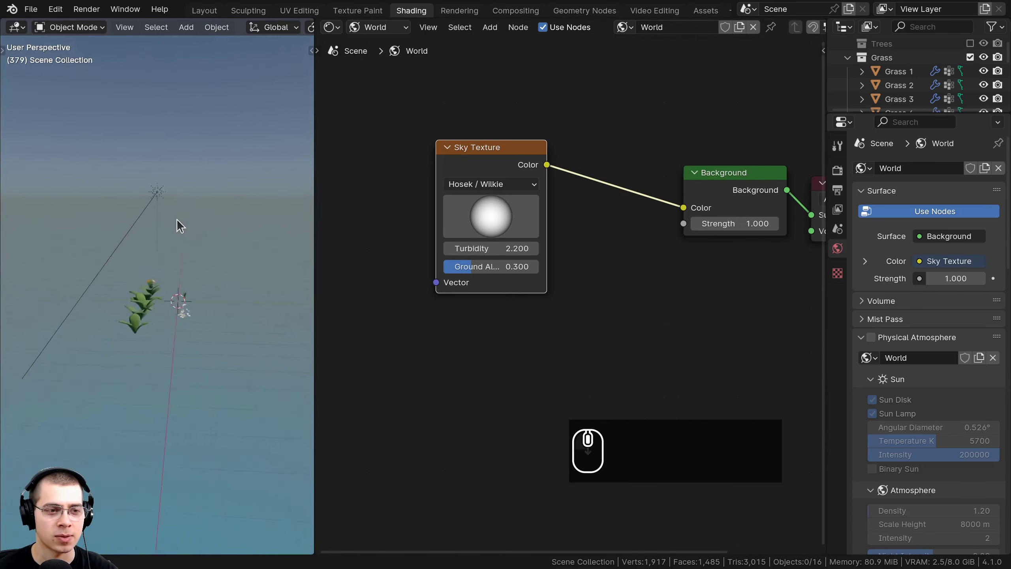
{"action": "scroll", "scroll_direction": "up", "scroll_amount": 3}
{"action": "left_click_drag", "start_coordinate": [520, 212], "coordinate": [464, 219]}
{"action": "scroll", "scroll_direction": "down", "scroll_amount": 3}
{"action": "left_click_drag", "start_coordinate": [209, 178], "coordinate": [353, 208]}
Raise the Sky Texture's Ground Albedo to 1.000 and bring up the add-node search.
{"action": "left_click_drag", "start_coordinate": [514, 204], "coordinate": [516, 180]}
{"action": "left_click", "coordinate": [527, 136]}
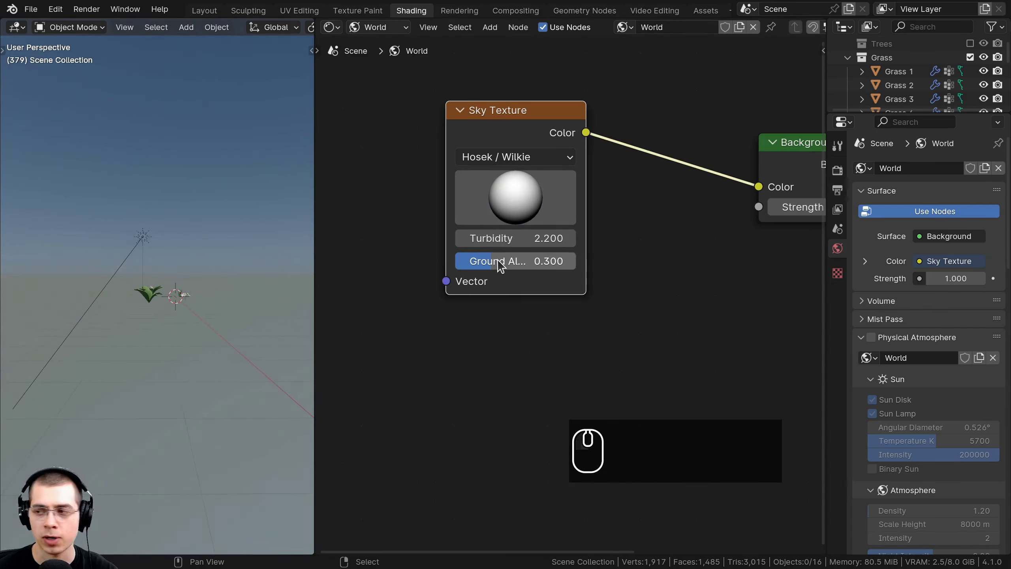
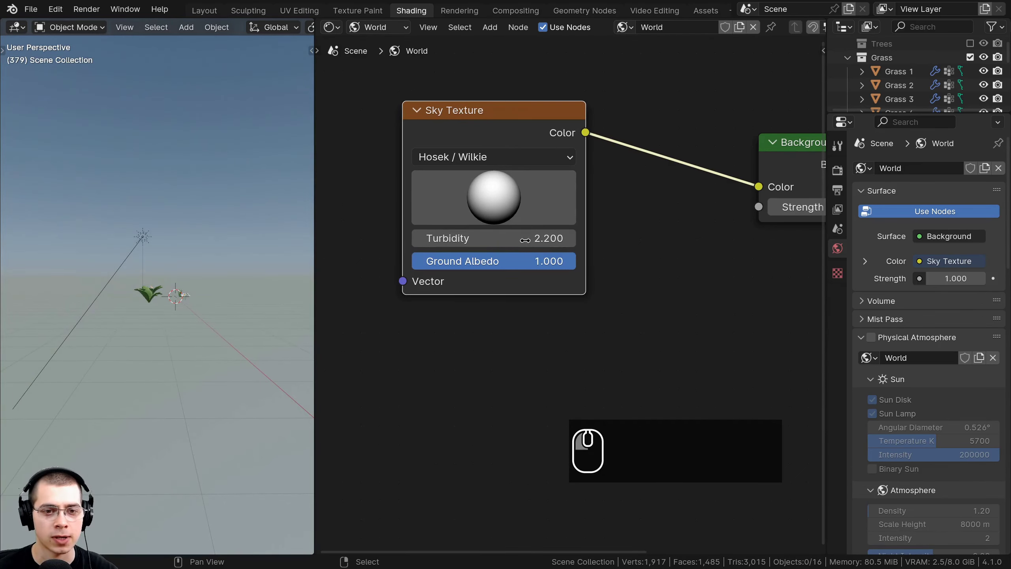
{"action": "scroll", "scroll_direction": "up", "scroll_amount": 3}
{"action": "scroll", "scroll_direction": "down", "scroll_amount": 3}
{"action": "scroll", "scroll_direction": "up", "scroll_amount": 3}
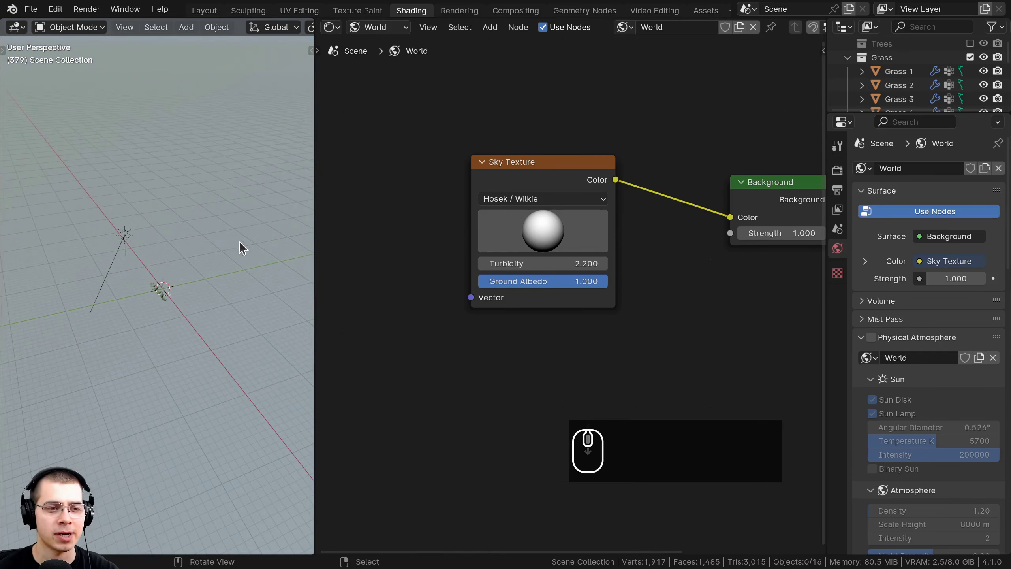
{"action": "left_click_drag", "start_coordinate": [558, 206], "coordinate": [580, 107]}
{"action": "scroll", "scroll_direction": "up", "scroll_amount": 3}
{"action": "key", "text": "shift+a"}
{"action": "left_click_drag", "start_coordinate": [585, 117], "coordinate": [580, 108]}
Insert an RGB Curves node between sky and background and reshape the red, green and blue curves.
{"action": "type", "text": "argb"}
{"action": "left_click", "coordinate": [645, 160]}
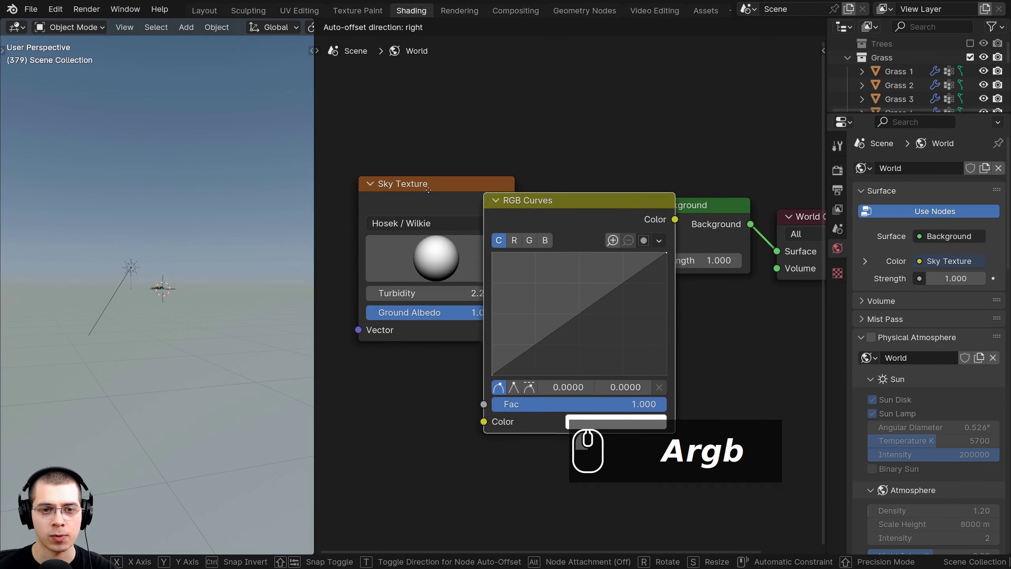
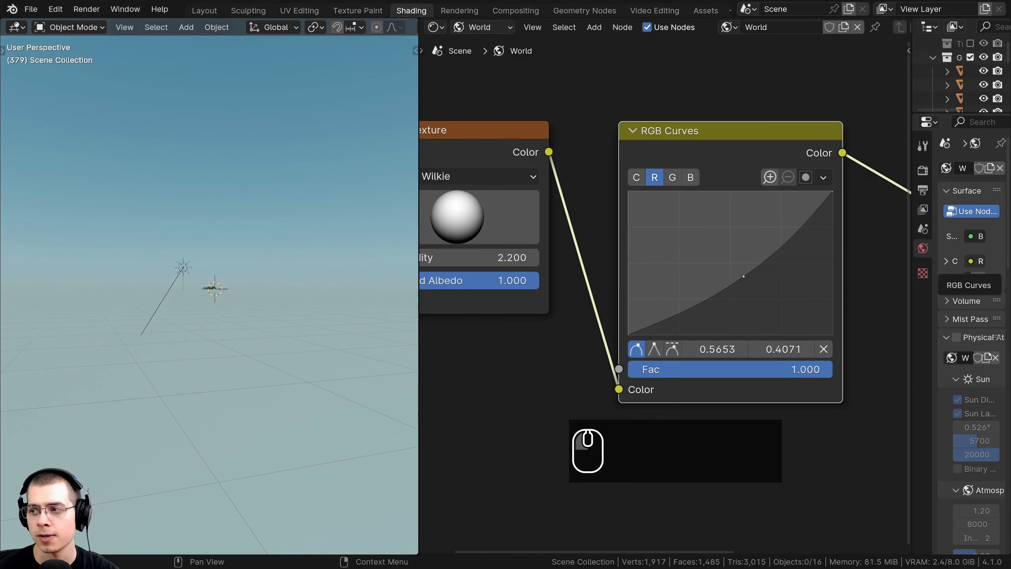
{"action": "left_click", "coordinate": [679, 178]}
{"action": "left_click", "coordinate": [739, 263]}
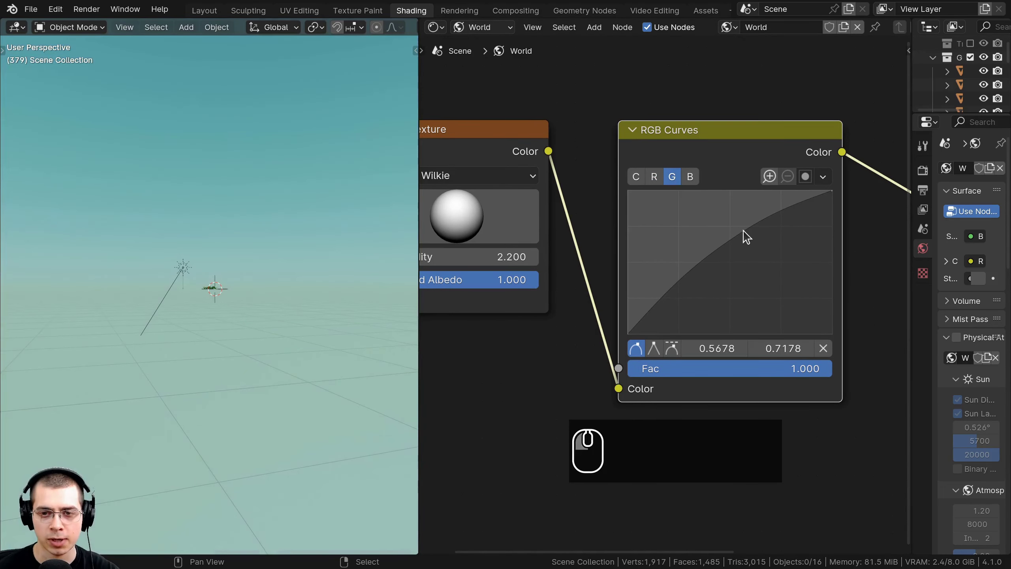
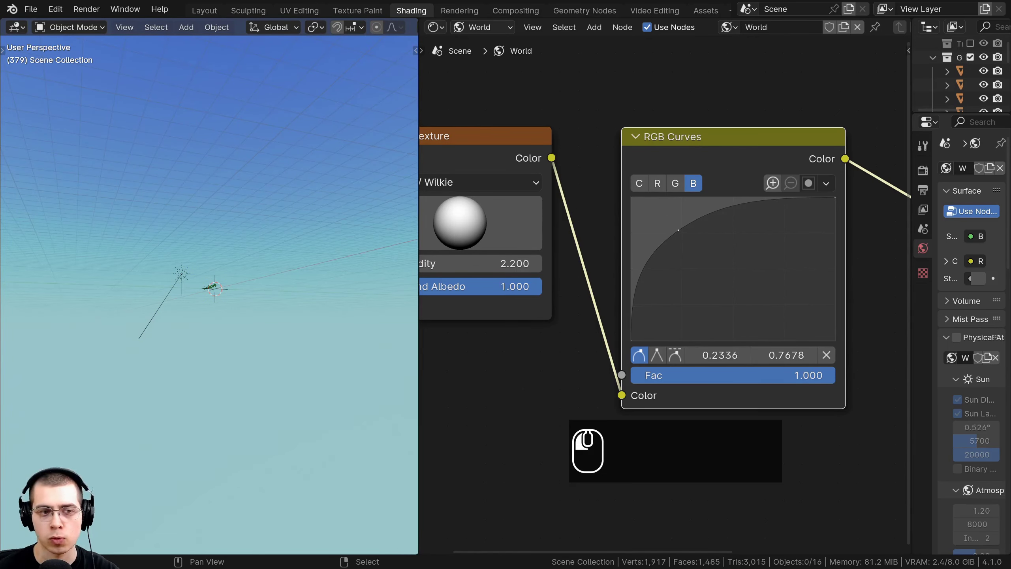
{"action": "scroll", "scroll_direction": "down", "scroll_amount": 3}
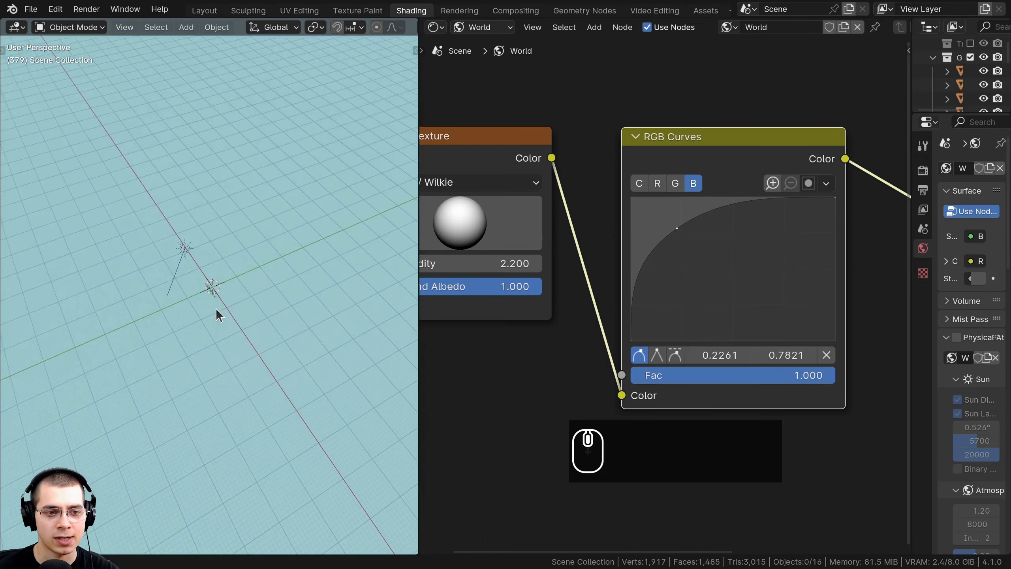
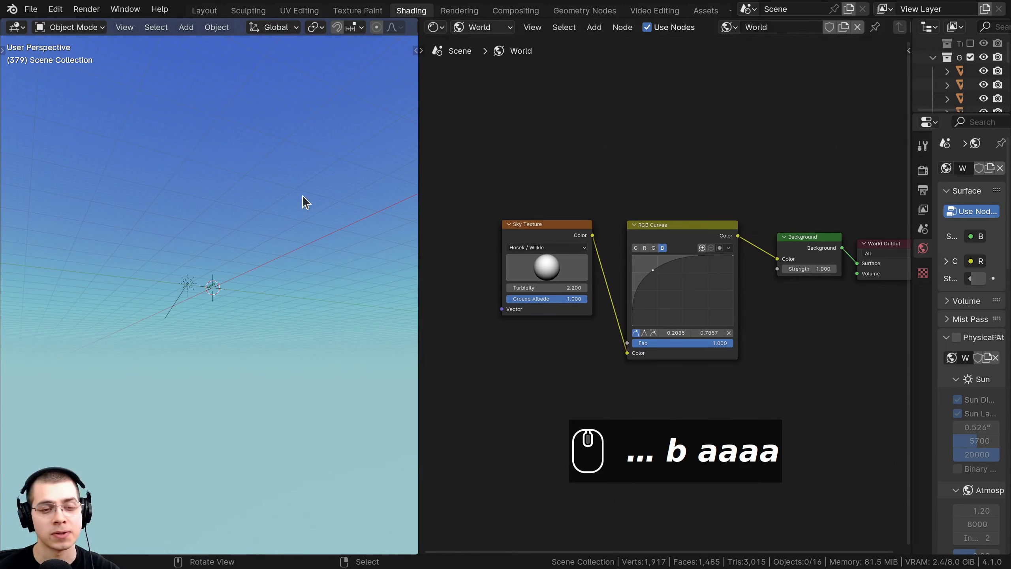
Add a Noise Texture node above the sky nodes as the cloud source.
{"action": "scroll", "scroll_direction": "up", "scroll_amount": 3}
{"action": "type", "text": "a"}
{"action": "left_click", "coordinate": [650, 105]}
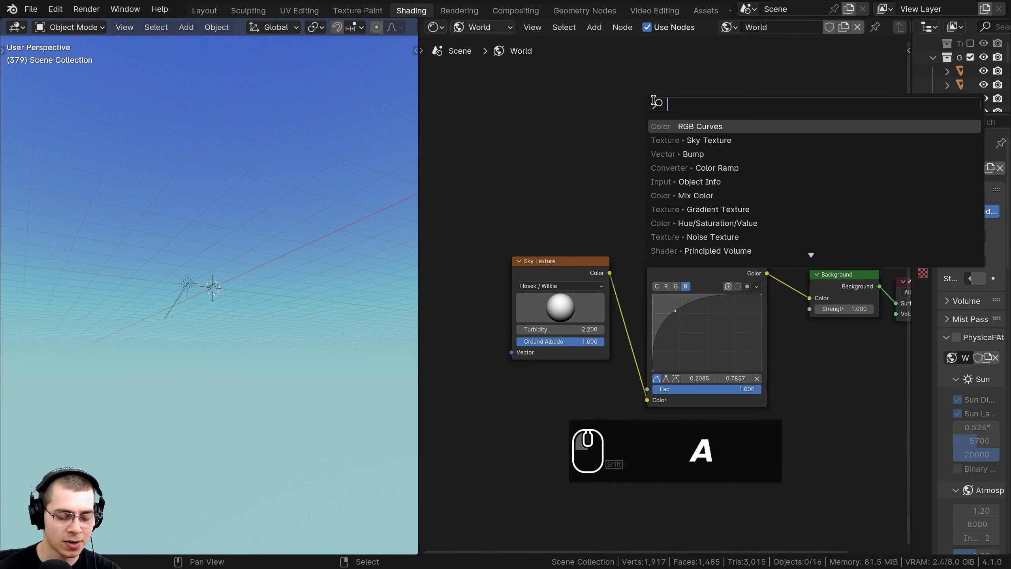
{"action": "type", "text": "noi"}
{"action": "key", "text": "Return"}
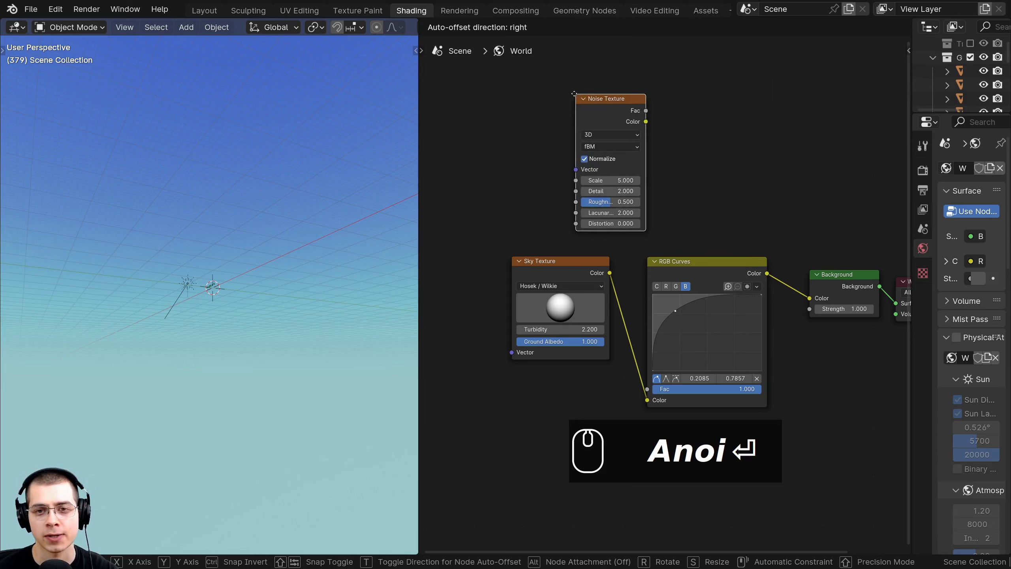
{"action": "left_click", "coordinate": [589, 100]}
{"action": "key", "text": "Return"}
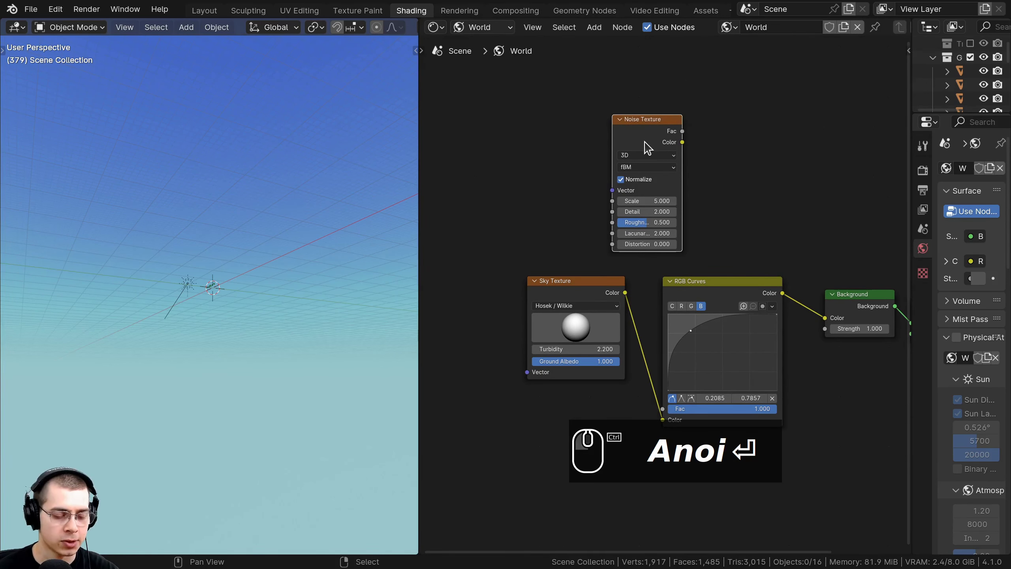
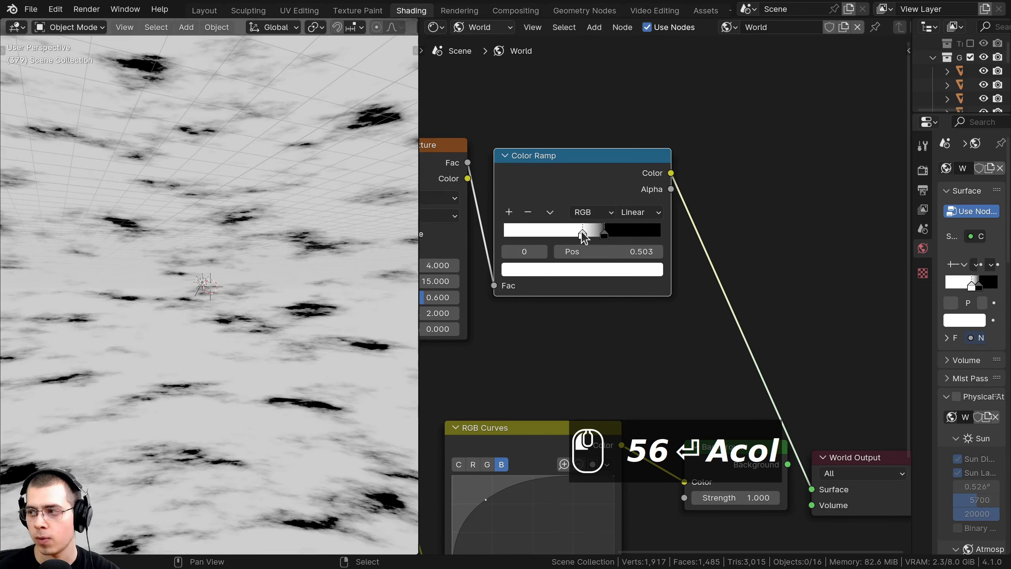
Move the black Color Ramp stop to soften the cloud pattern.
{"action": "left_click_drag", "start_coordinate": [622, 235], "coordinate": [278, 250]}
{"action": "scroll", "scroll_direction": "down", "scroll_amount": 3}
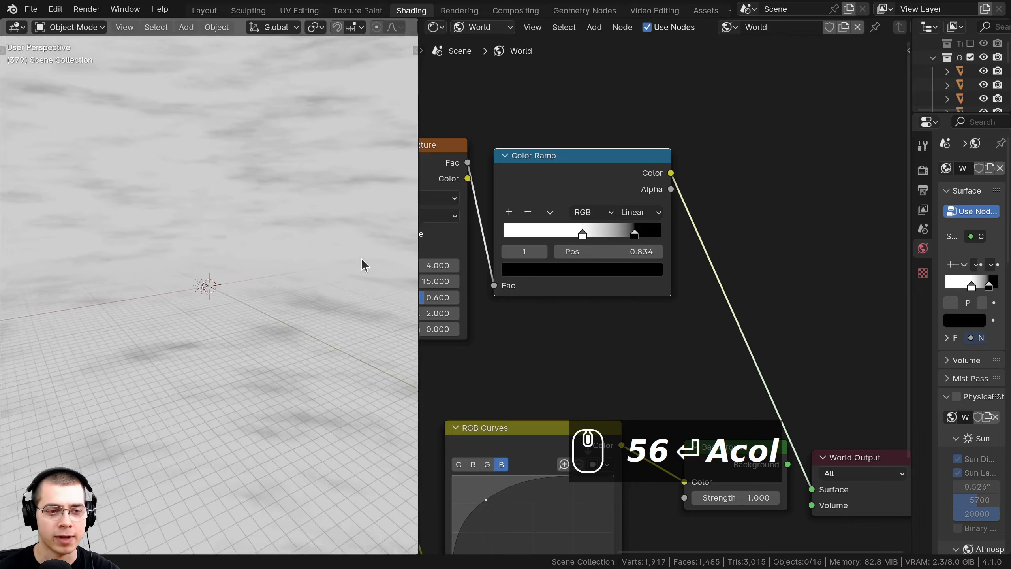
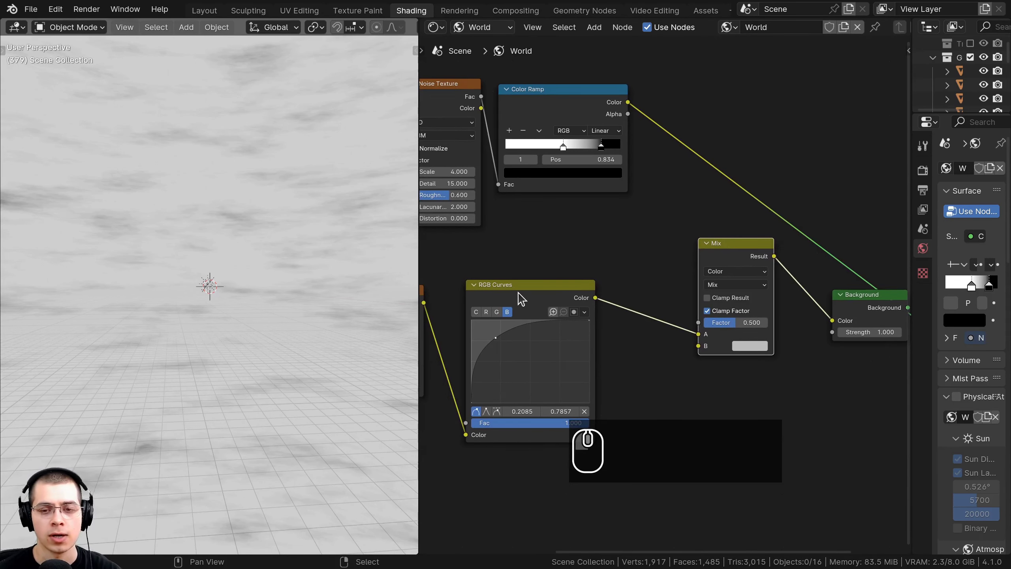
Wire the Color Ramp into the Mix factor and the Mix result into the Background for white clouds.
{"action": "left_click", "coordinate": [524, 300]}
{"action": "left_click_drag", "start_coordinate": [688, 306], "coordinate": [665, 300]}
{"action": "left_click_drag", "start_coordinate": [596, 136], "coordinate": [589, 124]}
{"action": "double_click", "coordinate": [590, 123]}
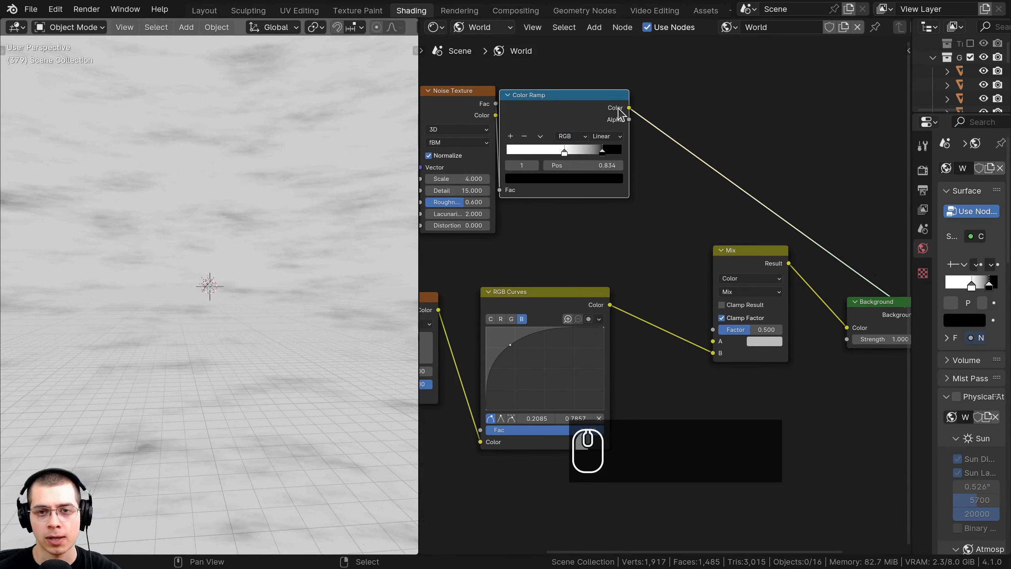
{"action": "left_click_drag", "start_coordinate": [618, 119], "coordinate": [718, 344]}
{"action": "scroll", "scroll_direction": "up", "scroll_amount": 3}
{"action": "left_click", "coordinate": [541, 211]}
{"action": "scroll", "scroll_direction": "up", "scroll_amount": 3}
{"action": "left_click", "coordinate": [663, 130]}
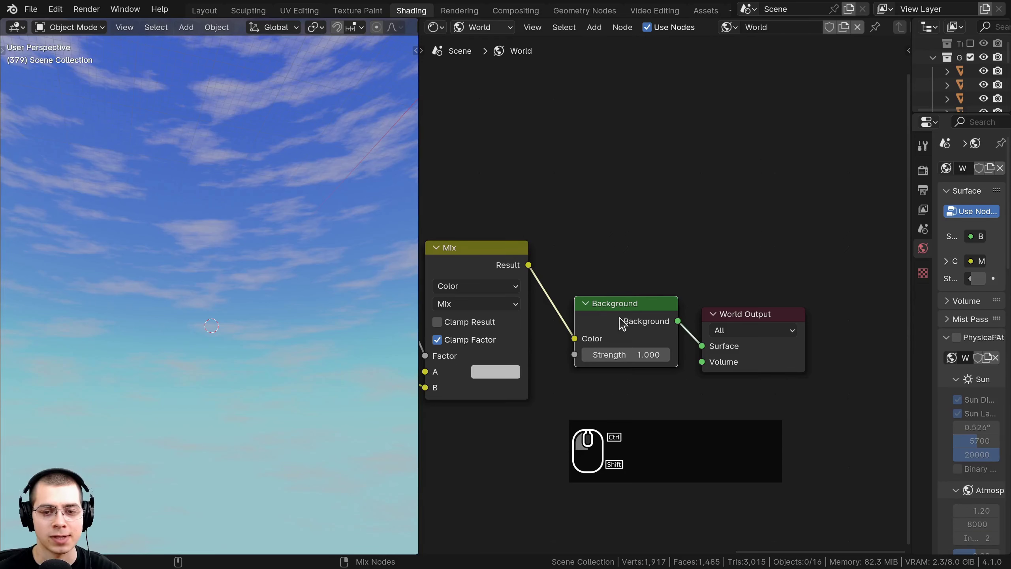
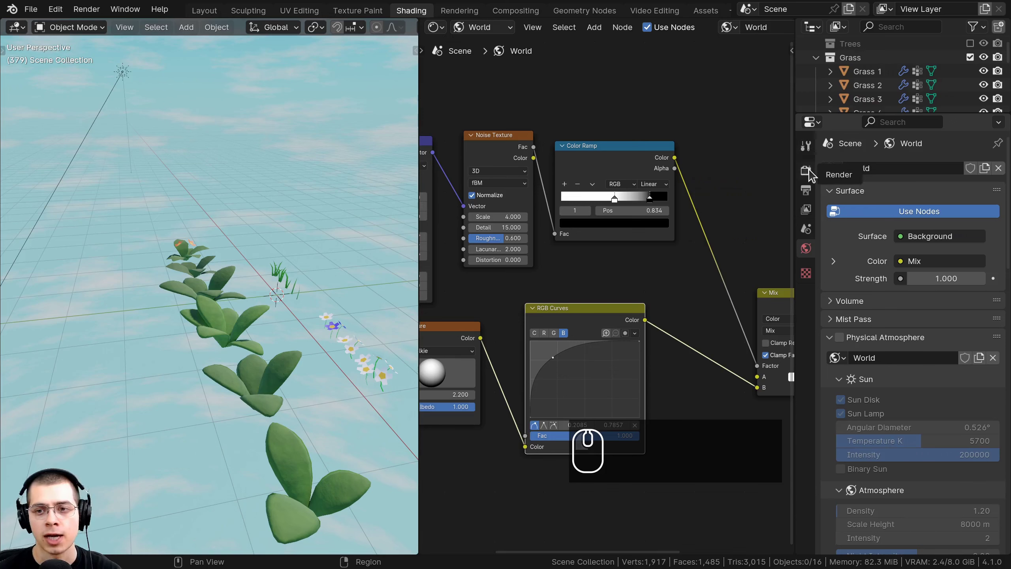
Bring up the Render properties and expand the Color Management settings.
{"action": "left_click", "coordinate": [813, 175]}
{"action": "scroll", "scroll_direction": "down", "scroll_amount": 3}
{"action": "left_click", "coordinate": [835, 476]}
{"action": "scroll", "scroll_direction": "down", "scroll_amount": 3}
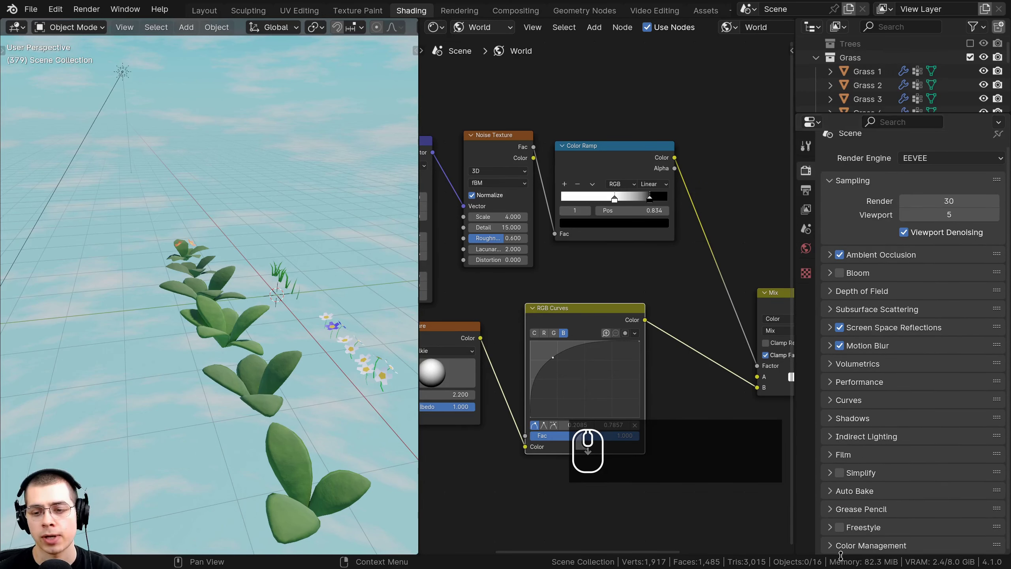
{"action": "left_click", "coordinate": [844, 551]}
{"action": "left_click", "coordinate": [847, 515]}
{"action": "left_click", "coordinate": [848, 500]}
Review the sRGB/Filmic color management and return to the Layout workspace.
{"action": "scroll", "scroll_direction": "down", "scroll_amount": 3}
{"action": "left_click", "coordinate": [920, 449]}
{"action": "left_click", "coordinate": [919, 449]}
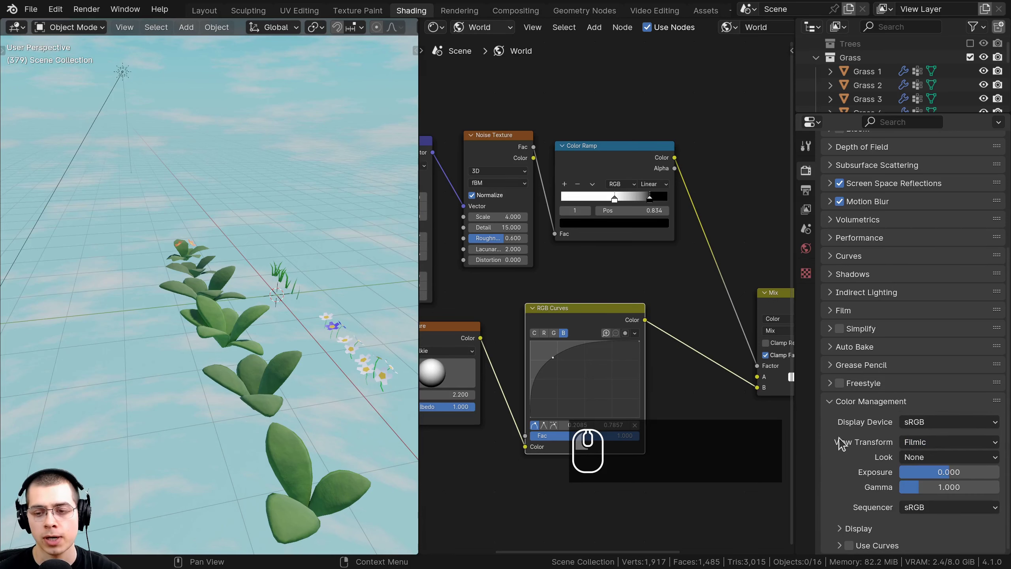
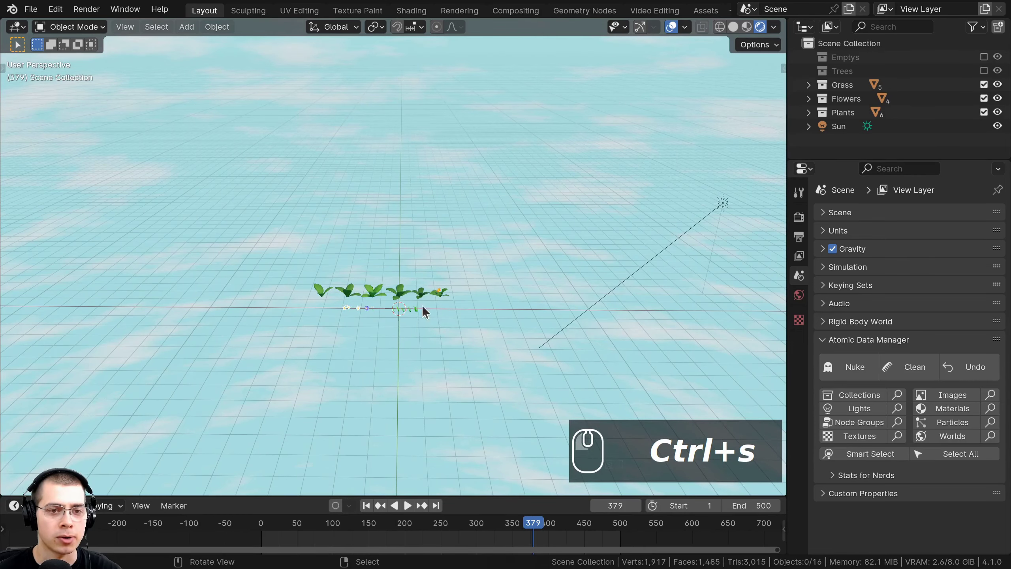
Bring up the Add menu to place a flat plane in the scene.
{"action": "left_click_drag", "start_coordinate": [442, 207], "coordinate": [328, 201]}
{"action": "key", "text": "a"}
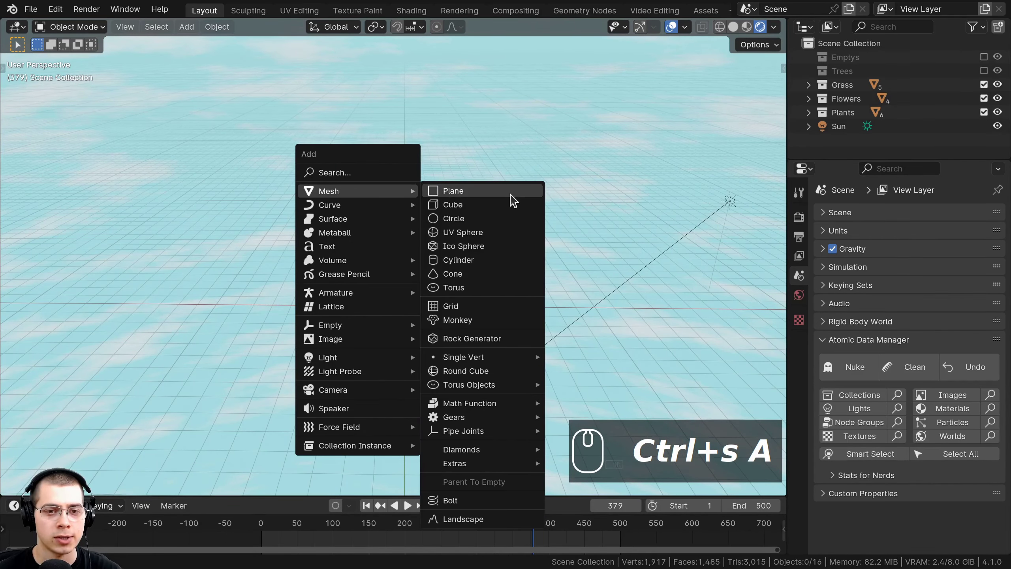
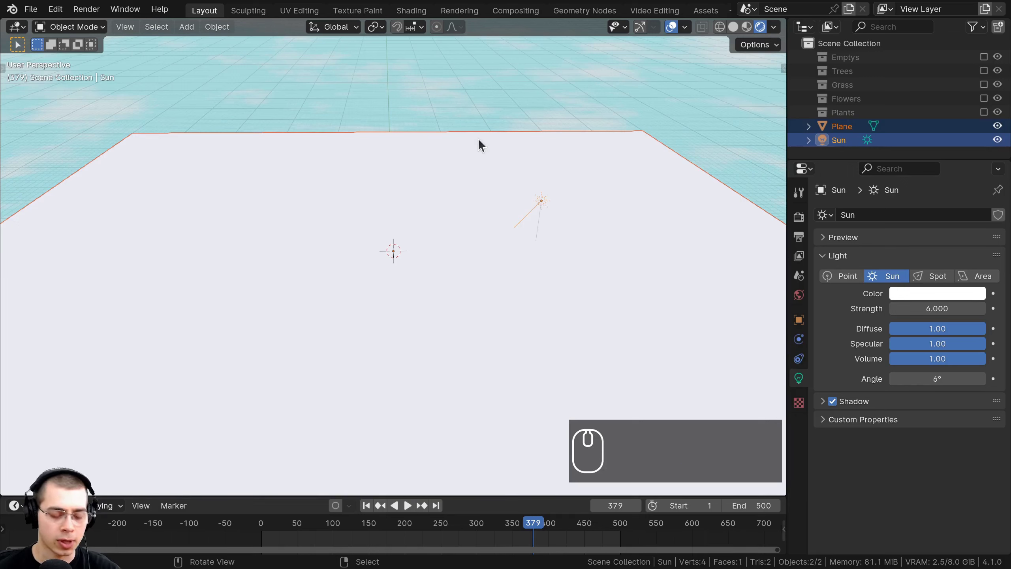
Move the plane and sun into a new collection named Scene at the top of the Outliner.
{"action": "key", "text": "m"}
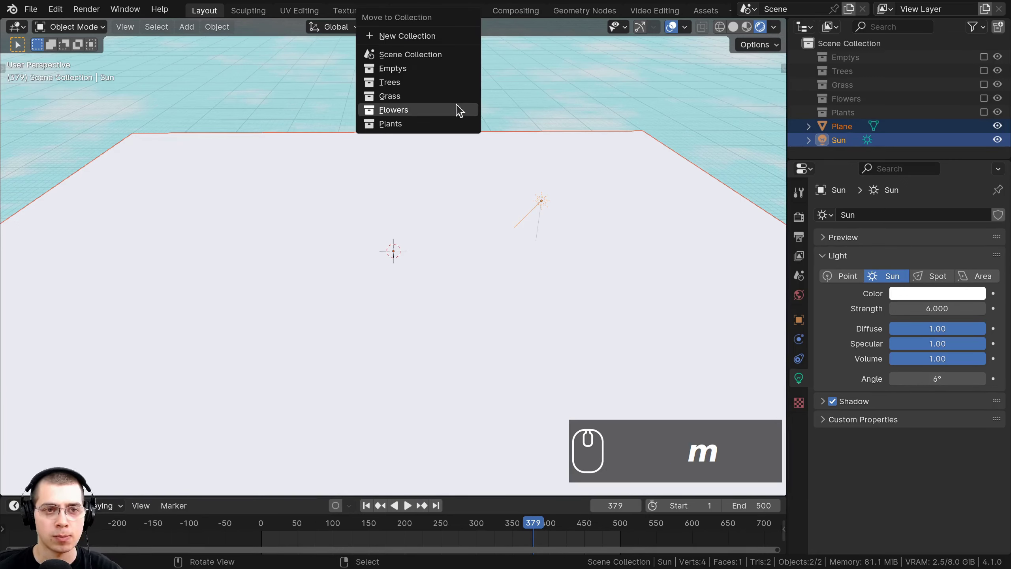
{"action": "left_click", "coordinate": [410, 46]}
{"action": "type", "text": "scene"}
{"action": "key", "text": "Return"}
{"action": "left_click", "coordinate": [428, 71]}
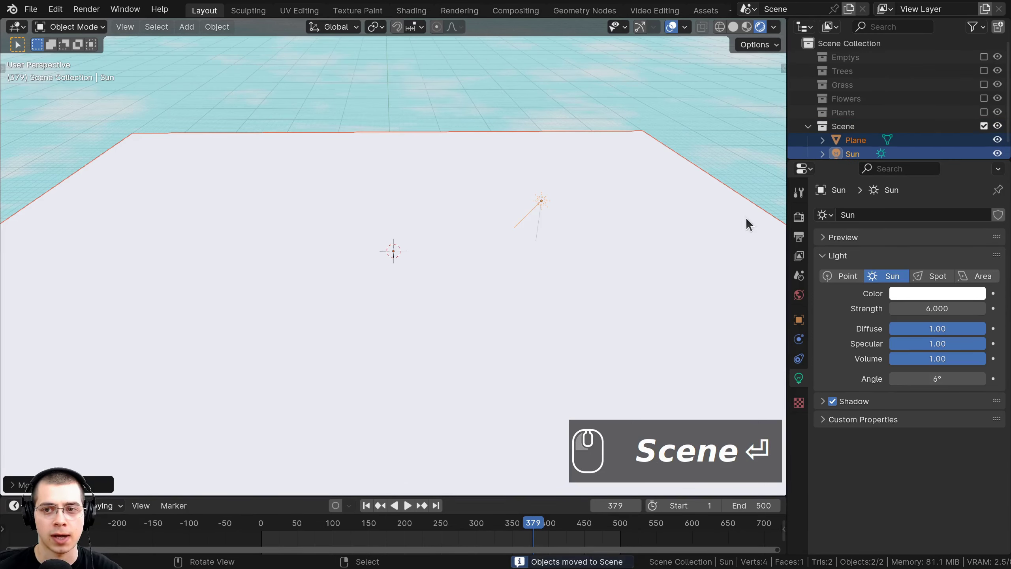
{"action": "left_click_drag", "start_coordinate": [846, 132], "coordinate": [843, 111]}
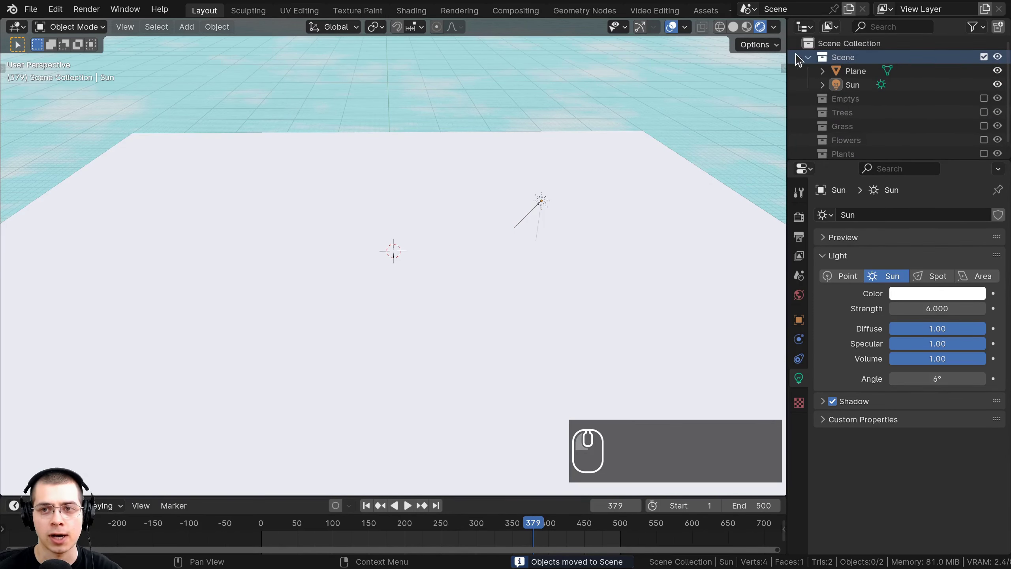
Rename the plane object to Ground.
{"action": "left_click_drag", "start_coordinate": [444, 183], "coordinate": [858, 85]}
{"action": "left_click_drag", "start_coordinate": [863, 61], "coordinate": [859, 74]}
{"action": "left_click", "coordinate": [859, 76]}
{"action": "left_click", "coordinate": [856, 91]}
{"action": "left_click", "coordinate": [858, 78]}
{"action": "left_click", "coordinate": [856, 73]}
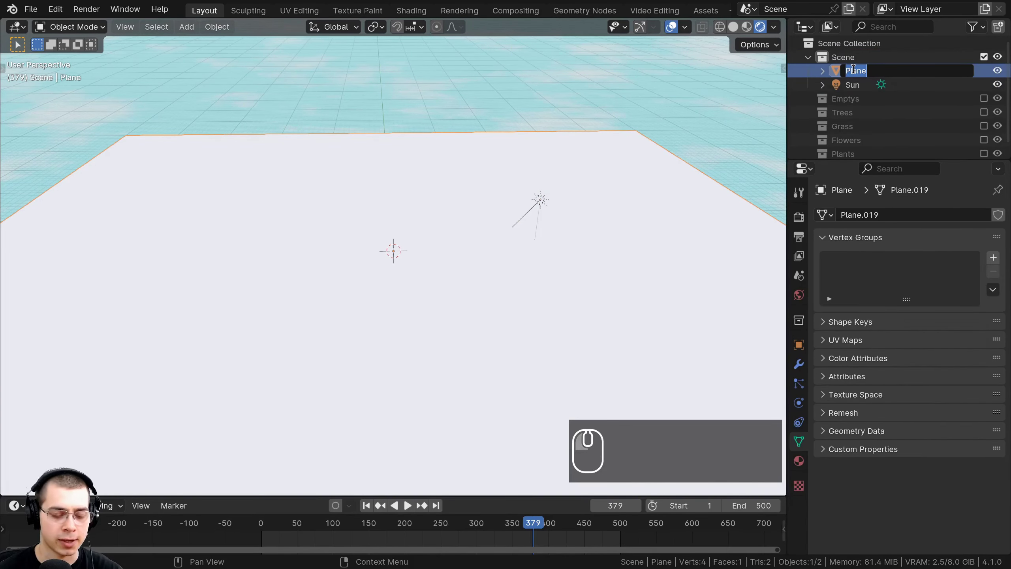
{"action": "type", "text": "ground"}
{"action": "key", "text": "Return"}
{"action": "key", "text": "a"}
{"action": "scroll", "scroll_direction": "down", "scroll_amount": 3}
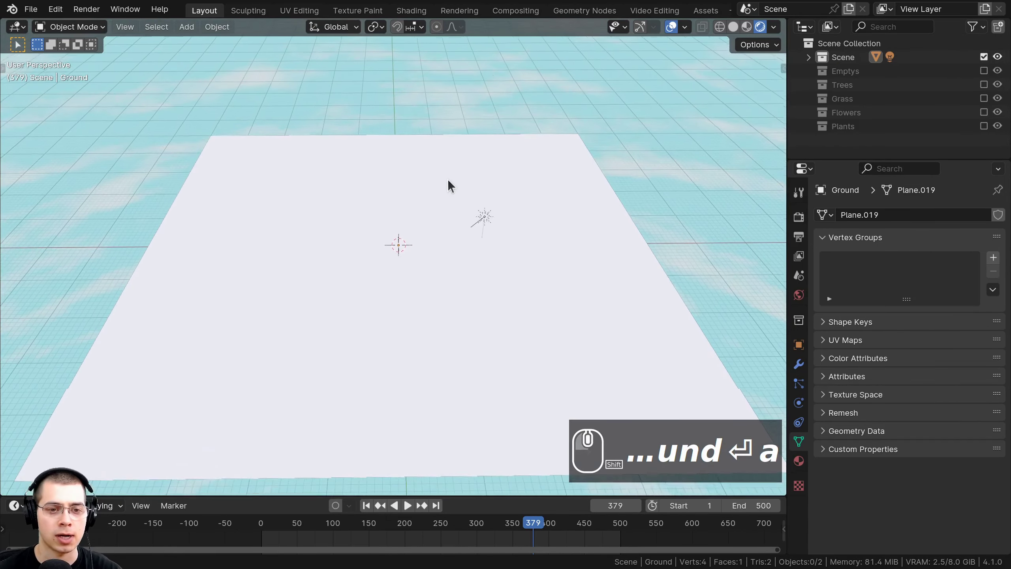
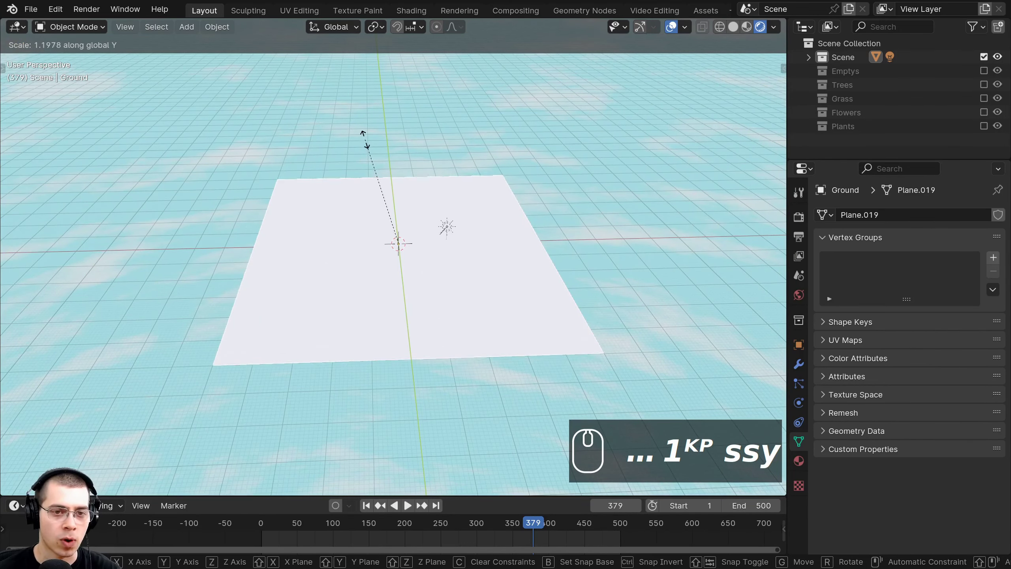
Scale the Ground plane by 2 along the Y axis into a long rectangle.
{"action": "key", "text": "2"}
{"action": "key", "text": "Return"}
{"action": "type", "text": "ssy2 ↵"}
{"action": "scroll", "scroll_direction": "down", "scroll_amount": 3}
{"action": "left_click_drag", "start_coordinate": [367, 198], "coordinate": [396, 248]}
Enter Edit Mode on the stretched Ground plane's mesh.
{"action": "scroll", "scroll_direction": "up", "scroll_amount": 3}
{"action": "key", "text": "BackSpace"}
{"action": "scroll", "scroll_direction": "up", "scroll_amount": 3}
{"action": "key", "text": "Return"}
{"action": "scroll", "scroll_direction": "down", "scroll_amount": 3}
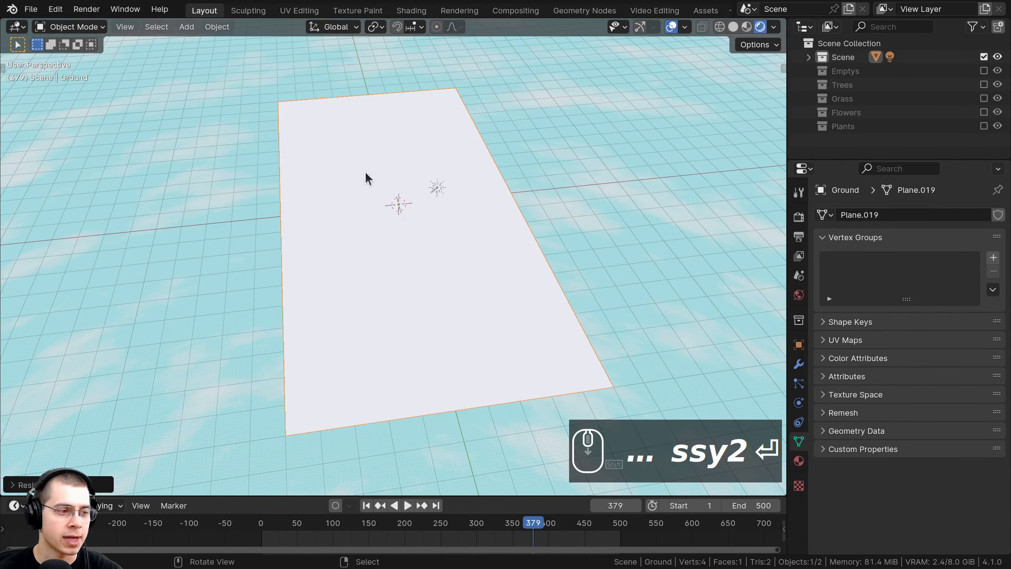
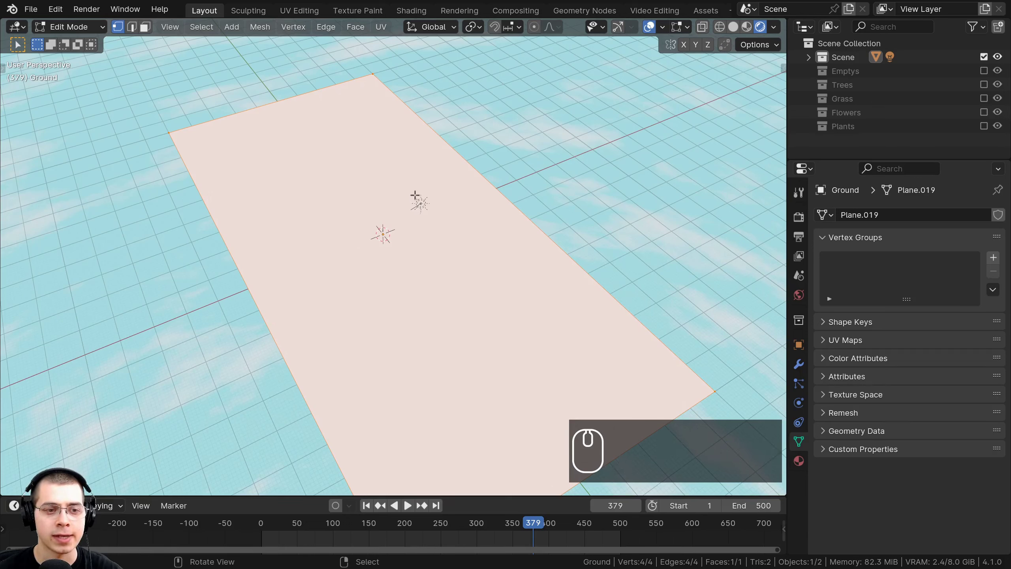
Loop-cut and subdivide the Ground plane with 60 cuts into a dense grid.
{"action": "key", "text": "ctrl+r"}
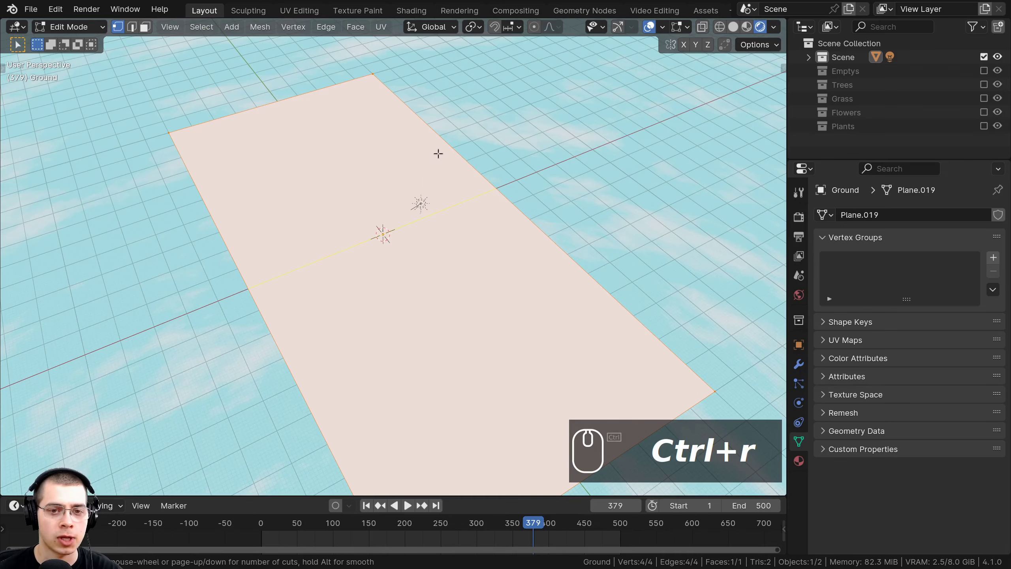
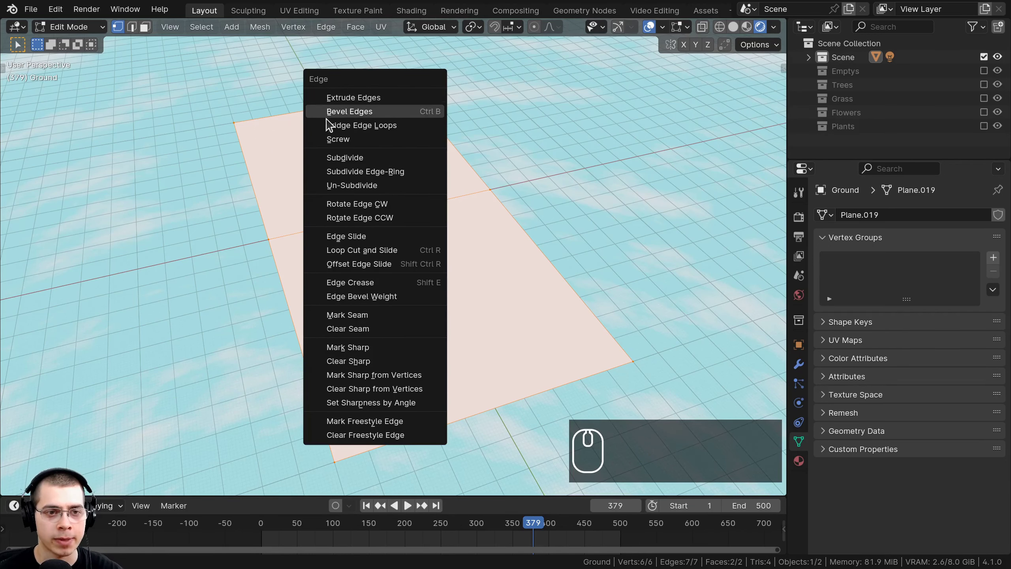
{"action": "left_click", "coordinate": [364, 159]}
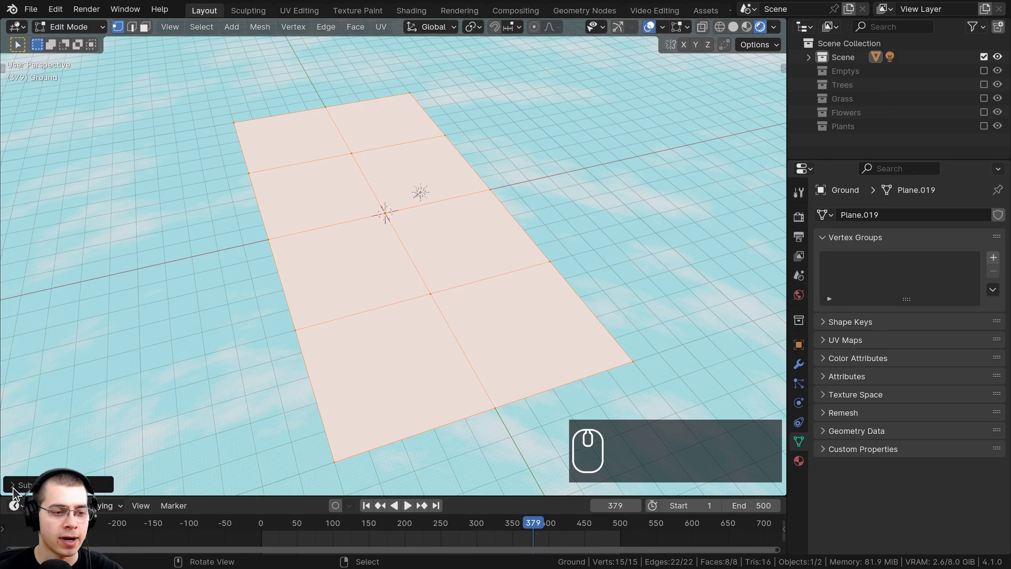
{"action": "left_click", "coordinate": [18, 490]}
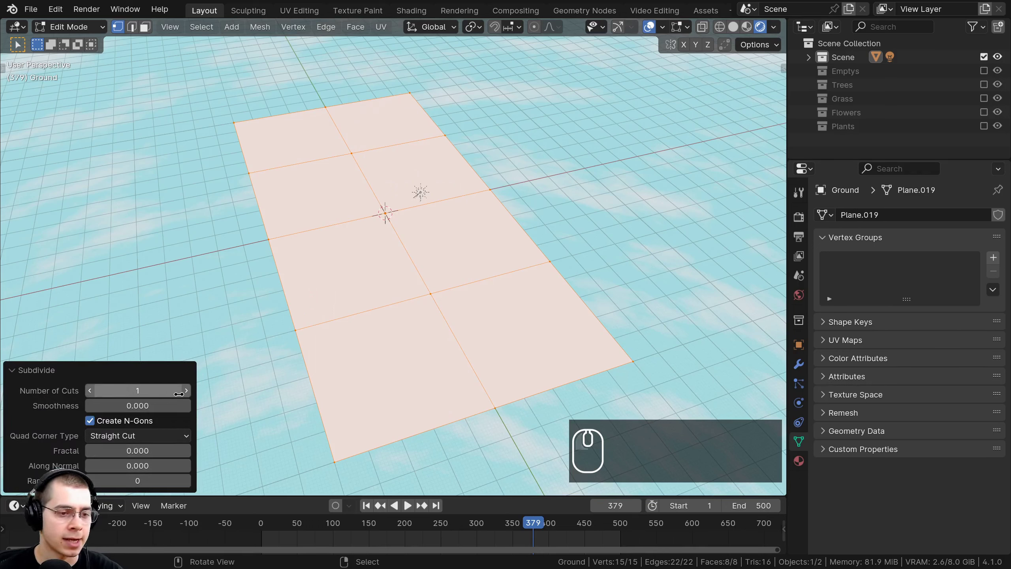
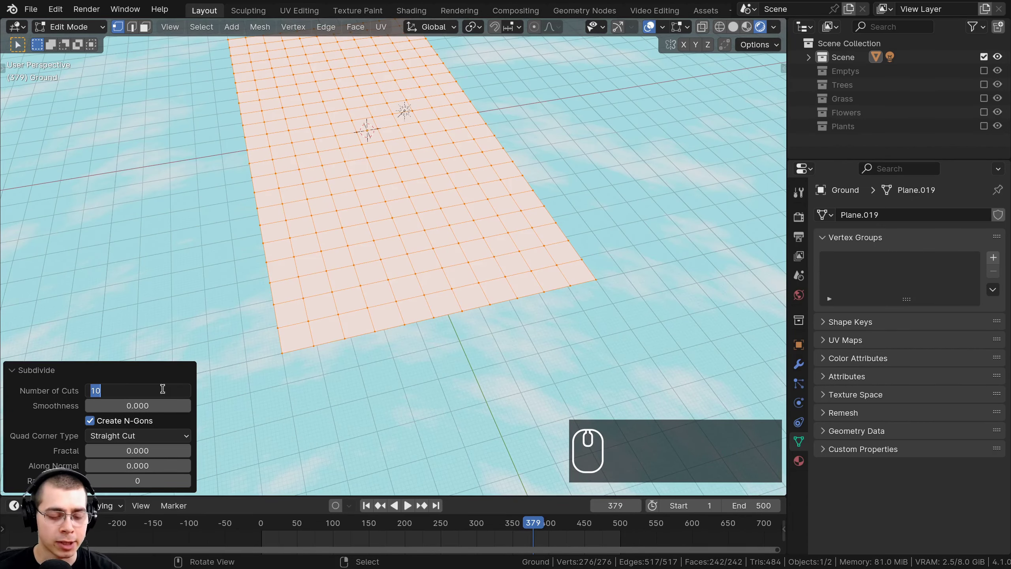
{"action": "type", "text": "60"}
{"action": "key", "text": "Return"}
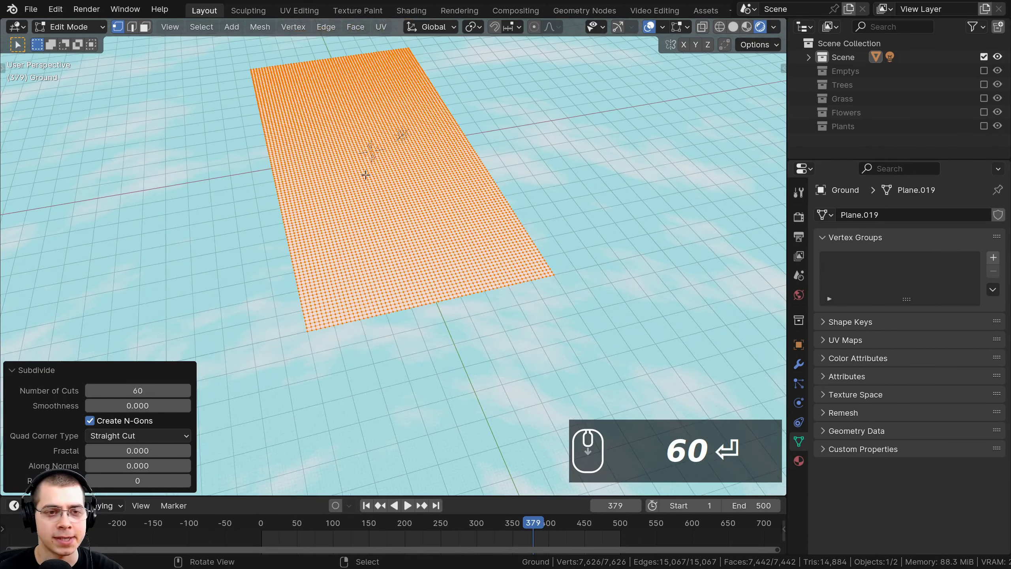
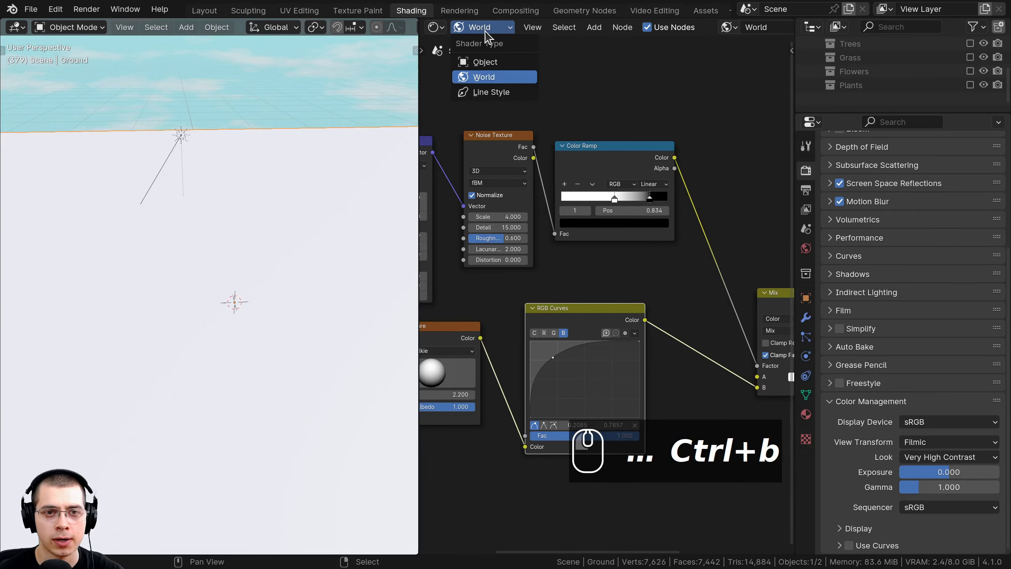
Create a new object material on the plane and name it Ground.
{"action": "left_click", "coordinate": [487, 68]}
{"action": "scroll", "scroll_direction": "down", "scroll_amount": 3}
{"action": "left_click", "coordinate": [699, 32]}
{"action": "left_click", "coordinate": [736, 36]}
{"action": "scroll", "scroll_direction": "down", "scroll_amount": 3}
{"action": "type", "text": "ground"}
{"action": "key", "text": "Return"}
Search the add-node list for a Noise Texture to drive the base colour.
{"action": "key", "text": "Tab"}
{"action": "middle_click", "coordinate": [585, 219]}
{"action": "key", "text": "shift+a"}
{"action": "left_click", "coordinate": [608, 141]}
{"action": "type", "text": "anoi"}
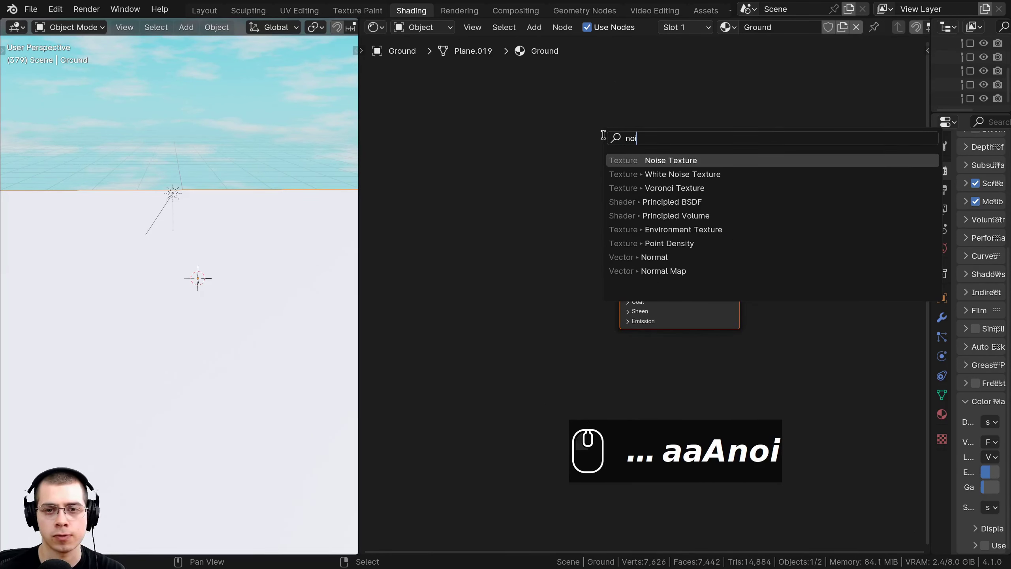
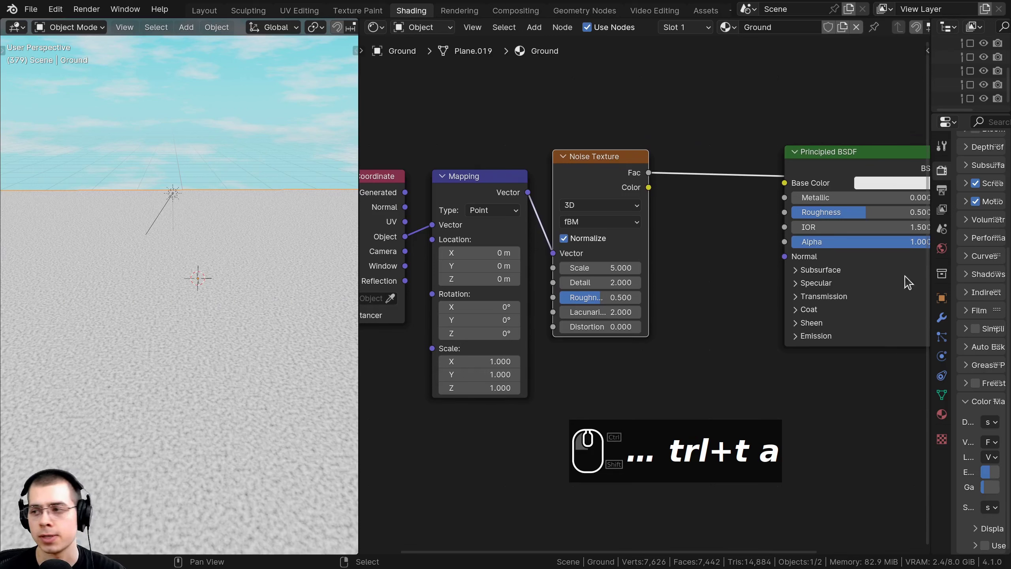
Set the Noise Texture to scale 20, detail 15, roughness 0.65 and frame the nodes.
{"action": "scroll", "scroll_direction": "up", "scroll_amount": 3}
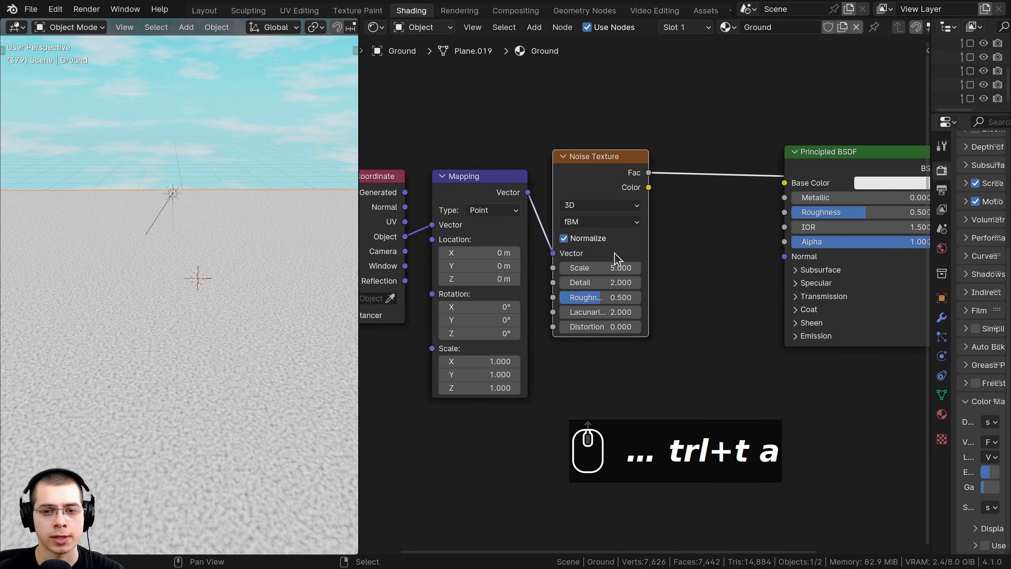
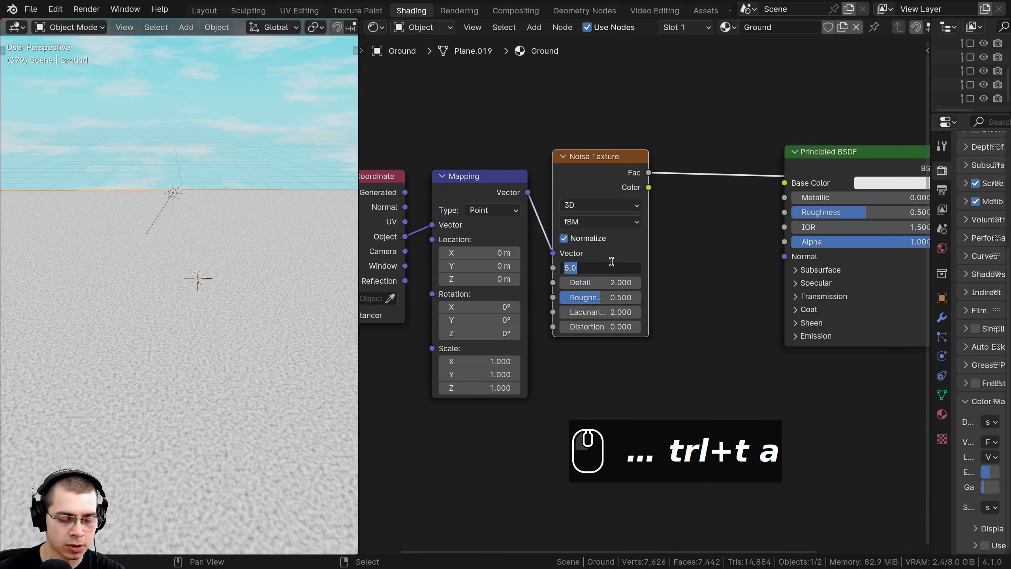
{"action": "type", "text": "20"}
{"action": "key", "text": "Return"}
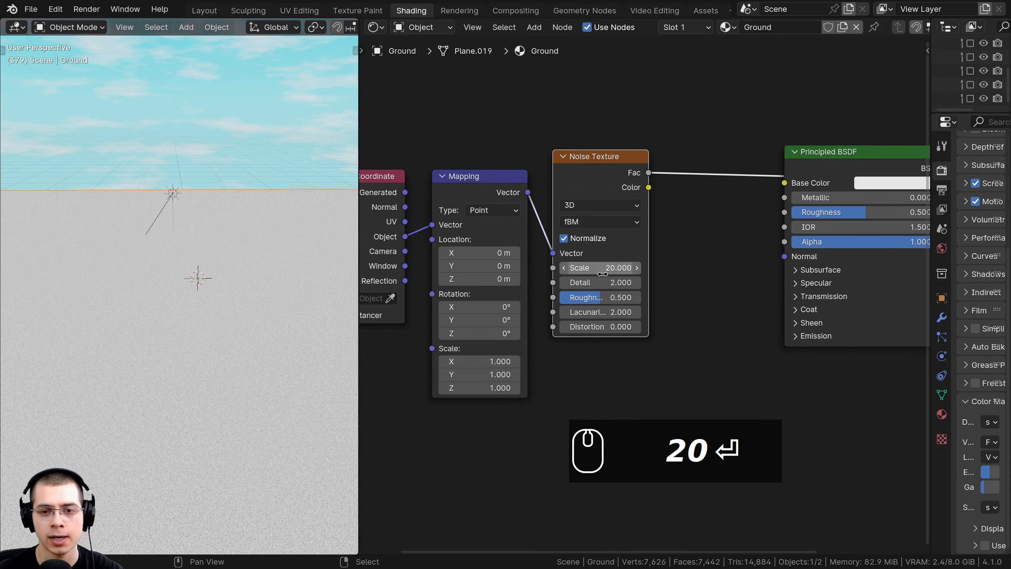
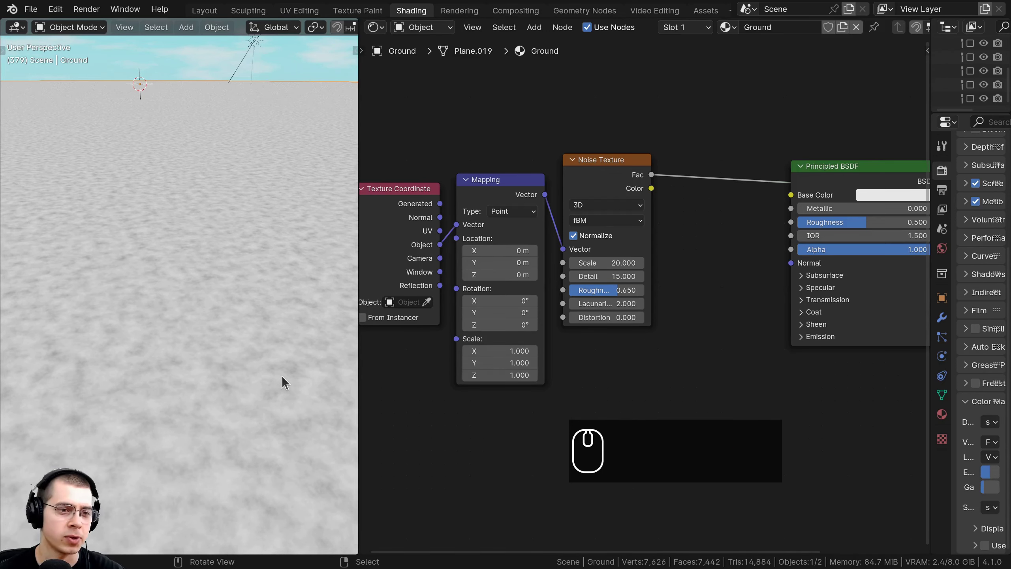
{"action": "left_click", "coordinate": [590, 194]}
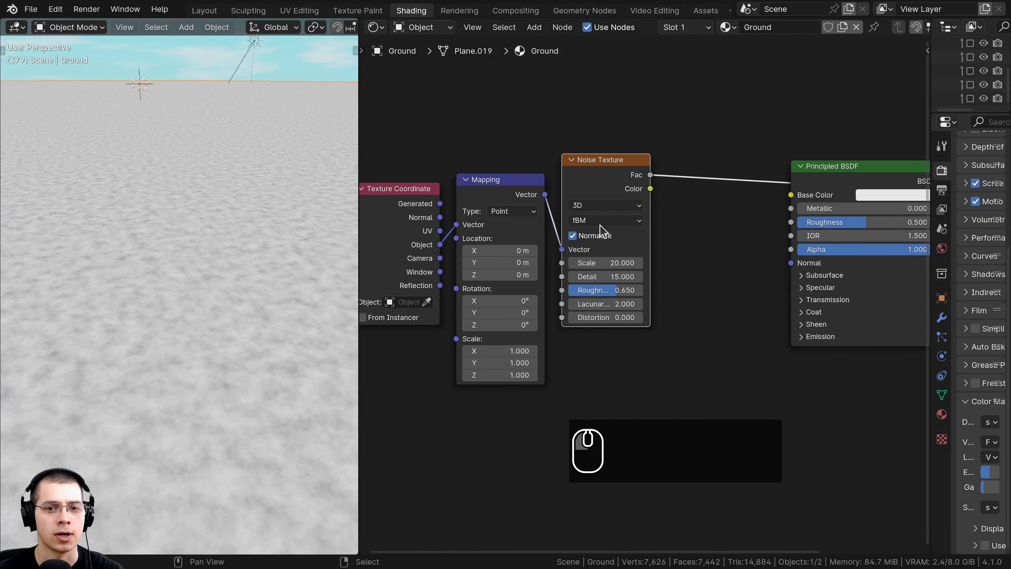
{"action": "scroll", "scroll_direction": "up", "scroll_amount": 3}
{"action": "type", "text": "a"}
{"action": "scroll", "scroll_direction": "down", "scroll_amount": 3}
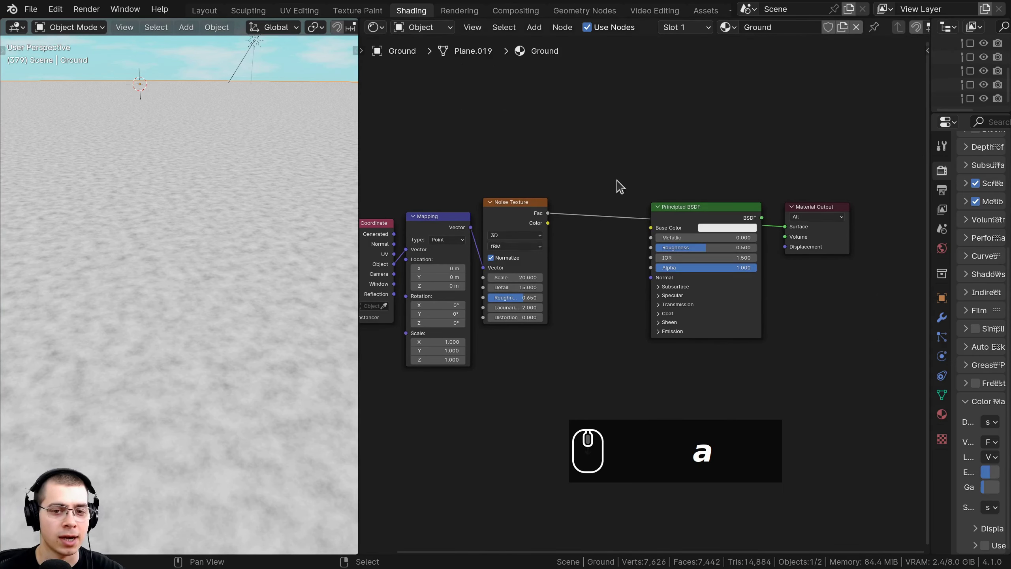
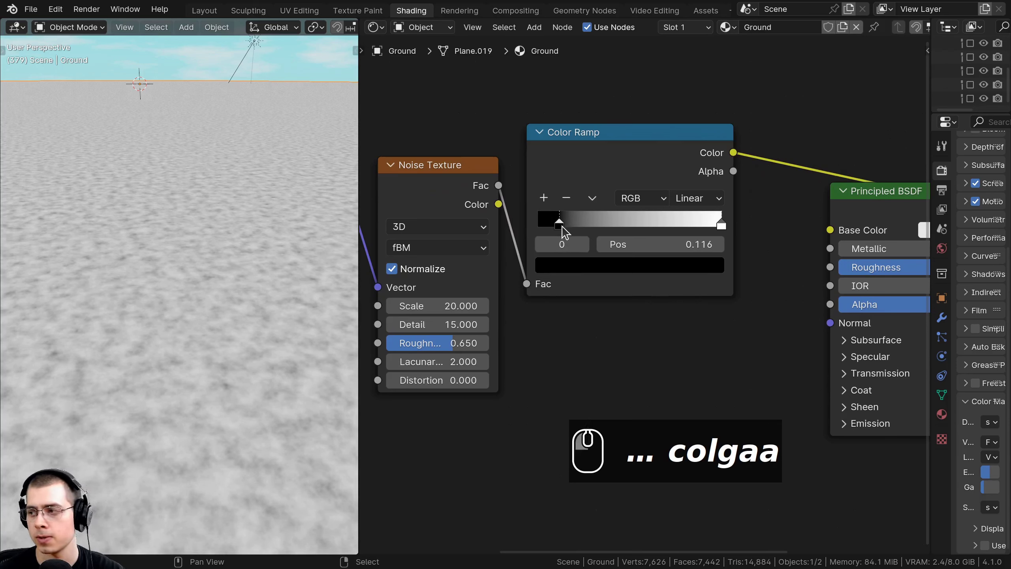
Narrow the Color Ramp and set its dark stop to green Hex 29591B, then duplicate the ramp.
{"action": "left_click_drag", "start_coordinate": [718, 228], "coordinate": [652, 221]}
{"action": "left_click", "coordinate": [562, 225]}
{"action": "left_click", "coordinate": [696, 229]}
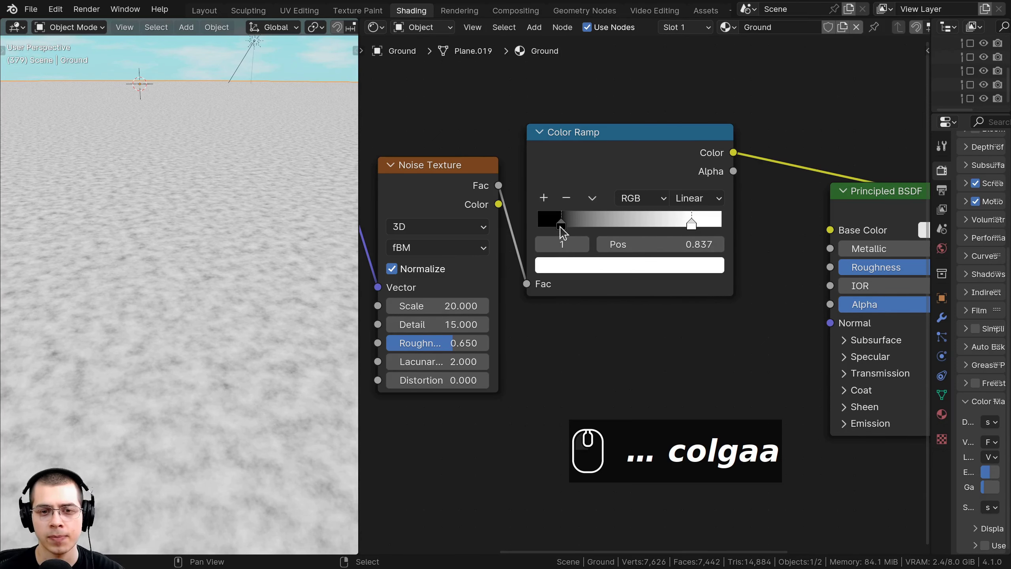
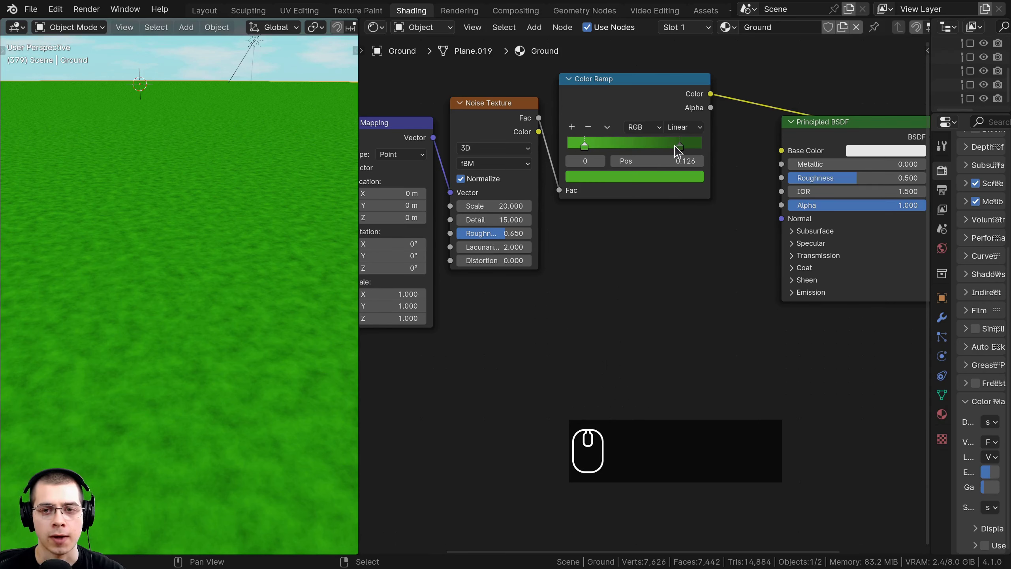
{"action": "left_click", "coordinate": [685, 152]}
{"action": "left_click", "coordinate": [673, 188]}
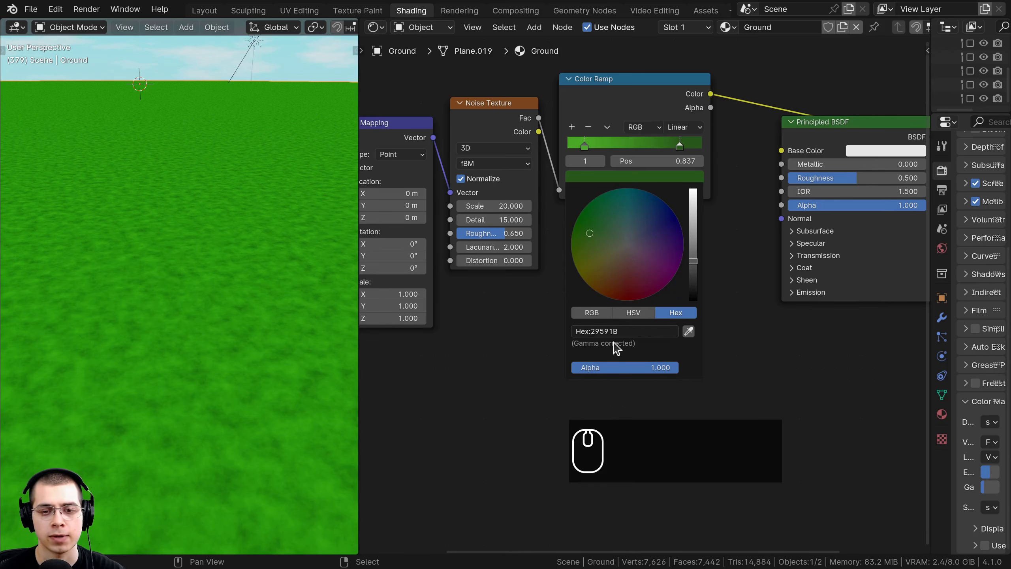
{"action": "double_click", "coordinate": [637, 109]}
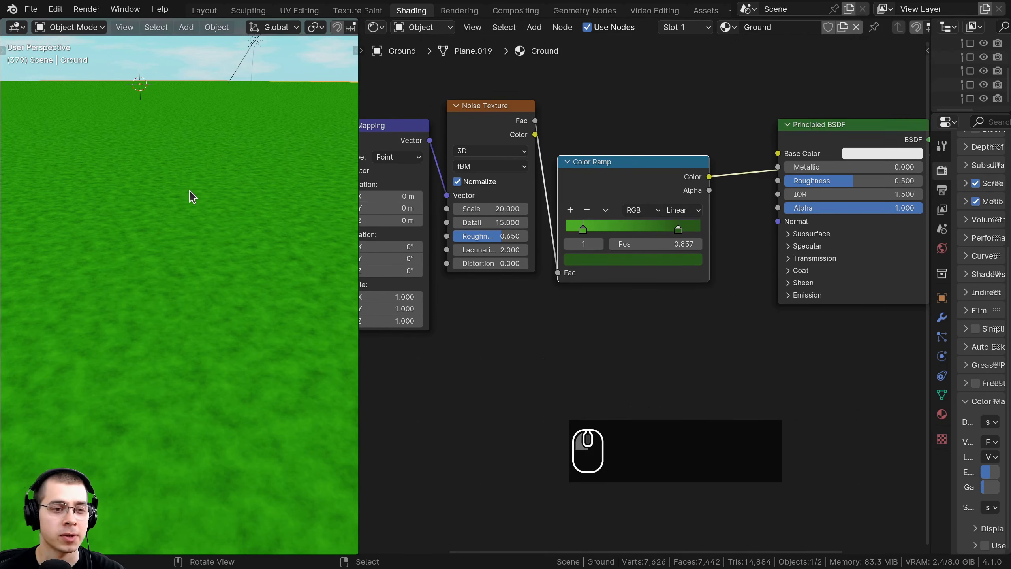
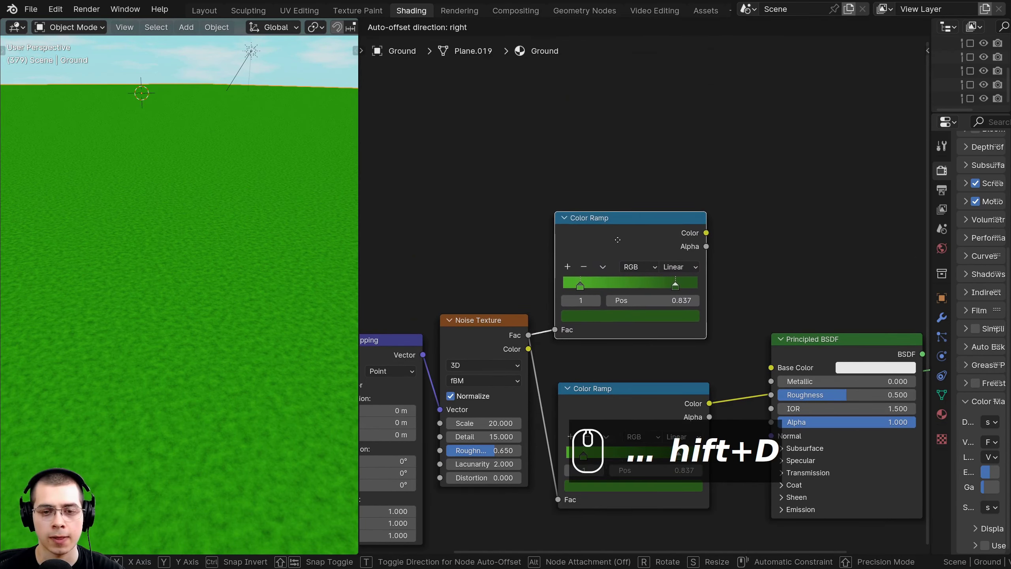
Place the copied Color Ramp above the original and move its stops to about 0.3 and the end.
{"action": "left_click", "coordinate": [621, 250]}
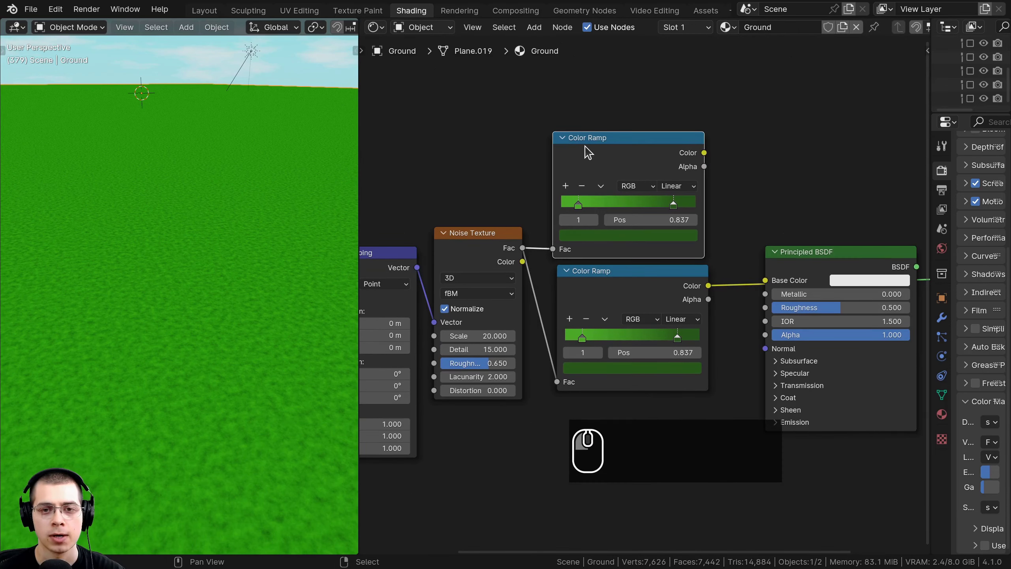
{"action": "scroll", "scroll_direction": "up", "scroll_amount": 3}
{"action": "scroll", "scroll_direction": "up", "scroll_amount": 3}
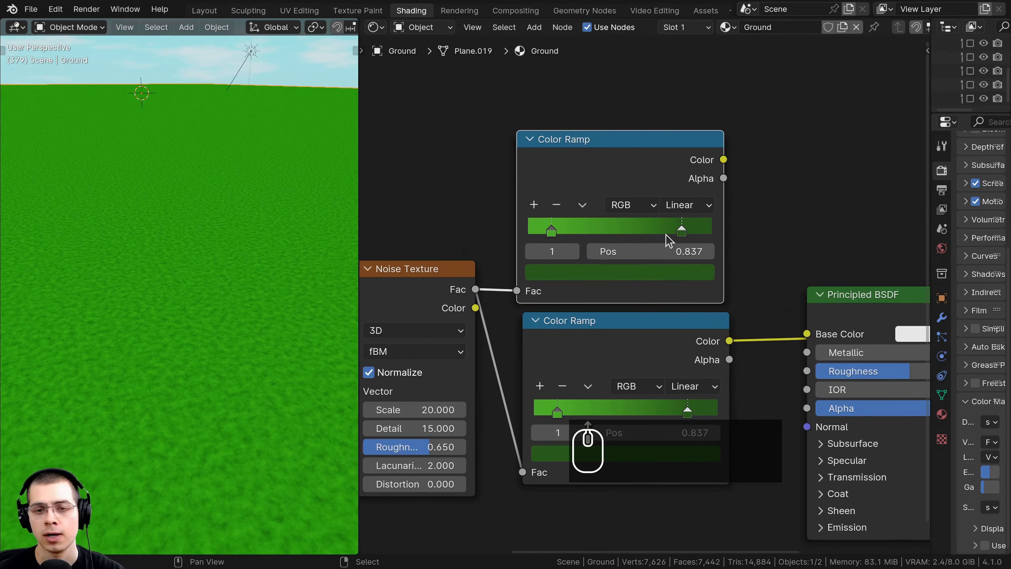
{"action": "middle_click", "coordinate": [677, 230]}
{"action": "scroll", "scroll_direction": "up", "scroll_amount": 3}
{"action": "left_click_drag", "start_coordinate": [677, 230], "coordinate": [740, 276]}
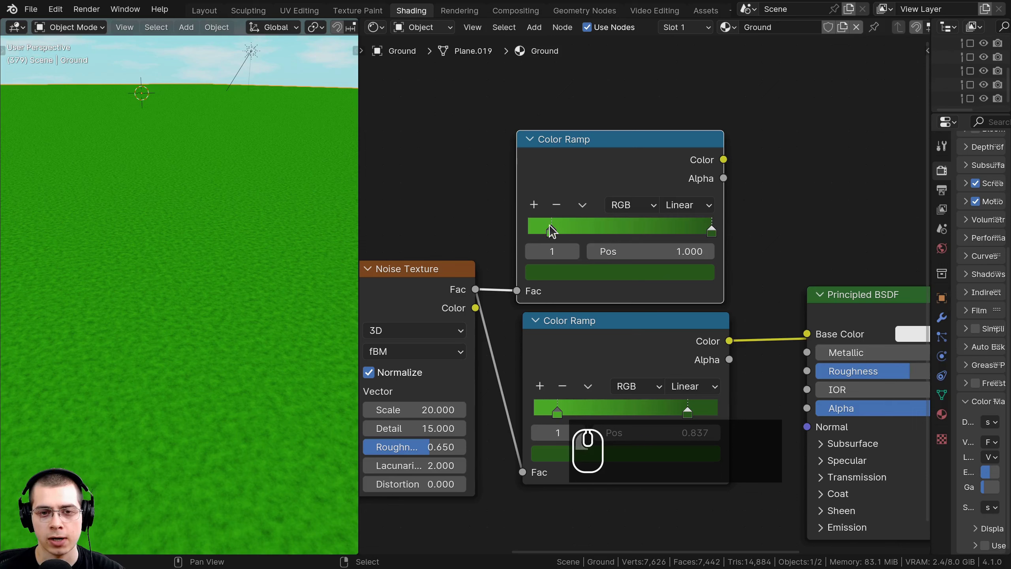
{"action": "left_click_drag", "start_coordinate": [554, 233], "coordinate": [587, 228]}
Set the copied ramp's left stop to a brown colour.
{"action": "left_click", "coordinate": [649, 152]}
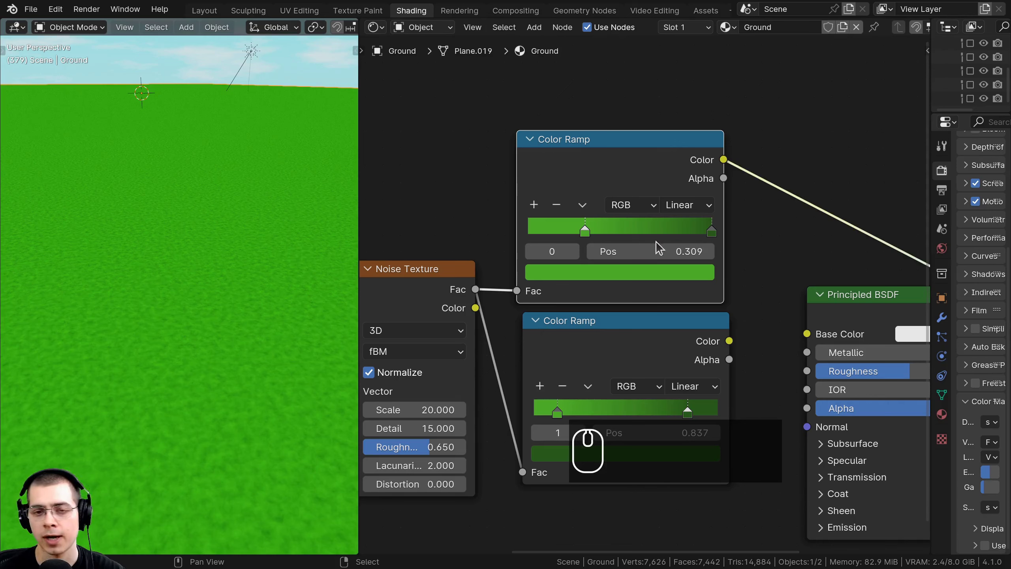
{"action": "left_click", "coordinate": [589, 234]}
{"action": "left_click", "coordinate": [597, 276]}
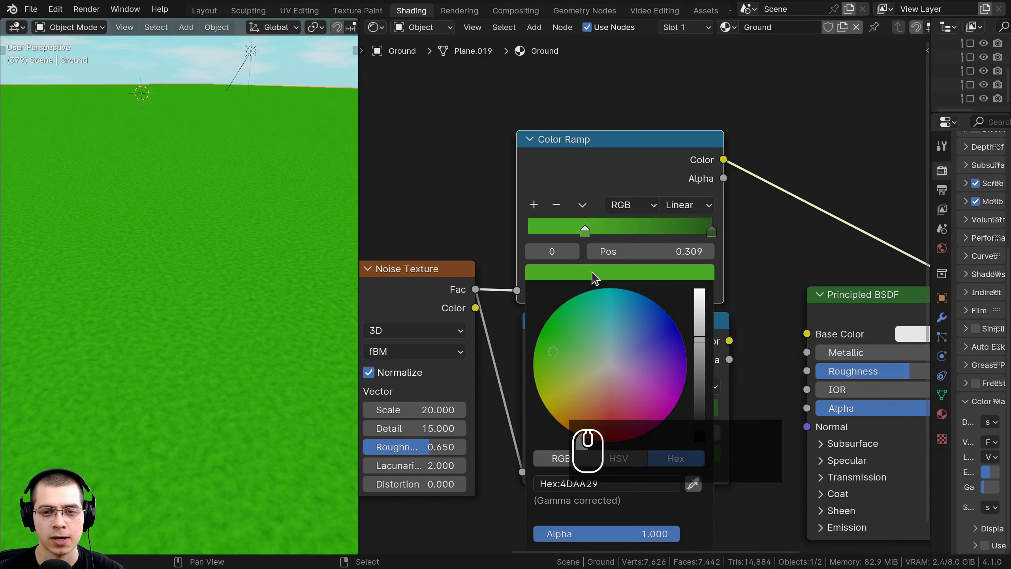
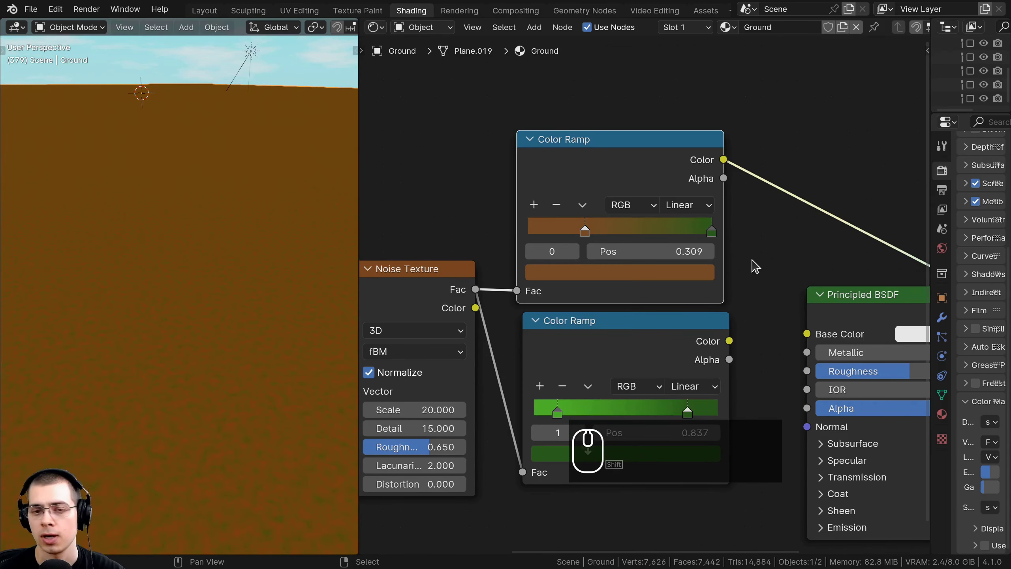
{"action": "left_click", "coordinate": [717, 234]}
Set the right stop to dark brown Hex 382211 and frame all material nodes.
{"action": "left_click", "coordinate": [629, 274]}
{"action": "middle_click", "coordinate": [630, 274]}
{"action": "left_click", "coordinate": [616, 173]}
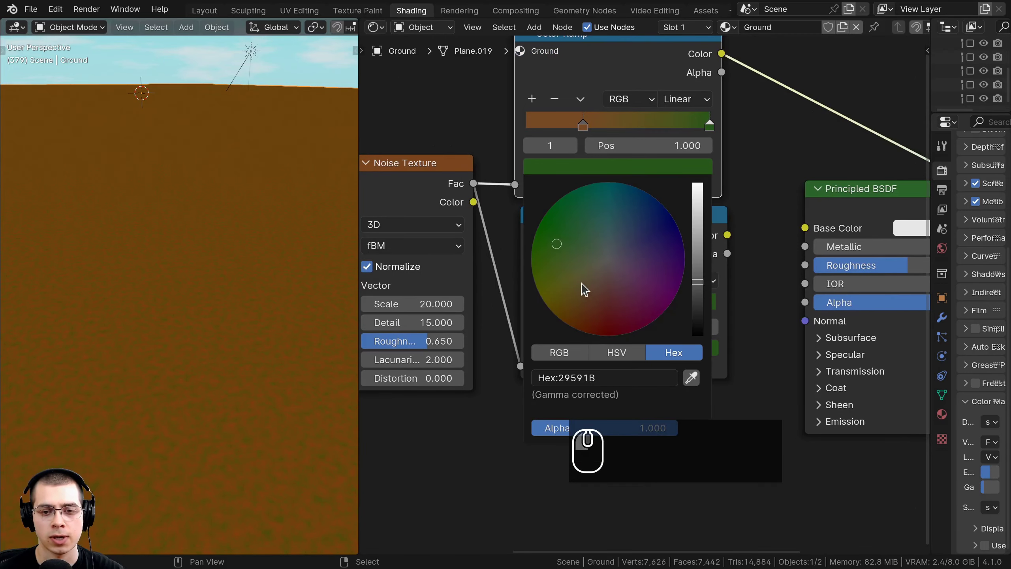
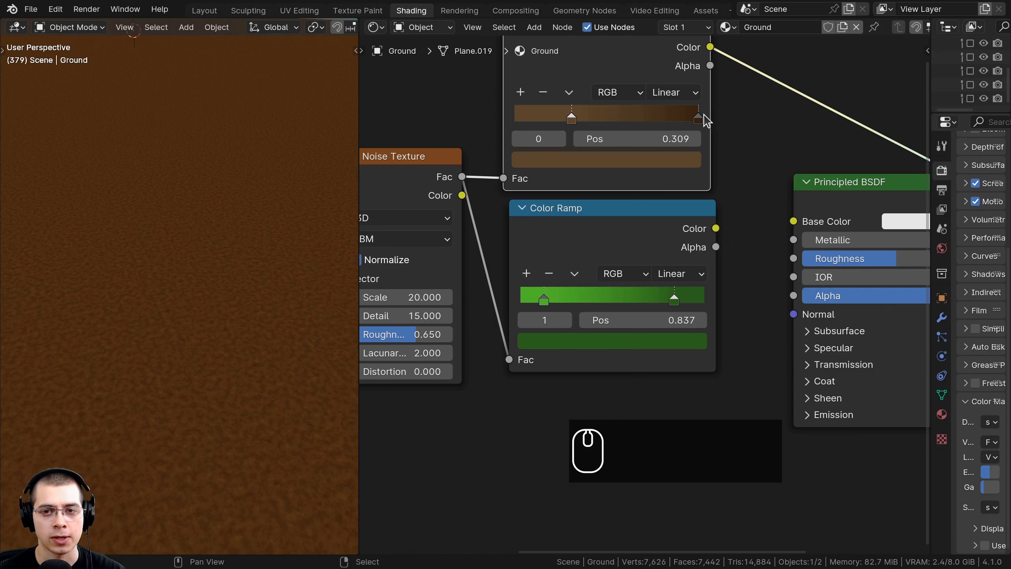
{"action": "left_click", "coordinate": [704, 122]}
{"action": "left_click", "coordinate": [619, 166]}
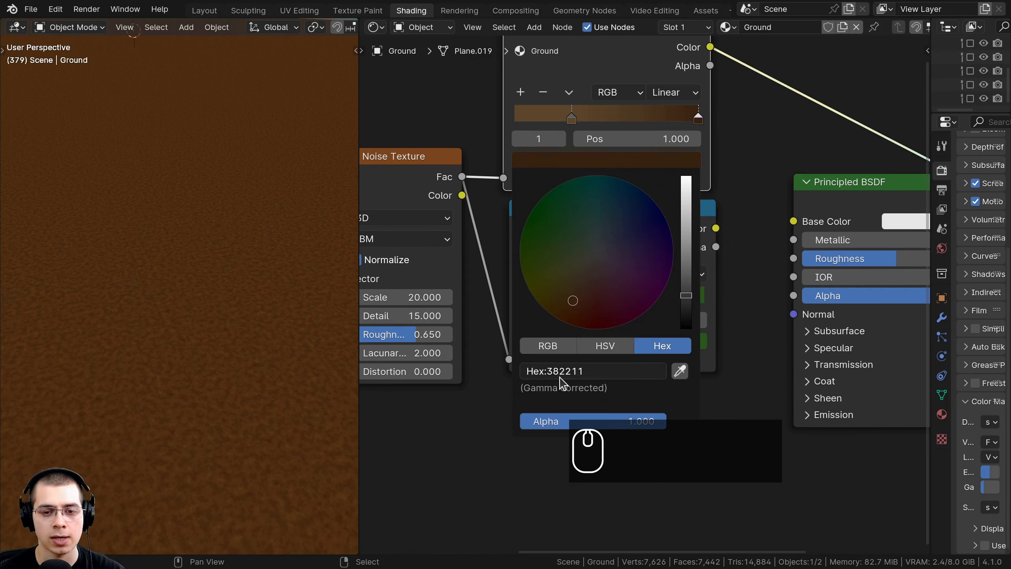
{"action": "scroll", "scroll_direction": "down", "scroll_amount": 3}
{"action": "middle_click", "coordinate": [653, 276]}
{"action": "left_click_drag", "start_coordinate": [553, 190], "coordinate": [535, 270]}
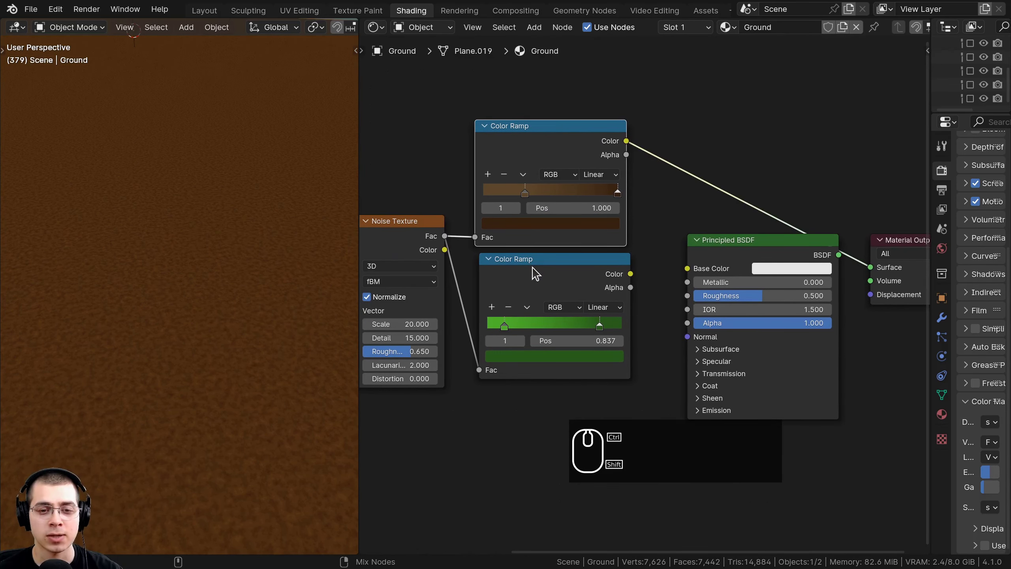
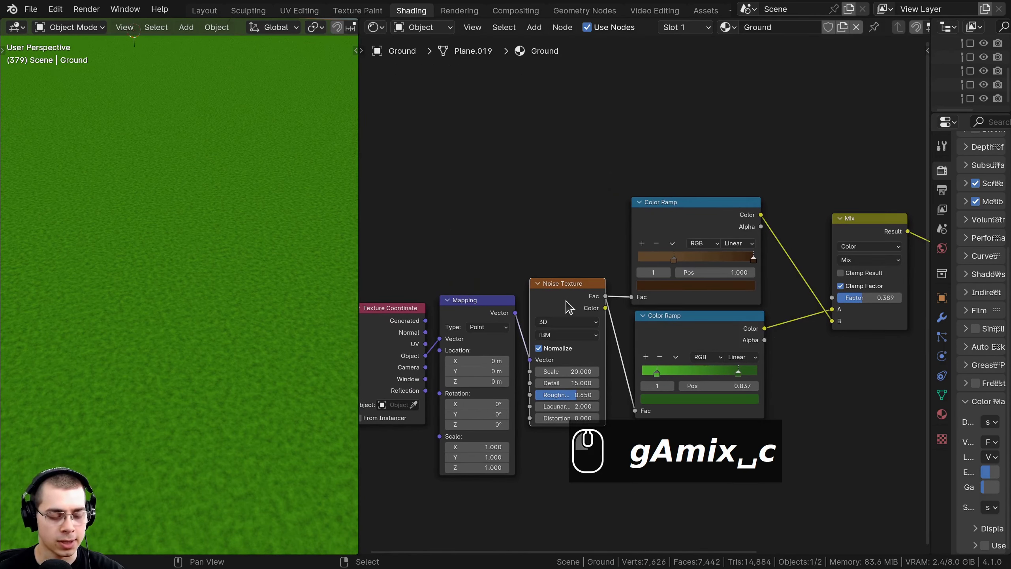
Duplicate the Noise Texture and route it through a black-white Color Ramp into the Mix factor.
{"action": "key", "text": "ctrl+shift+d"}
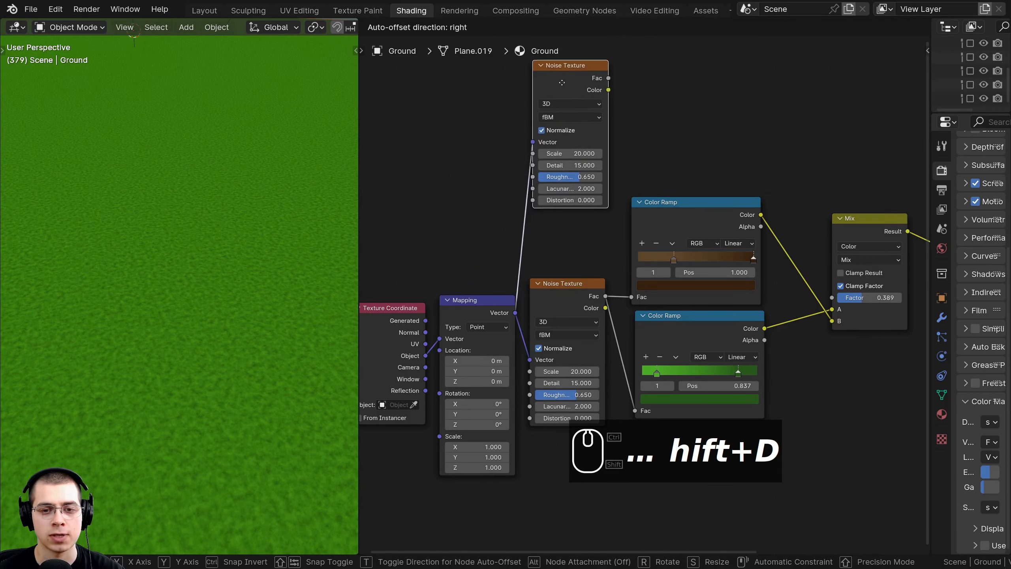
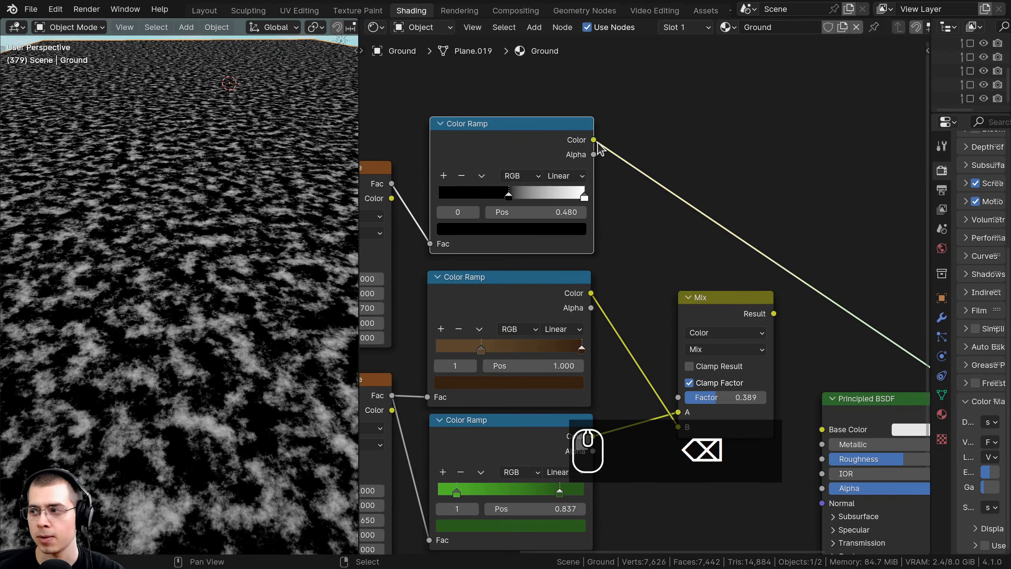
{"action": "left_click_drag", "start_coordinate": [594, 148], "coordinate": [684, 401]}
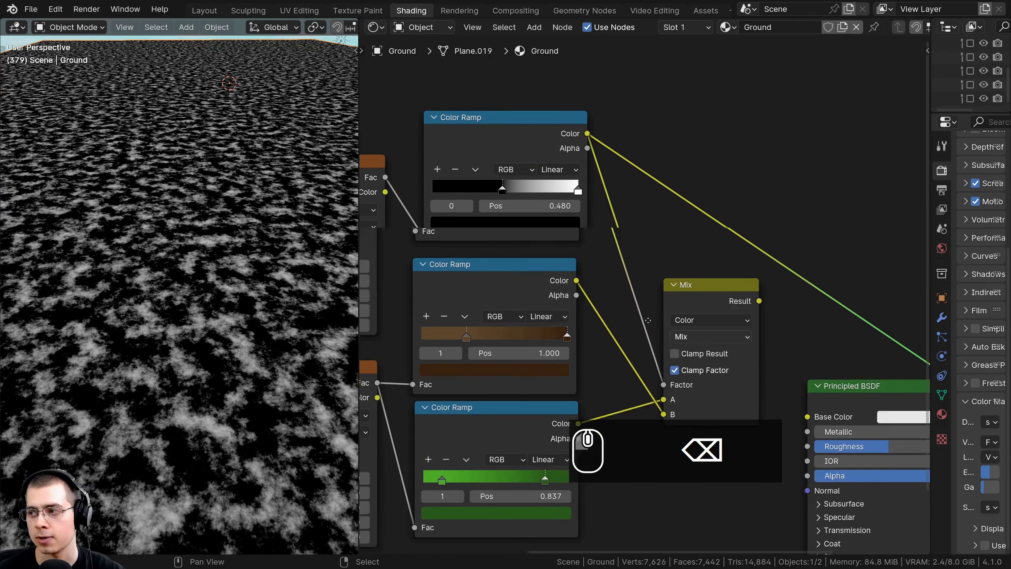
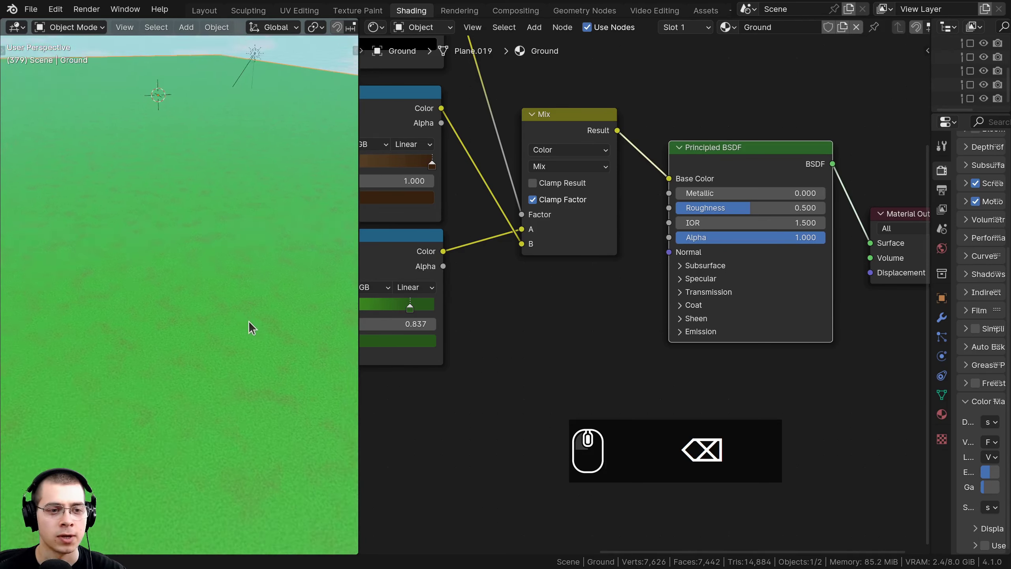
{"action": "scroll", "scroll_direction": "up", "scroll_amount": 3}
{"action": "left_click_drag", "start_coordinate": [250, 360], "coordinate": [227, 364]}
{"action": "scroll", "scroll_direction": "down", "scroll_amount": 3}
{"action": "left_click_drag", "start_coordinate": [224, 387], "coordinate": [471, 254]}
{"action": "scroll", "scroll_direction": "down", "scroll_amount": 3}
{"action": "scroll", "scroll_direction": "up", "scroll_amount": 3}
{"action": "scroll", "scroll_direction": "down", "scroll_amount": 3}
Adjust the mask ramp's black stop so the grass shows only faint brown patches.
{"action": "left_click_drag", "start_coordinate": [558, 192], "coordinate": [494, 193]}
{"action": "right_click", "coordinate": [495, 195]}
{"action": "left_click_drag", "start_coordinate": [495, 191], "coordinate": [496, 200]}
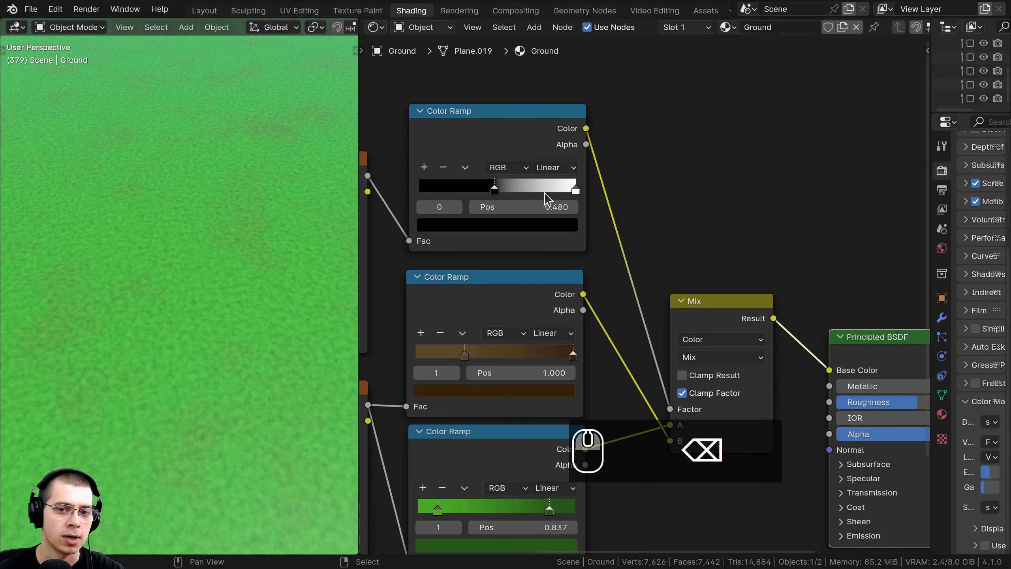
{"action": "left_click_drag", "start_coordinate": [547, 193], "coordinate": [493, 195]}
{"action": "scroll", "scroll_direction": "down", "scroll_amount": 3}
{"action": "left_click_drag", "start_coordinate": [233, 264], "coordinate": [510, 198]}
{"action": "scroll", "scroll_direction": "up", "scroll_amount": 3}
{"action": "left_click", "coordinate": [497, 194]}
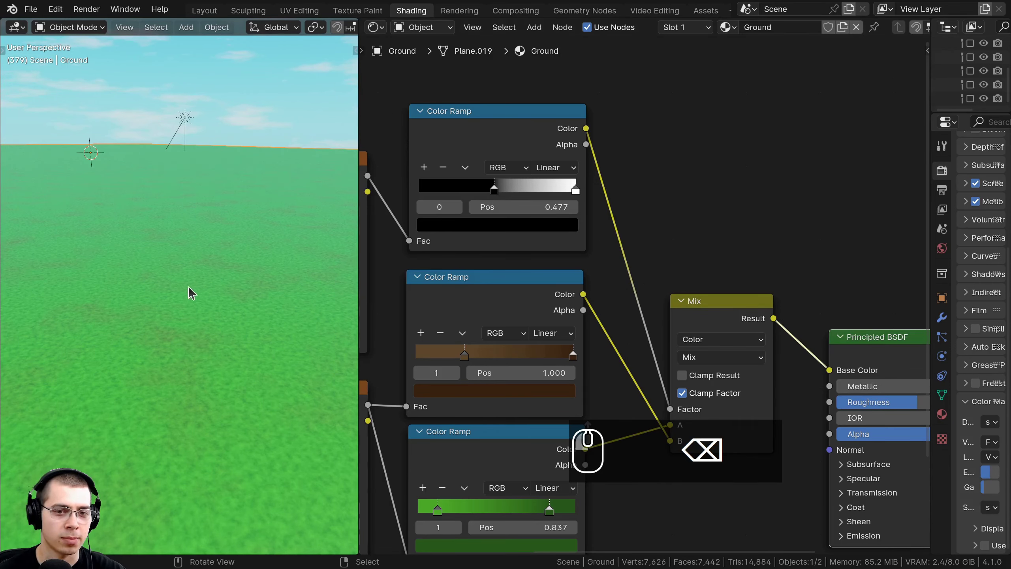
{"action": "scroll", "scroll_direction": "up", "scroll_amount": 3}
{"action": "scroll", "scroll_direction": "up", "scroll_amount": 3}
{"action": "left_click", "coordinate": [490, 289]}
{"action": "scroll", "scroll_direction": "down", "scroll_amount": 3}
{"action": "type", "text": "gabga"}
{"action": "scroll", "scroll_direction": "up", "scroll_amount": 3}
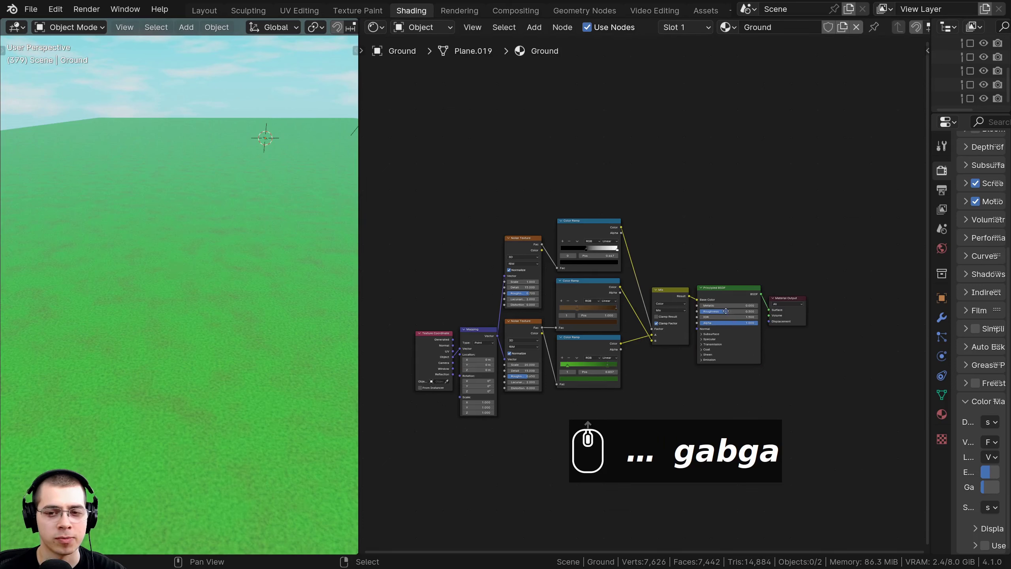
Return to the Layout workspace with the ground plane's Modifier Properties shown.
{"action": "scroll", "scroll_direction": "up", "scroll_amount": 3}
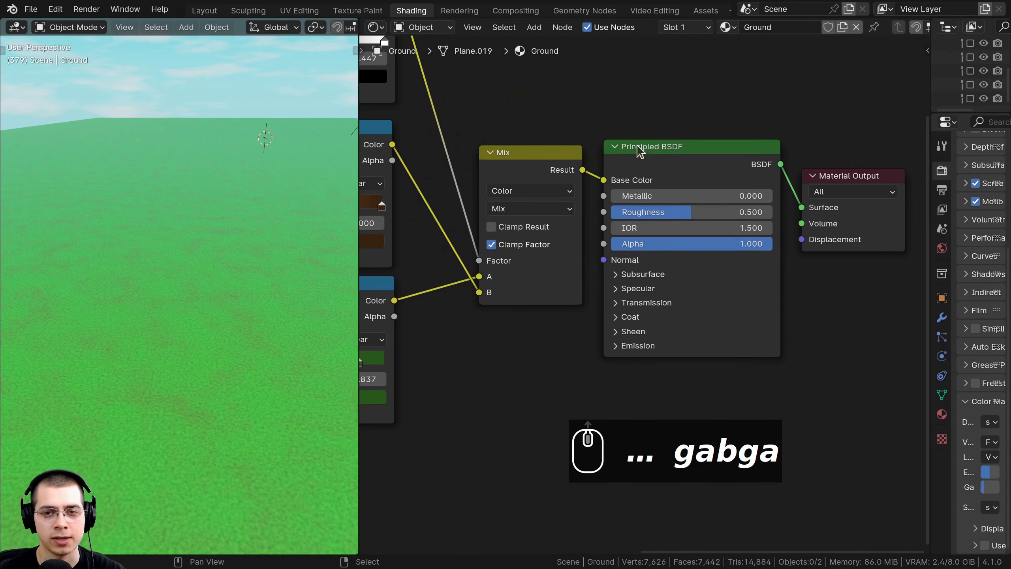
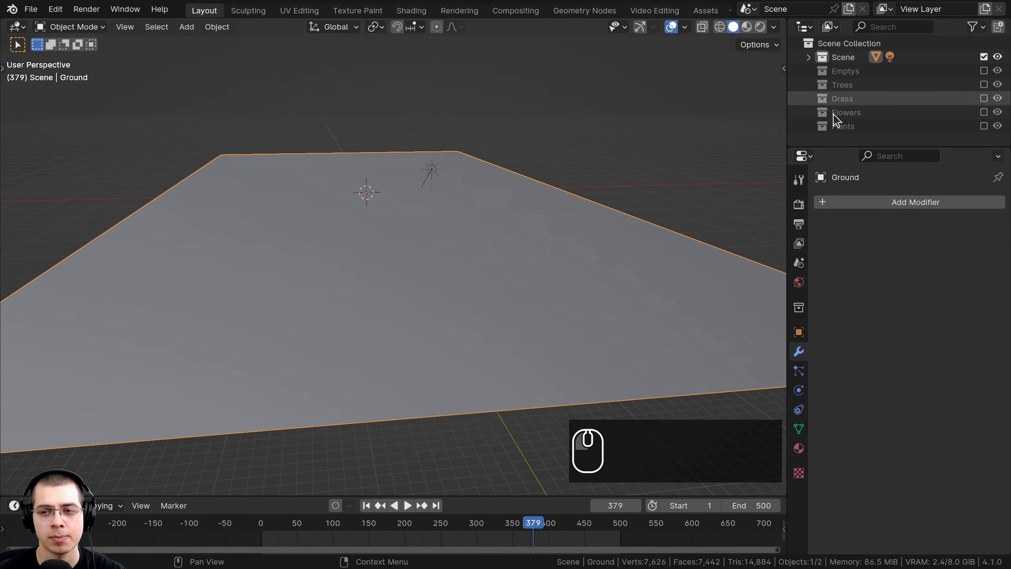
Add a Displace modifier to the ground plane with a new texture named Ground.
{"action": "left_click", "coordinate": [902, 207]}
{"action": "type", "text": "dis"}
{"action": "left_click_drag", "start_coordinate": [698, 222], "coordinate": [704, 232]}
{"action": "left_click_drag", "start_coordinate": [705, 232], "coordinate": [870, 282]}
{"action": "left_click_drag", "start_coordinate": [869, 282], "coordinate": [921, 284]}
{"action": "key", "text": "shift+g"}
{"action": "type", "text": "ground"}
{"action": "key", "text": "Return"}
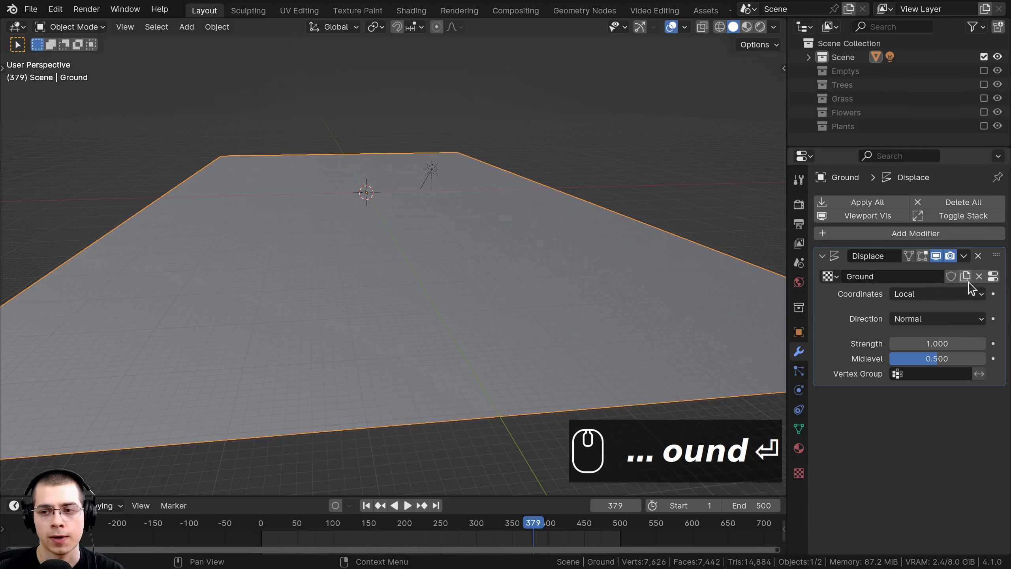
Set the Ground texture type to Clouds and the Displace strength to 5.
{"action": "left_click", "coordinate": [999, 283]}
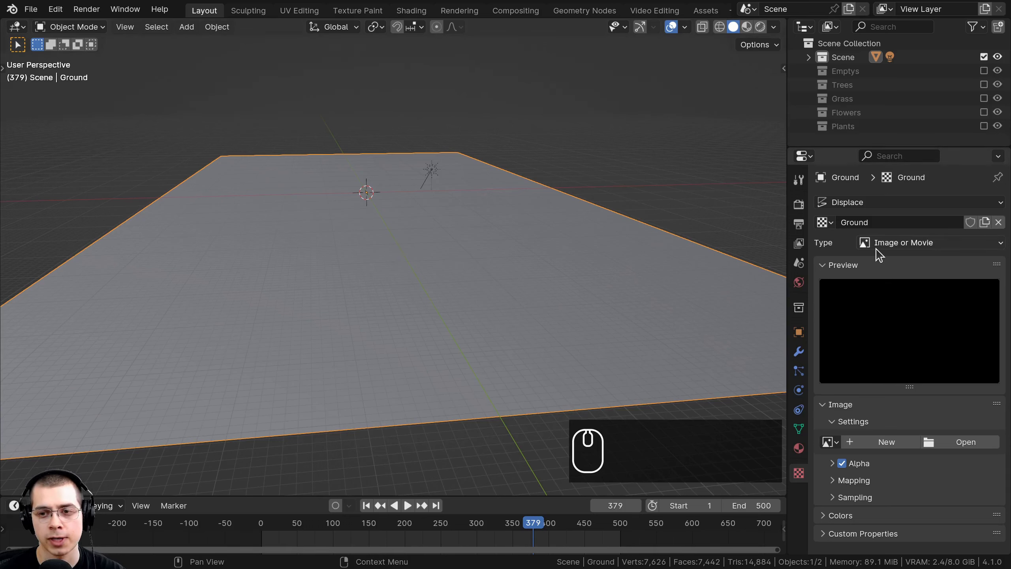
{"action": "left_click", "coordinate": [913, 247]}
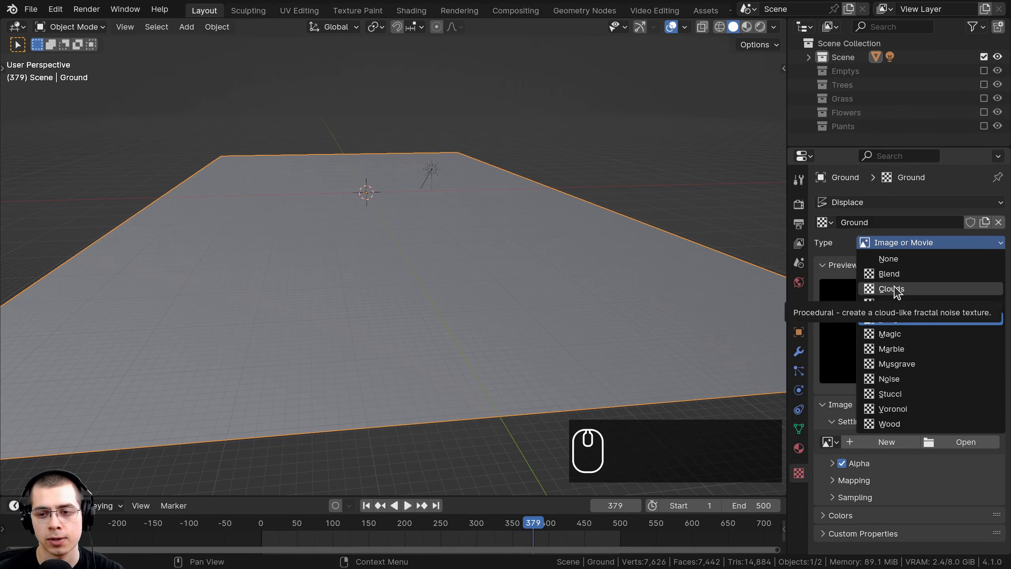
{"action": "left_click", "coordinate": [899, 292]}
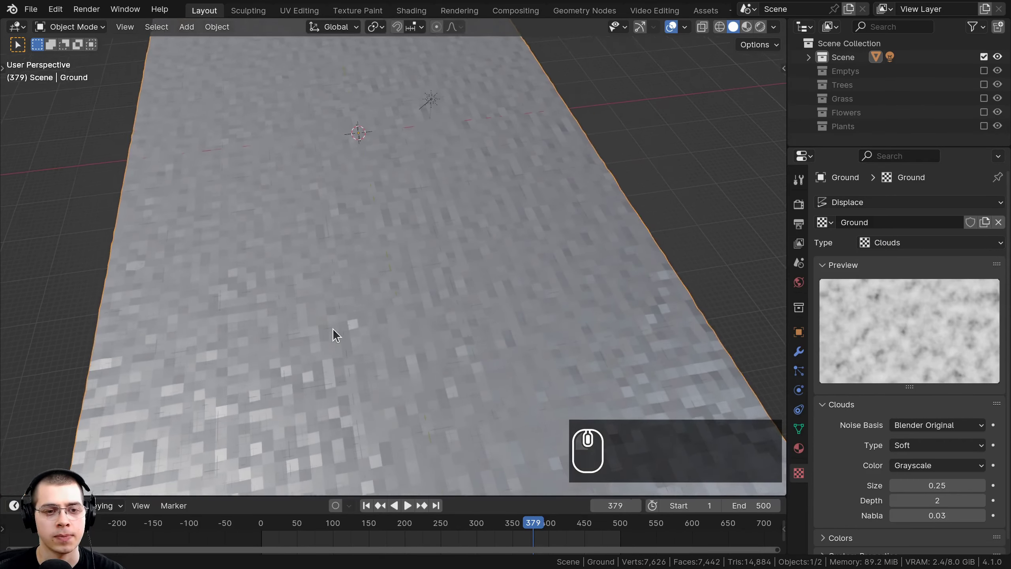
{"action": "scroll", "scroll_direction": "up", "scroll_amount": 3}
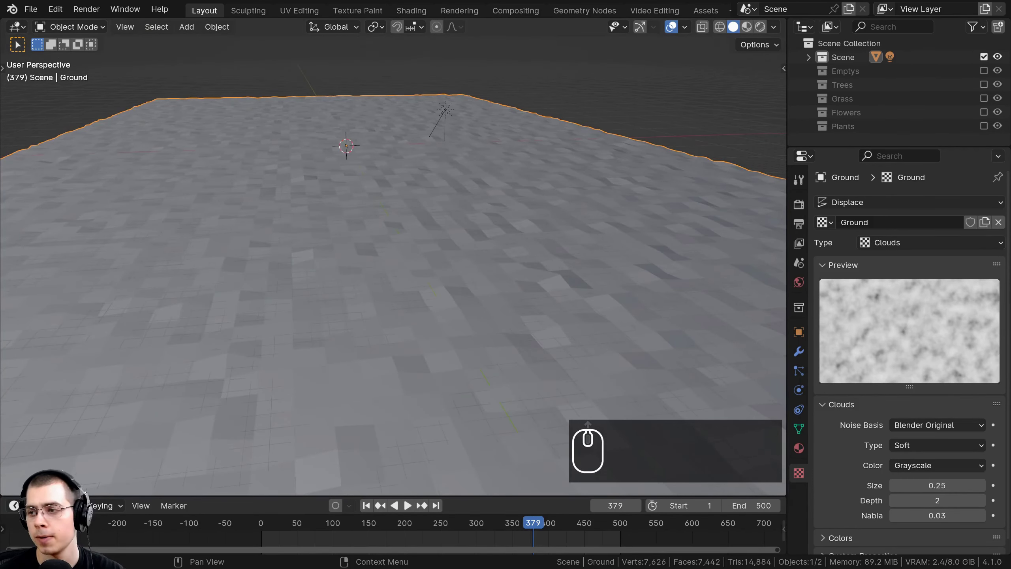
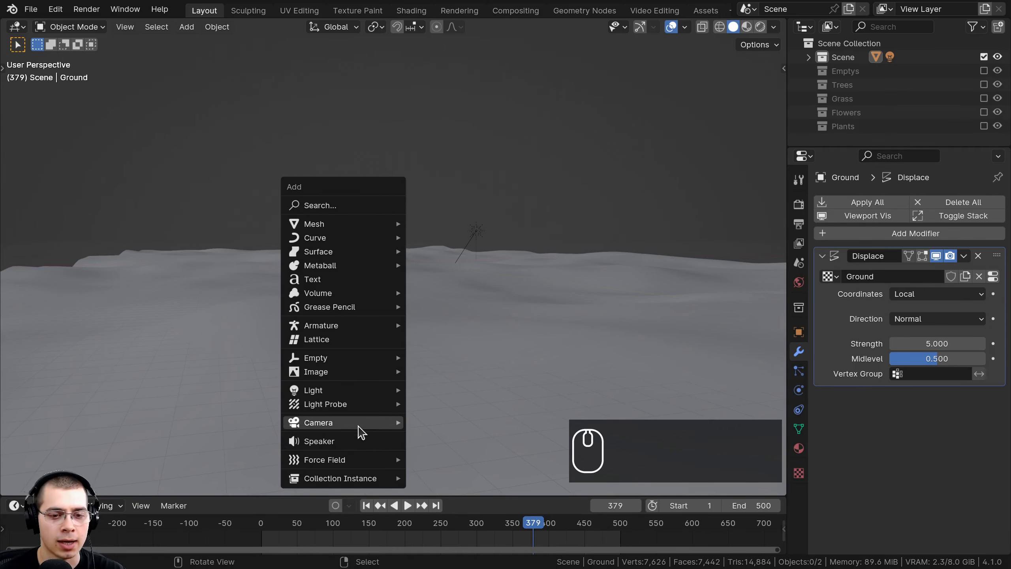
Look through the scene camera in Material Preview shading and select the camera object.
{"action": "left_click", "coordinate": [424, 429]}
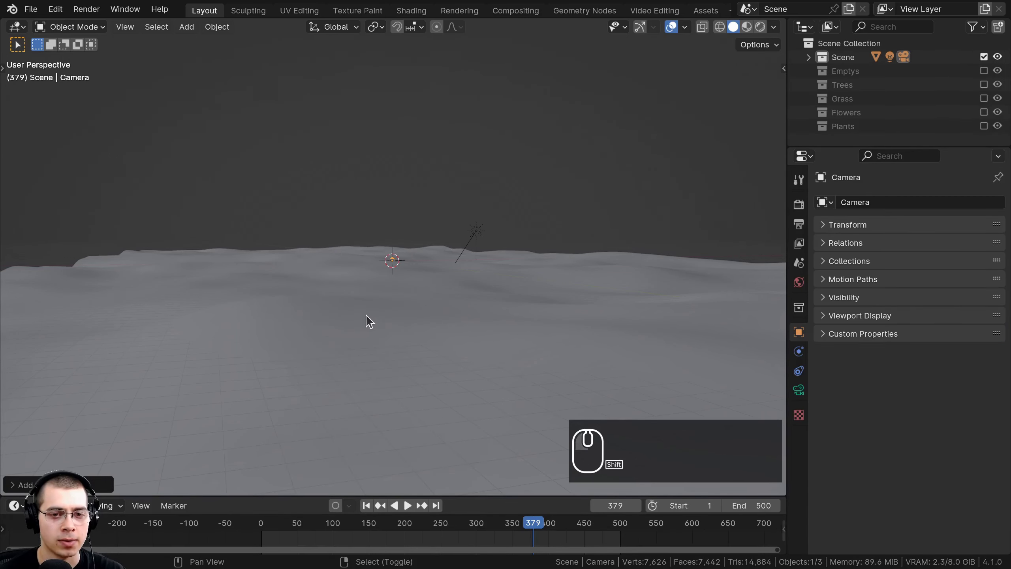
{"action": "middle_click", "coordinate": [372, 315]}
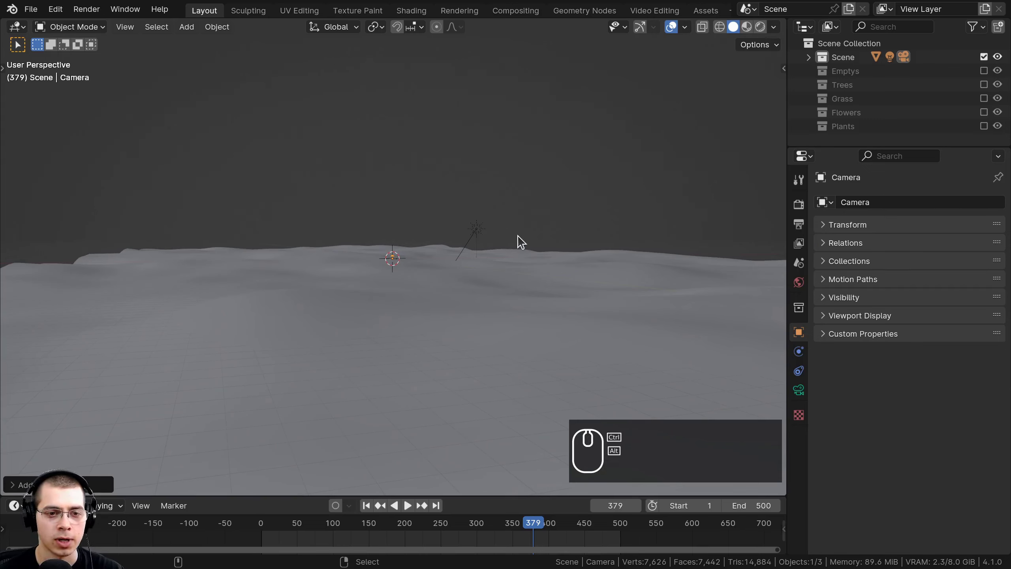
{"action": "key", "text": "ctrl+alt+KP_0"}
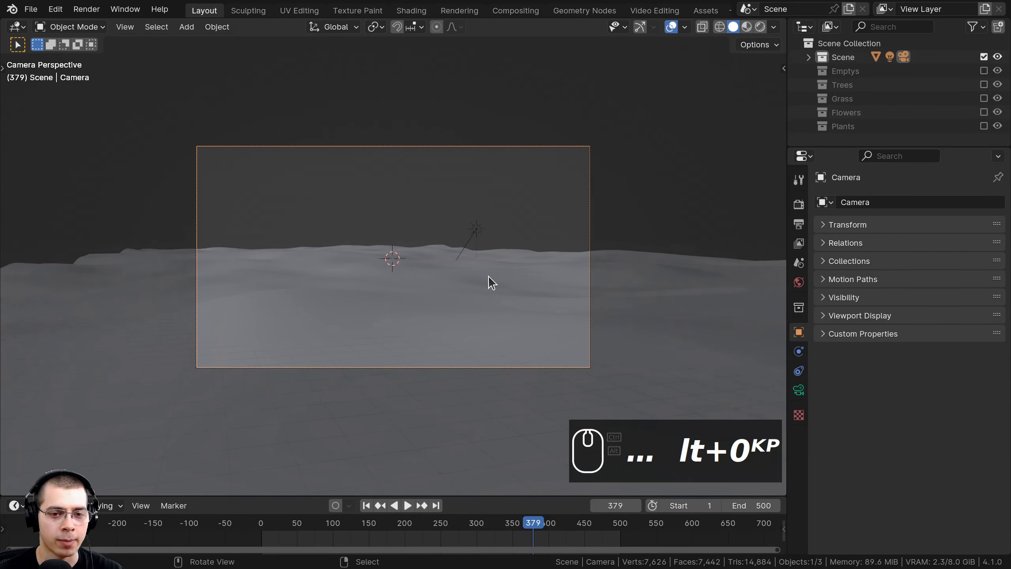
{"action": "key", "text": "z"}
{"action": "key", "text": "z"}
{"action": "key", "text": "z"}
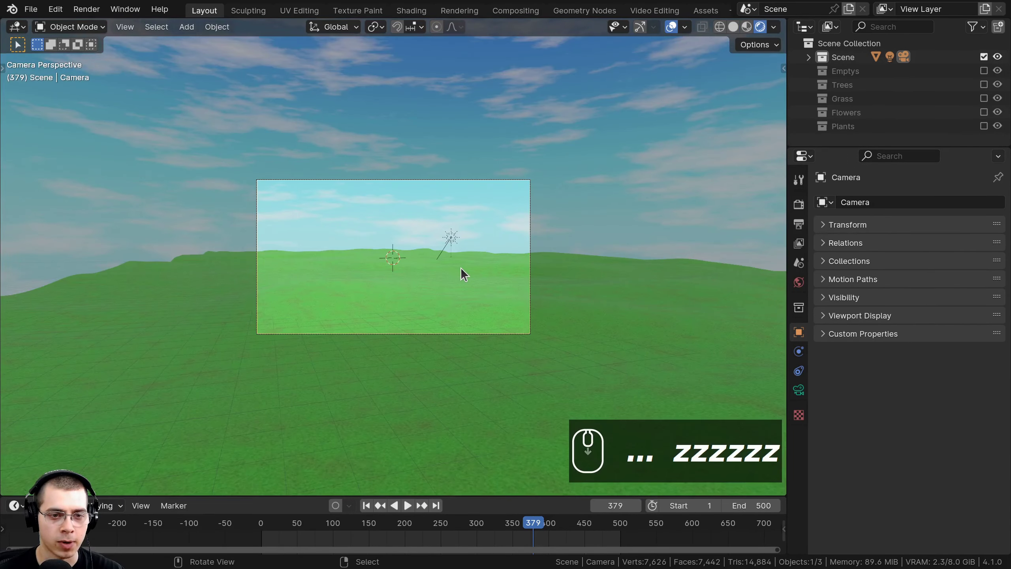
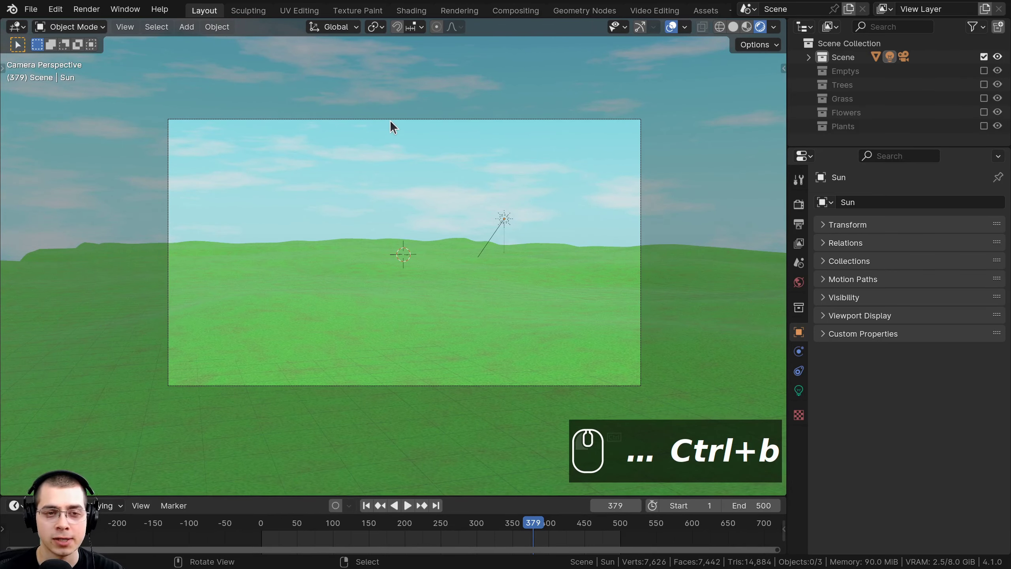
{"action": "left_click_drag", "start_coordinate": [395, 125], "coordinate": [869, 365]}
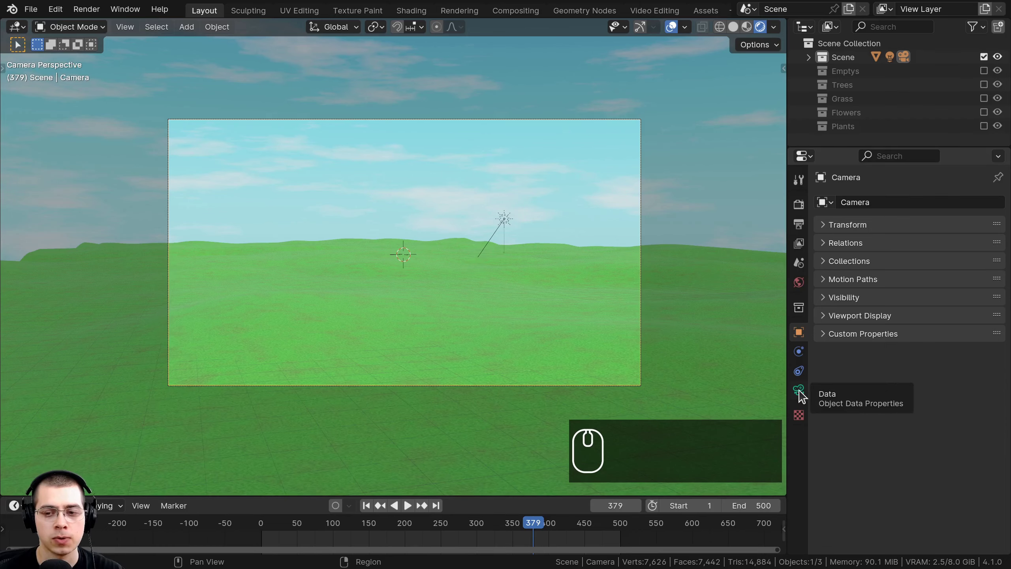
Open the camera's lens settings to change the focal length from 50 mm to 40 mm.
{"action": "left_click", "coordinate": [804, 395]}
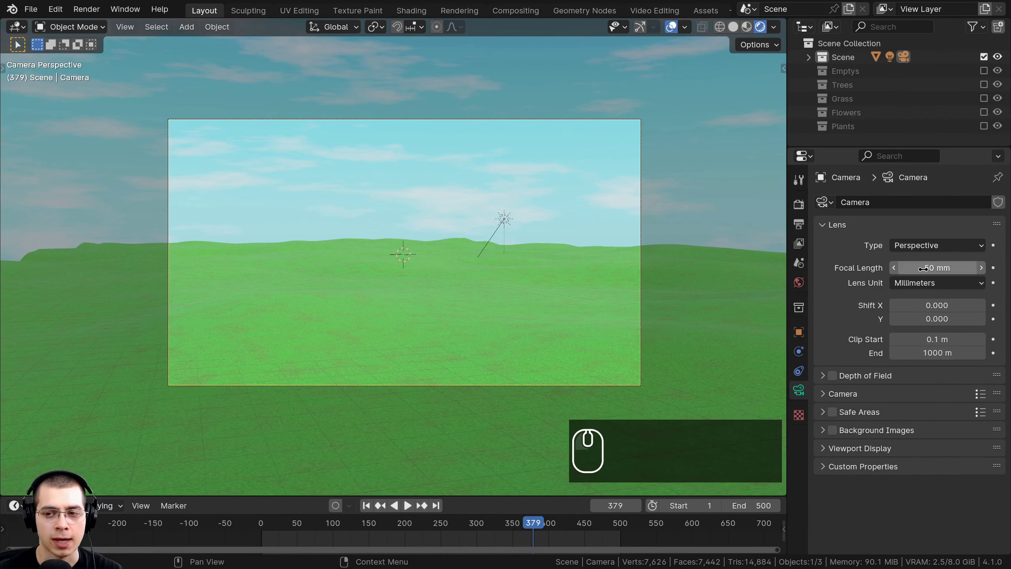
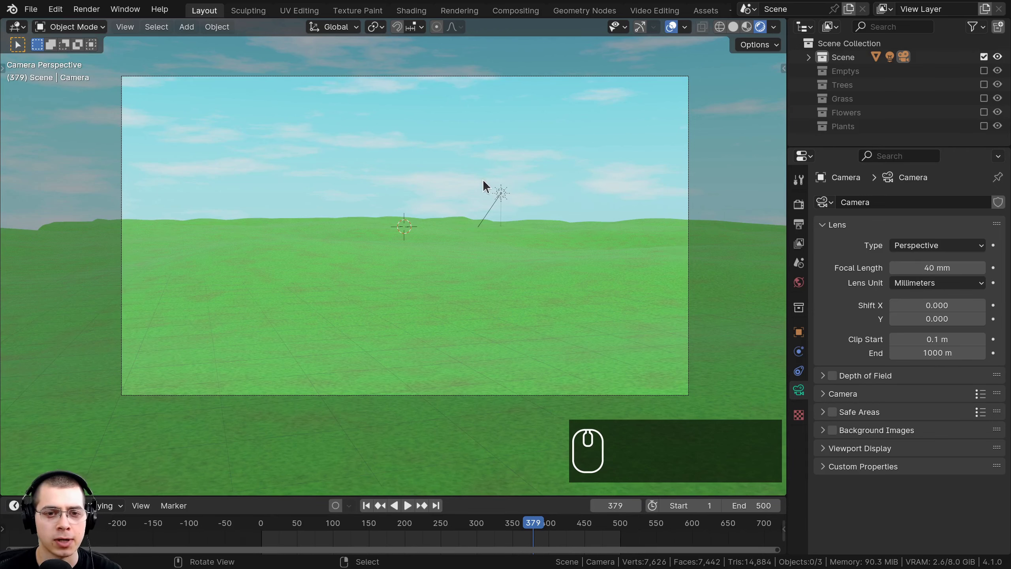
Return to solid shading, orbit away from the camera and bring up the Add menu for a new plane.
{"action": "key", "text": "z"}
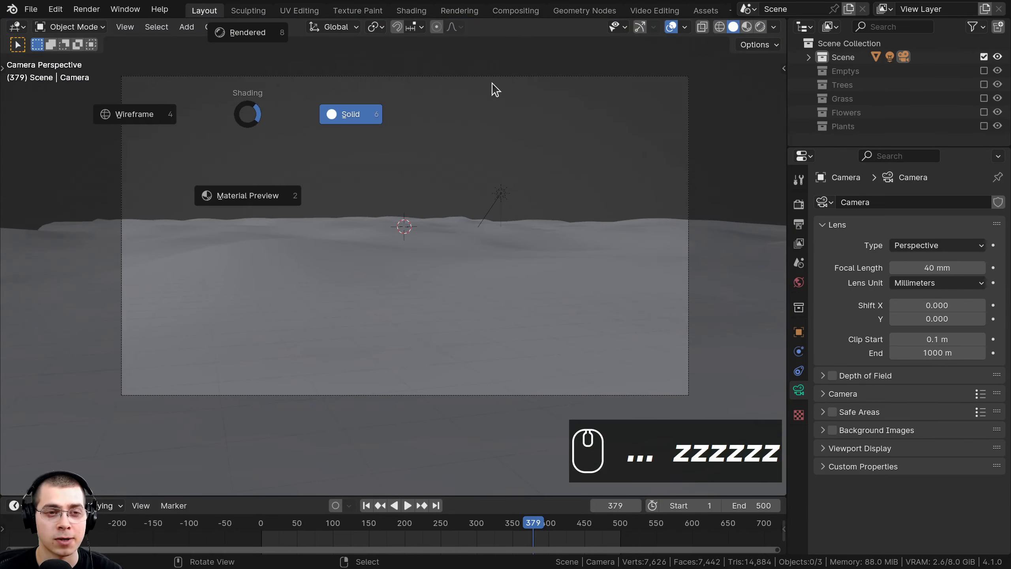
{"action": "key", "text": "z"}
{"action": "key", "text": "z"}
{"action": "key", "text": "z"}
{"action": "type", "text": "zzzzzz"}
{"action": "left_click_drag", "start_coordinate": [493, 154], "coordinate": [463, 173]}
{"action": "scroll", "scroll_direction": "down", "scroll_amount": 3}
{"action": "left_click_drag", "start_coordinate": [457, 192], "coordinate": [342, 186]}
{"action": "scroll", "scroll_direction": "up", "scroll_amount": 3}
{"action": "key", "text": "alt+h"}
{"action": "key", "text": "shift+a"}
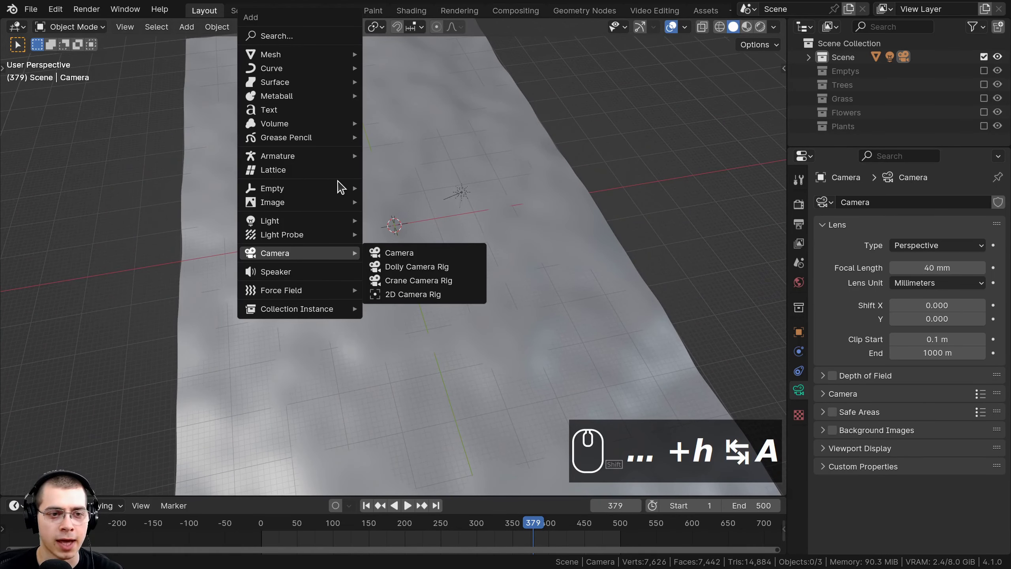
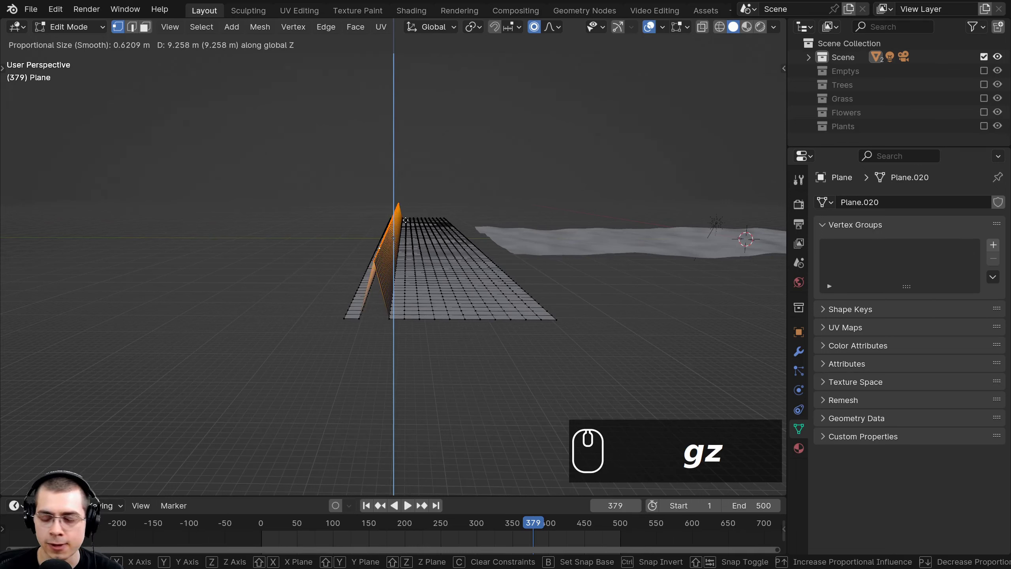
Adjust the proportional editing size while pulling the strip's edge row up into a ridge.
{"action": "scroll", "scroll_direction": "down", "scroll_amount": 3}
{"action": "scroll", "scroll_direction": "up", "scroll_amount": 3}
{"action": "scroll", "scroll_direction": "down", "scroll_amount": 3}
{"action": "scroll", "scroll_direction": "up", "scroll_amount": 3}
{"action": "scroll", "scroll_direction": "down", "scroll_amount": 3}
{"action": "scroll", "scroll_direction": "up", "scroll_amount": 3}
{"action": "scroll", "scroll_direction": "down", "scroll_amount": 3}
{"action": "scroll", "scroll_direction": "up", "scroll_amount": 3}
{"action": "scroll", "scroll_direction": "down", "scroll_amount": 3}
{"action": "scroll", "scroll_direction": "up", "scroll_amount": 3}
{"action": "scroll", "scroll_direction": "down", "scroll_amount": 3}
{"action": "scroll", "scroll_direction": "up", "scroll_amount": 3}
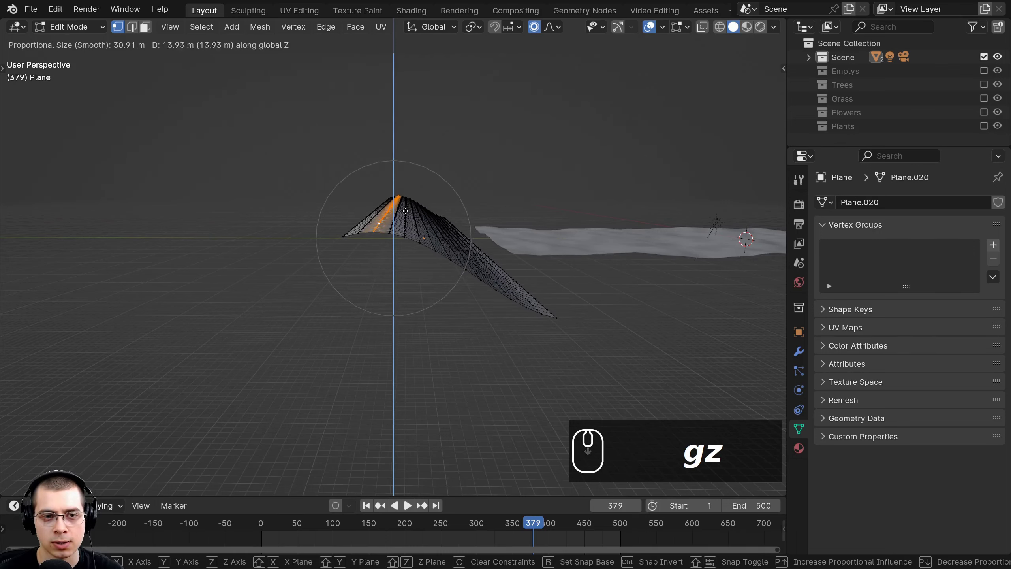
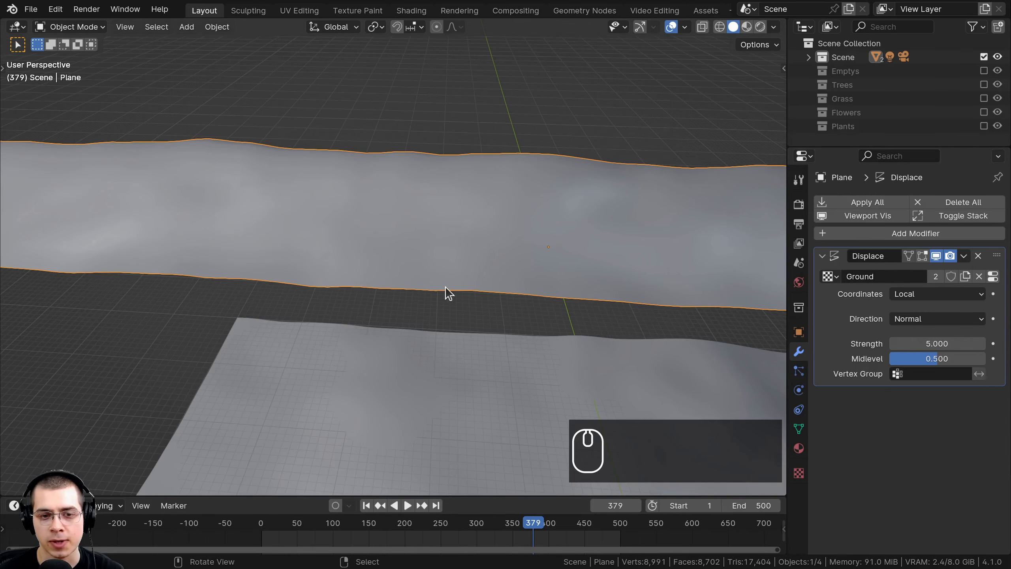
Make a separate copy of the strip's displacement texture and rename it Background.
{"action": "scroll", "scroll_direction": "down", "scroll_amount": 3}
{"action": "scroll", "scroll_direction": "up", "scroll_amount": 3}
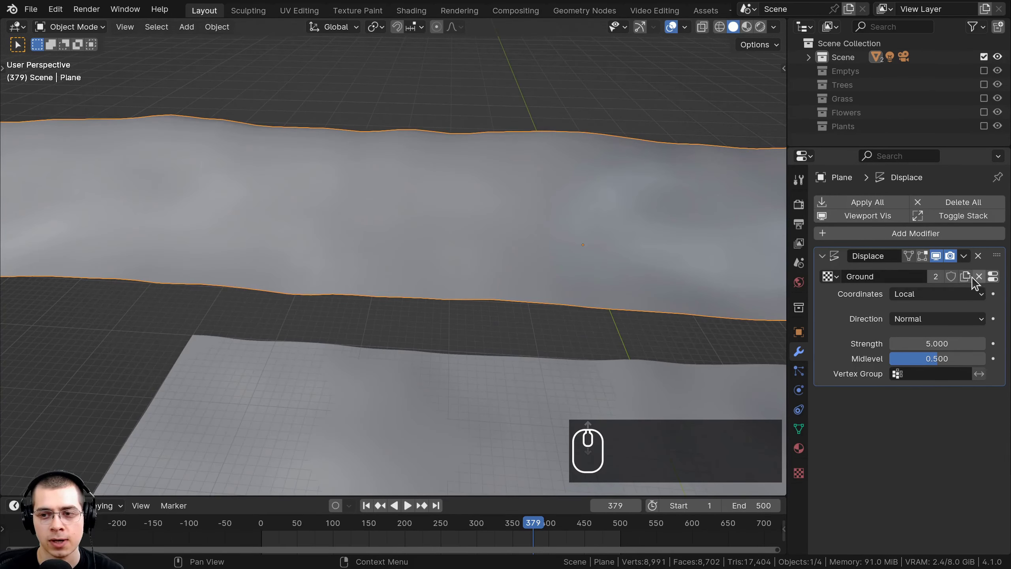
{"action": "left_click", "coordinate": [974, 282]}
{"action": "left_click_drag", "start_coordinate": [893, 269], "coordinate": [906, 272]}
{"action": "type", "text": "bacBackground"}
{"action": "key", "text": "Return"}
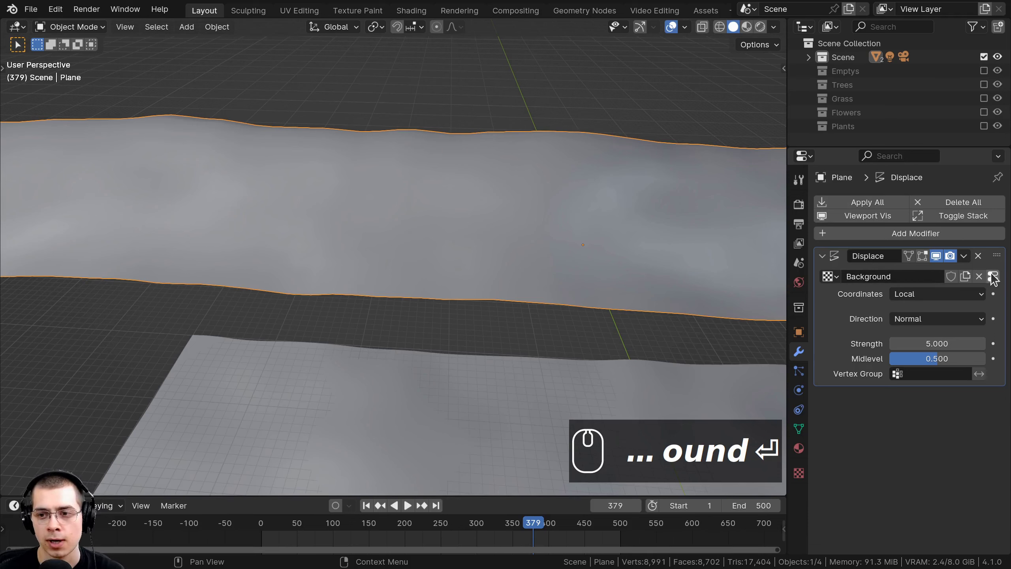
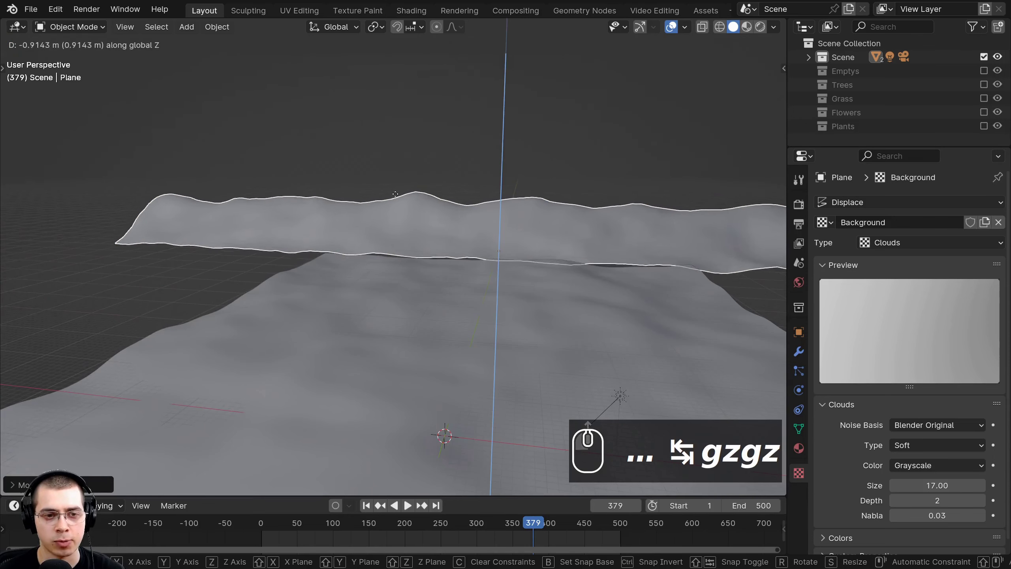
Settle the strip's height, check camera framing, then rotate its ends from top view into an arc.
{"action": "left_click_drag", "start_coordinate": [398, 203], "coordinate": [511, 269]}
{"action": "key", "text": "a"}
{"action": "scroll", "scroll_direction": "down", "scroll_amount": 3}
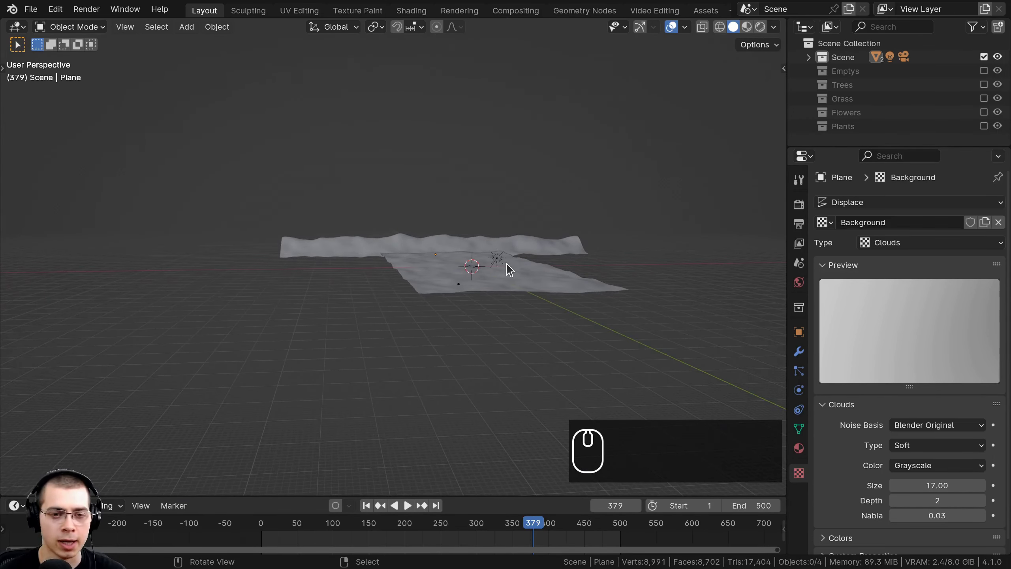
{"action": "key", "text": "KP_0"}
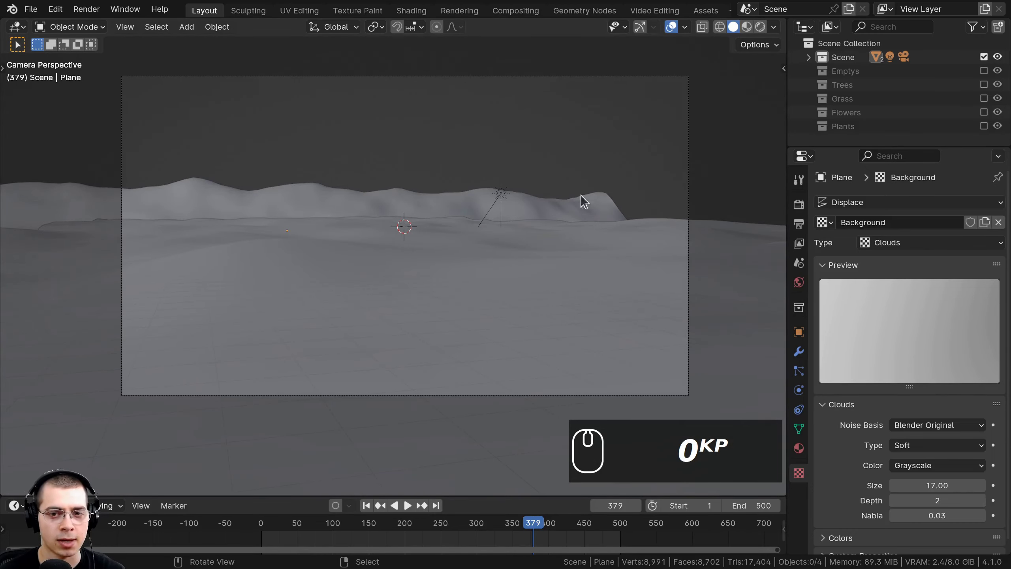
{"action": "scroll", "scroll_direction": "down", "scroll_amount": 3}
{"action": "middle_click", "coordinate": [414, 279]}
{"action": "left_click_drag", "start_coordinate": [395, 186], "coordinate": [373, 148]}
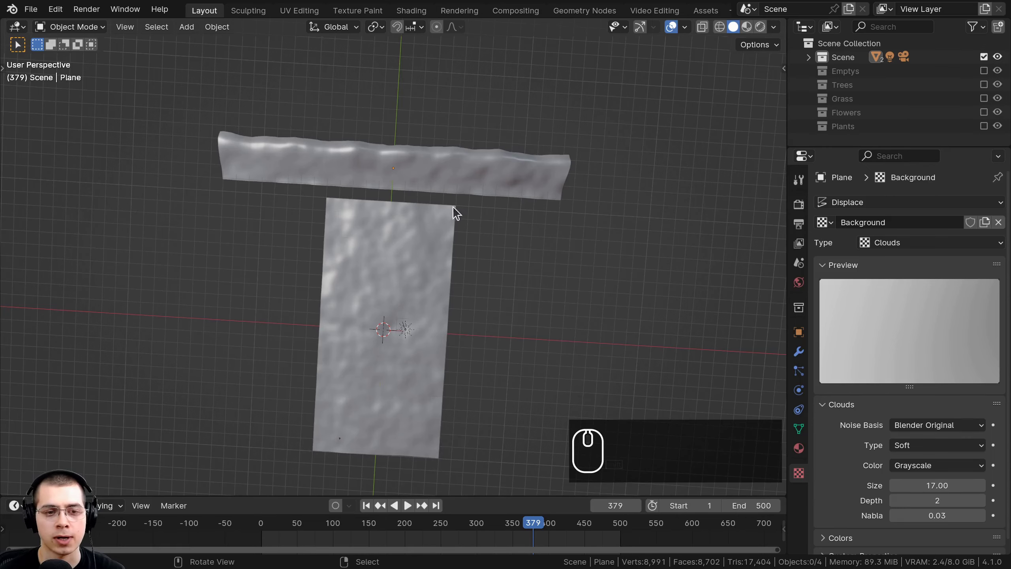
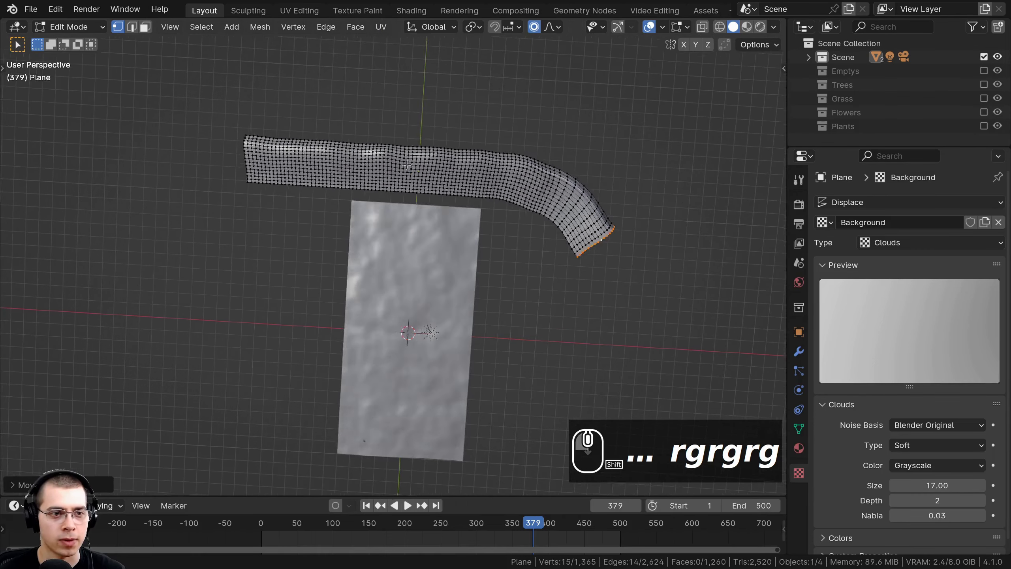
{"action": "key", "text": "r"}
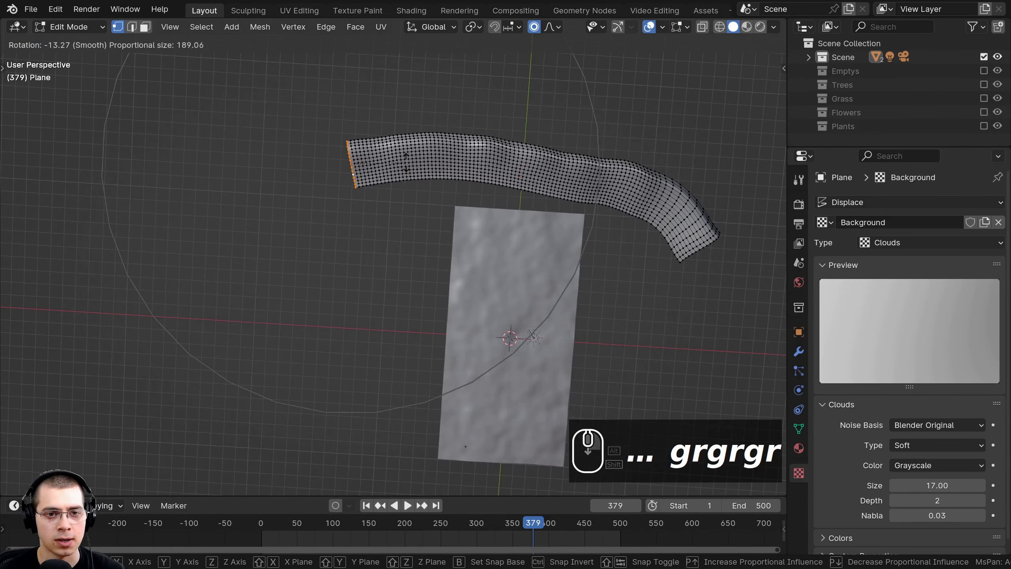
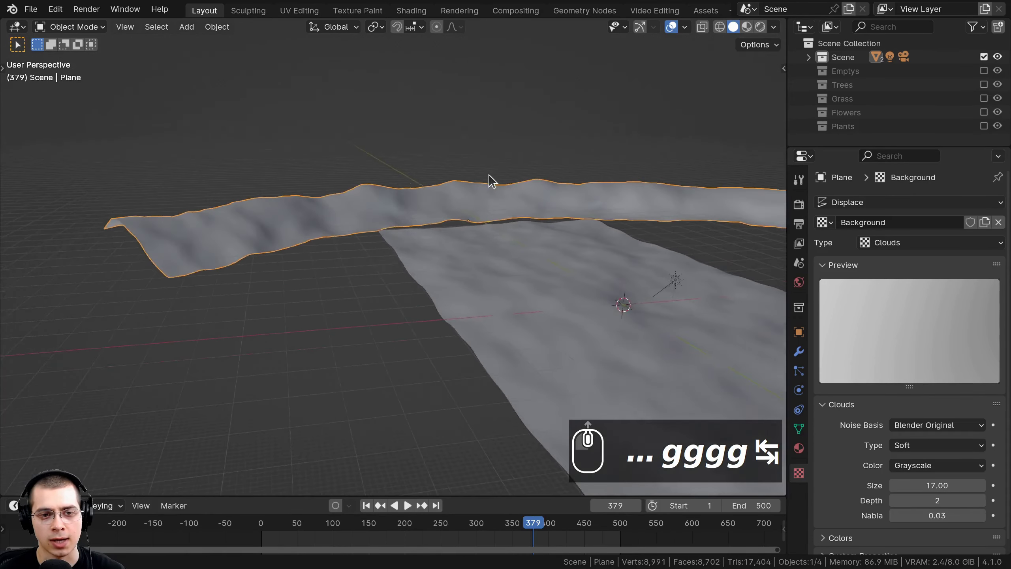
{"action": "left_click_drag", "start_coordinate": [396, 160], "coordinate": [305, 171]}
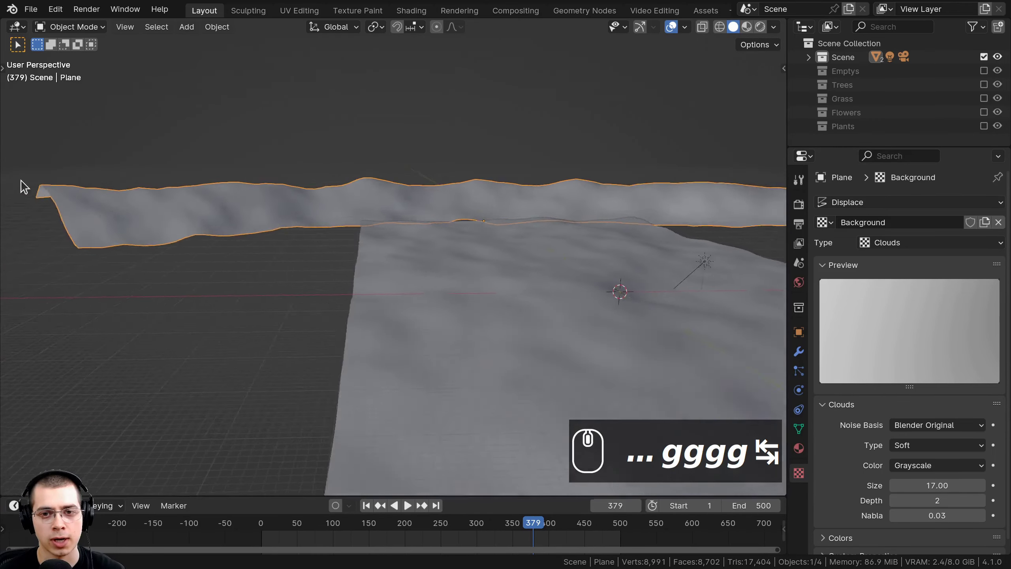
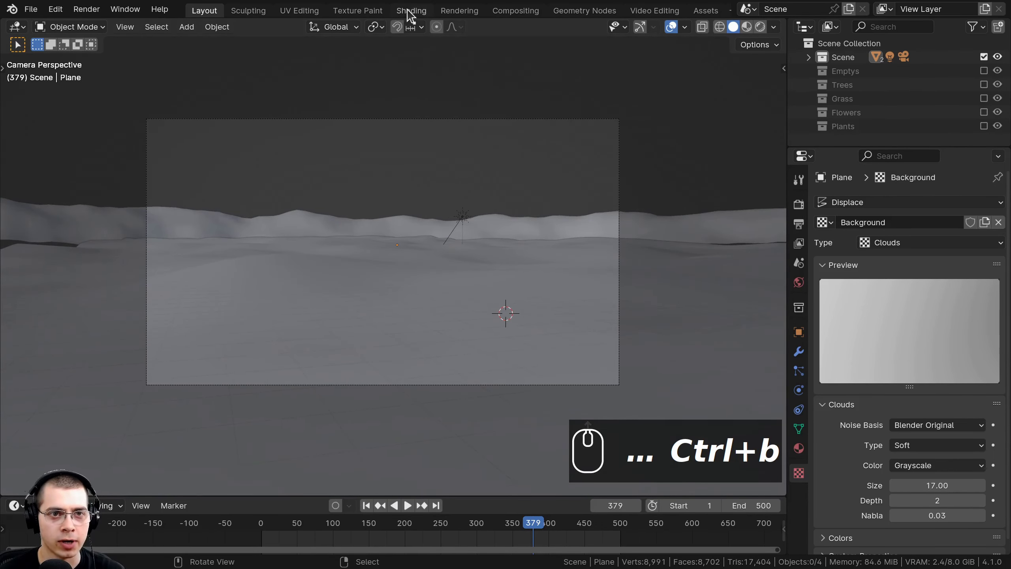
Switch to the Shading workspace in camera view and assign the Ground material to the strip.
{"action": "left_click_drag", "start_coordinate": [412, 15], "coordinate": [233, 189]}
{"action": "key", "text": "z"}
{"action": "key", "text": "KP_0"}
{"action": "scroll", "scroll_direction": "up", "scroll_amount": 3}
{"action": "left_click_drag", "start_coordinate": [216, 232], "coordinate": [634, 368]}
{"action": "left_click_drag", "start_coordinate": [199, 232], "coordinate": [846, 185]}
{"action": "scroll", "scroll_direction": "up", "scroll_amount": 3}
{"action": "middle_click", "coordinate": [658, 26]}
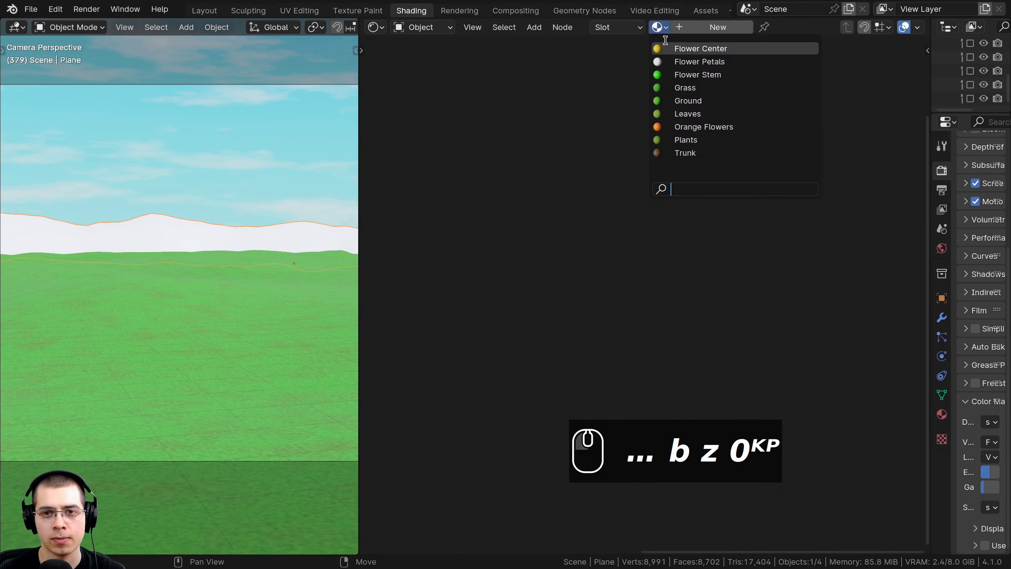
{"action": "left_click_drag", "start_coordinate": [668, 96], "coordinate": [674, 106]}
{"action": "scroll", "scroll_direction": "down", "scroll_amount": 3}
{"action": "scroll", "scroll_direction": "down", "scroll_amount": 3}
{"action": "scroll", "scroll_direction": "down", "scroll_amount": 3}
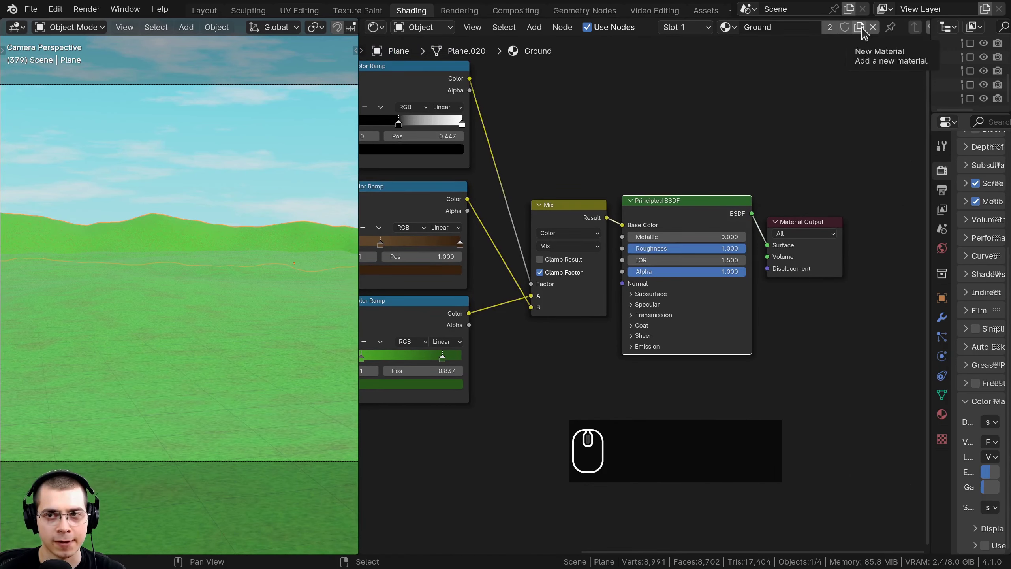
Duplicate the Ground material into a separate copy named Background.
{"action": "left_click", "coordinate": [867, 32]}
{"action": "left_click", "coordinate": [784, 26]}
{"action": "key", "text": "shift+b"}
{"action": "type", "text": "background"}
{"action": "key", "text": "Return"}
Edit the Background material's nodes and review the result in the viewport.
{"action": "left_click_drag", "start_coordinate": [215, 225], "coordinate": [214, 130]}
{"action": "scroll", "scroll_direction": "up", "scroll_amount": 3}
{"action": "key", "text": "a"}
{"action": "type", "text": "und ⏎ a"}
{"action": "right_click", "coordinate": [240, 129]}
{"action": "type", "text": "a"}
{"action": "scroll", "scroll_direction": "down", "scroll_amount": 3}
{"action": "scroll", "scroll_direction": "down", "scroll_amount": 3}
{"action": "scroll", "scroll_direction": "up", "scroll_amount": 3}
{"action": "left_click_drag", "start_coordinate": [548, 218], "coordinate": [307, 206]}
{"action": "scroll", "scroll_direction": "down", "scroll_amount": 3}
{"action": "left_click_drag", "start_coordinate": [655, 189], "coordinate": [670, 171]}
{"action": "middle_click", "coordinate": [670, 171]}
{"action": "type", "text": "a"}
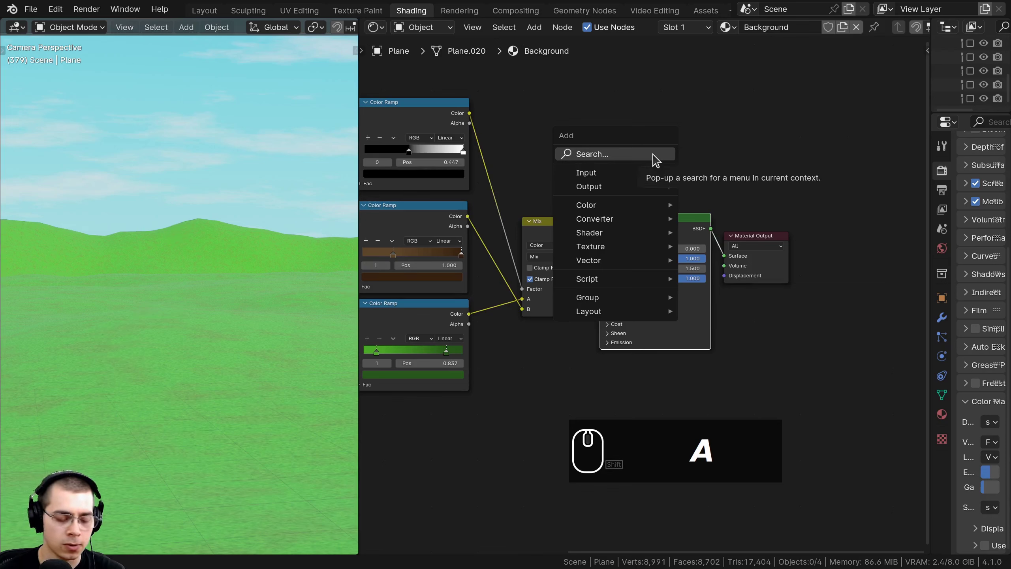
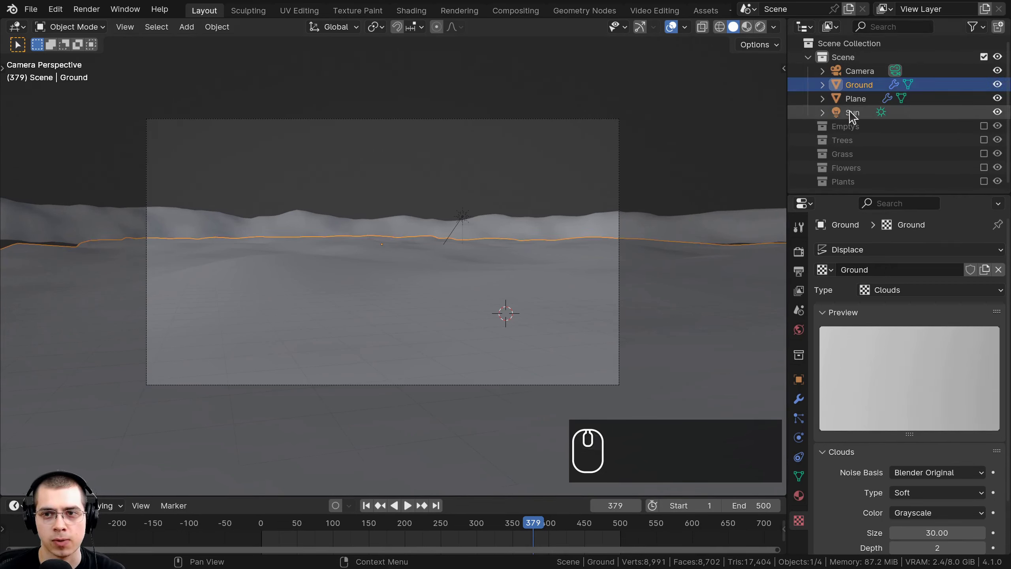
Rename the hill strip object to Background in the Outliner.
{"action": "left_click", "coordinate": [854, 114]}
{"action": "left_click", "coordinate": [859, 74]}
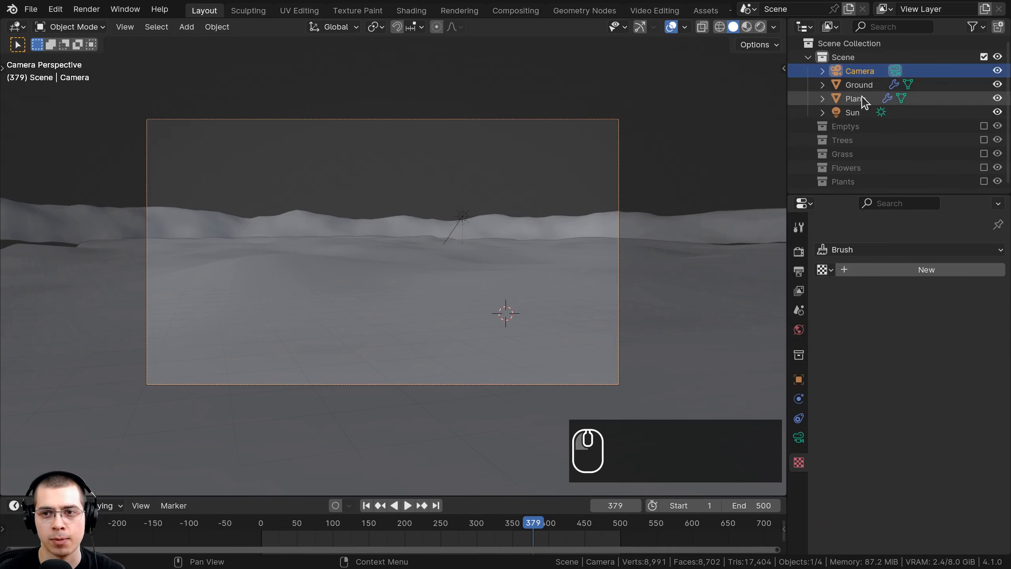
{"action": "left_click", "coordinate": [863, 102]}
{"action": "left_click", "coordinate": [858, 105]}
{"action": "left_click", "coordinate": [852, 95]}
{"action": "type", "text": "bakcground"}
{"action": "key", "text": "Return"}
Select the Background object and save the project file.
{"action": "left_click", "coordinate": [872, 74]}
{"action": "left_click", "coordinate": [867, 66]}
{"action": "key", "text": "shift+b"}
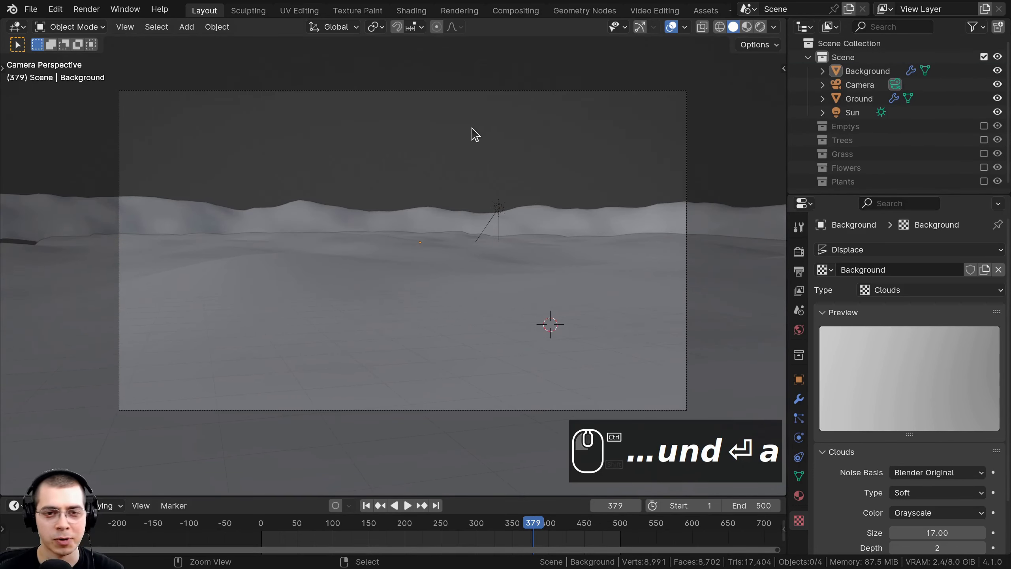
{"action": "key", "text": "ctrl+s"}
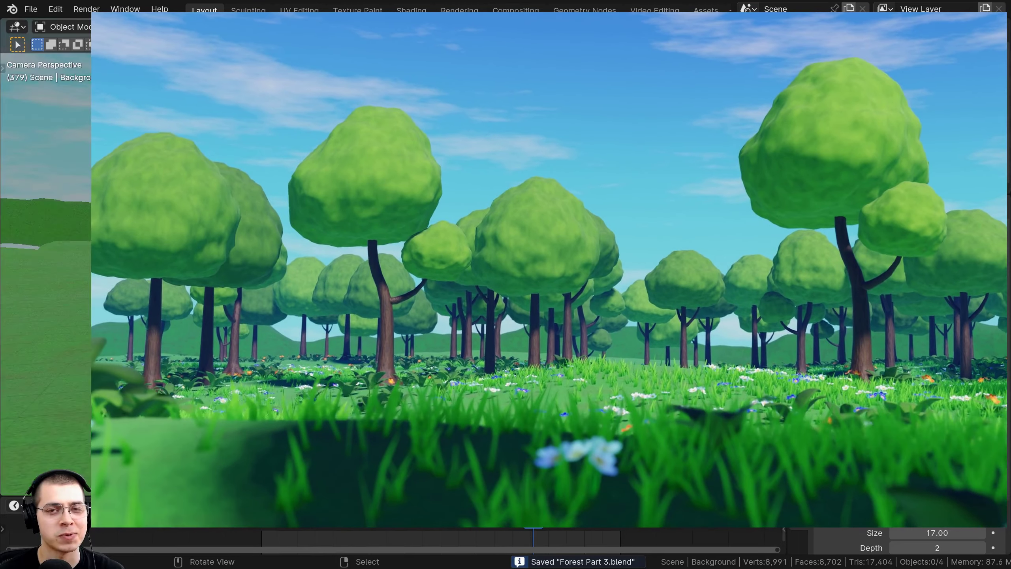